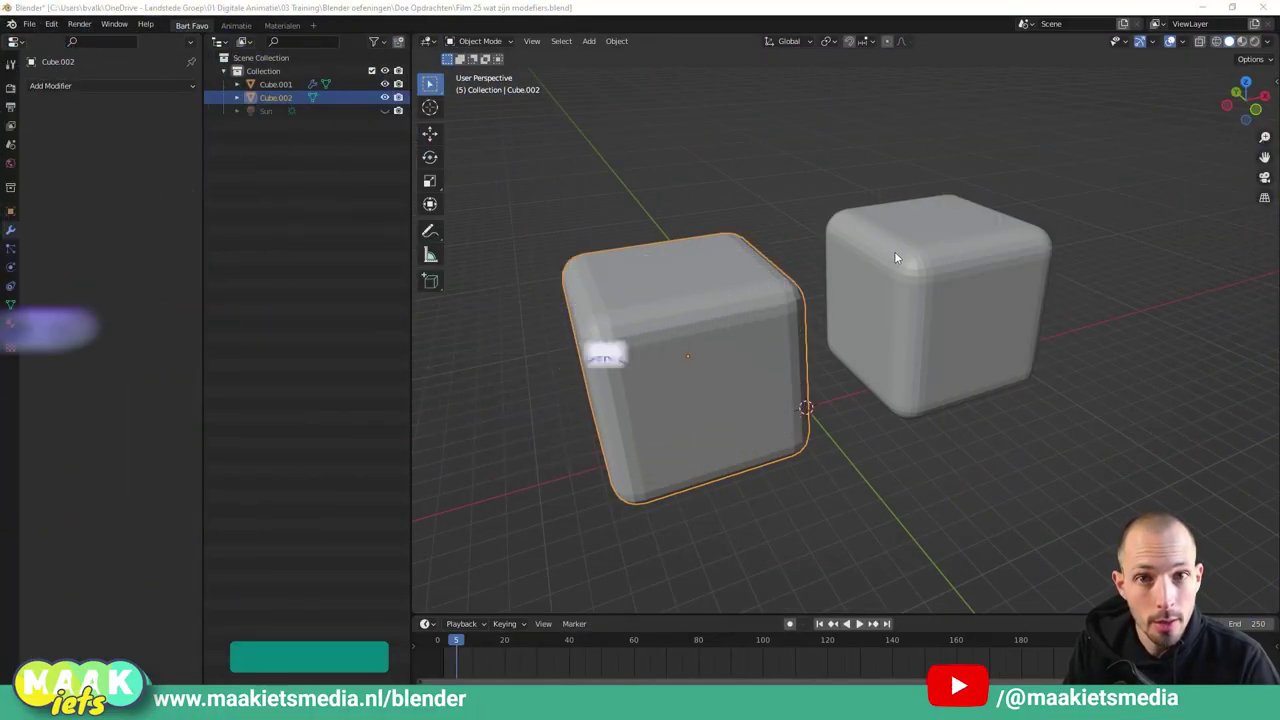
Clear the selection and orbit around the two beveled cubes to compare them.
scroll("down", 3)
scroll("up", 3)
scroll("down", 3)
left_click(952, 494)
middle_click(960, 515)
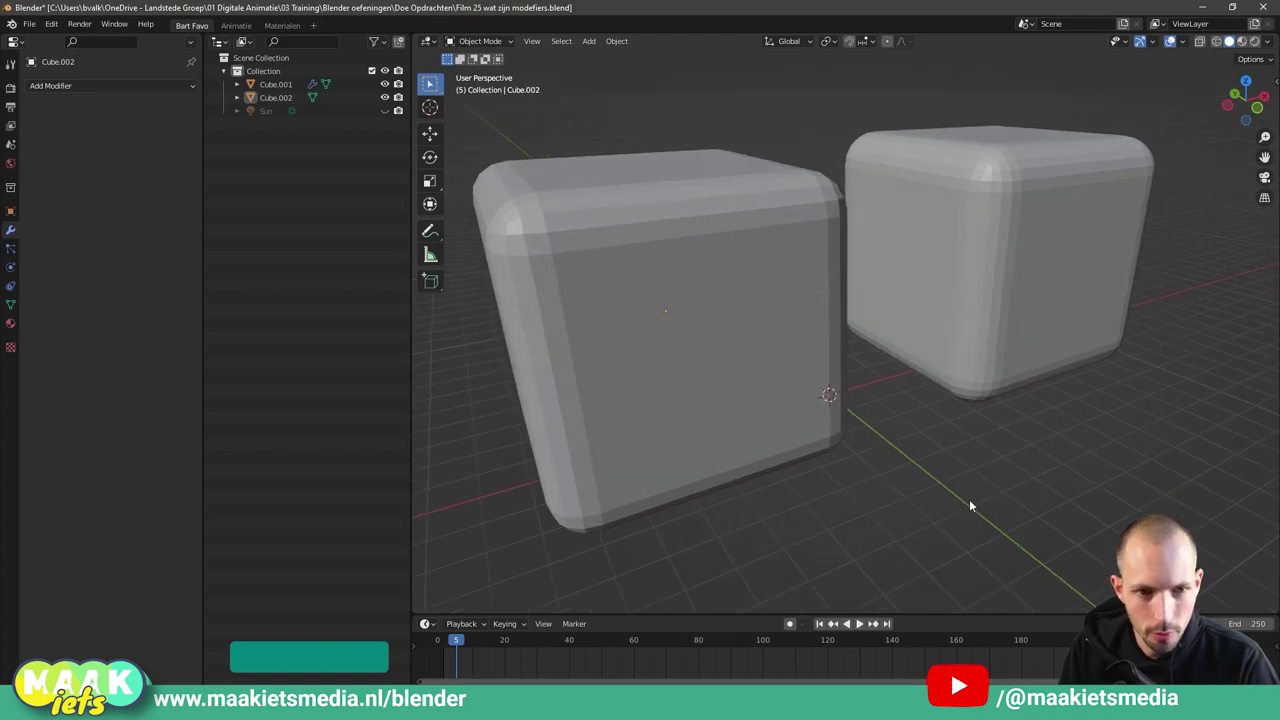
scroll("down", 3)
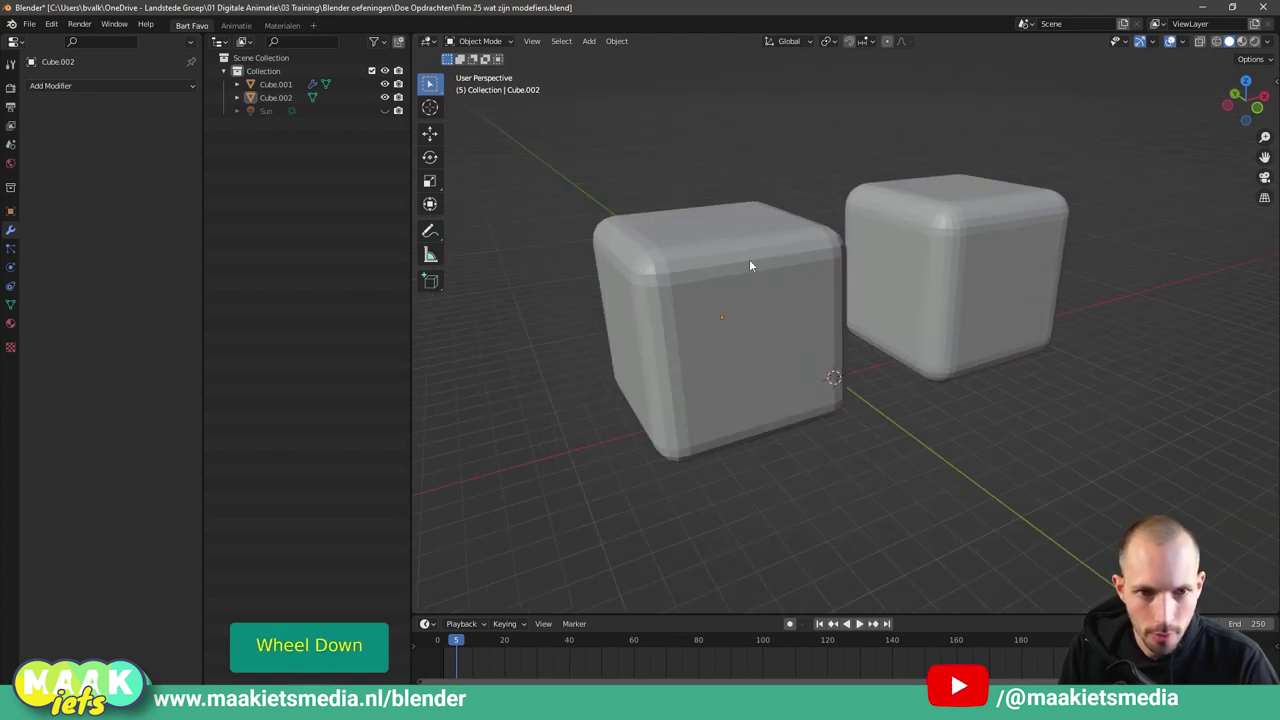
middle_click(972, 463)
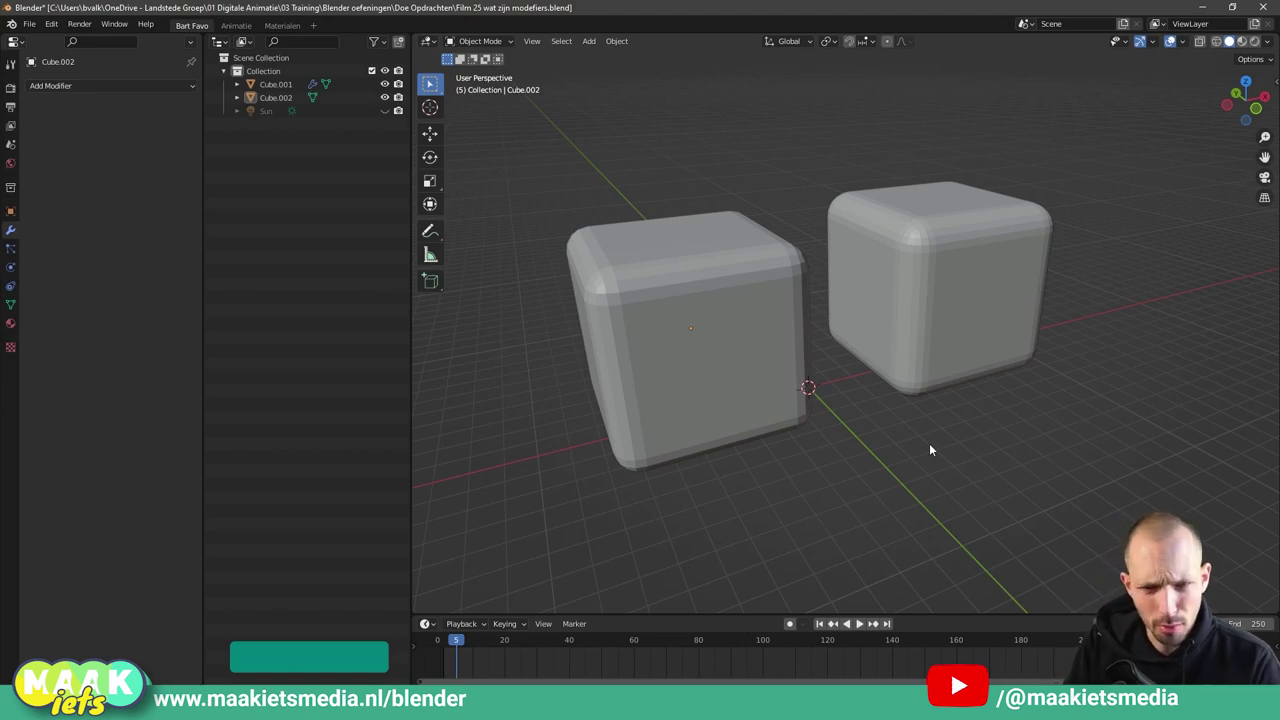
scroll("up", 3)
scroll("down", 3)
middle_click(924, 463)
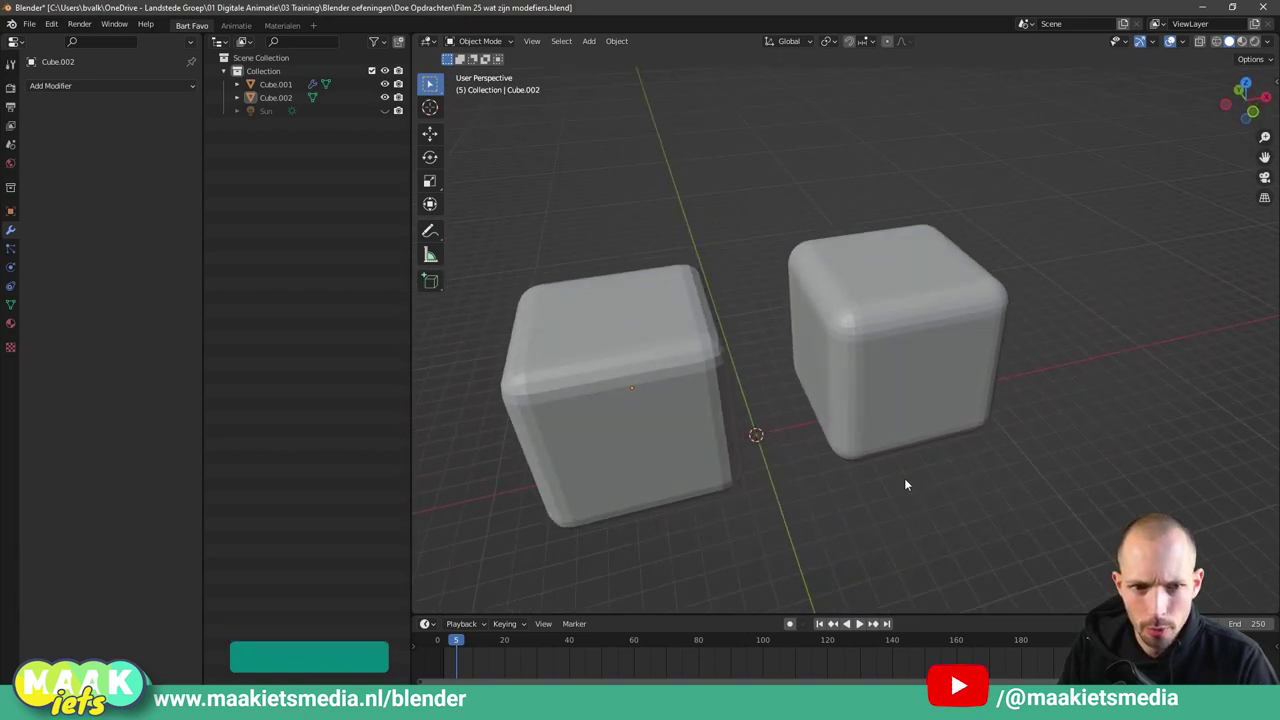
middle_click(913, 477)
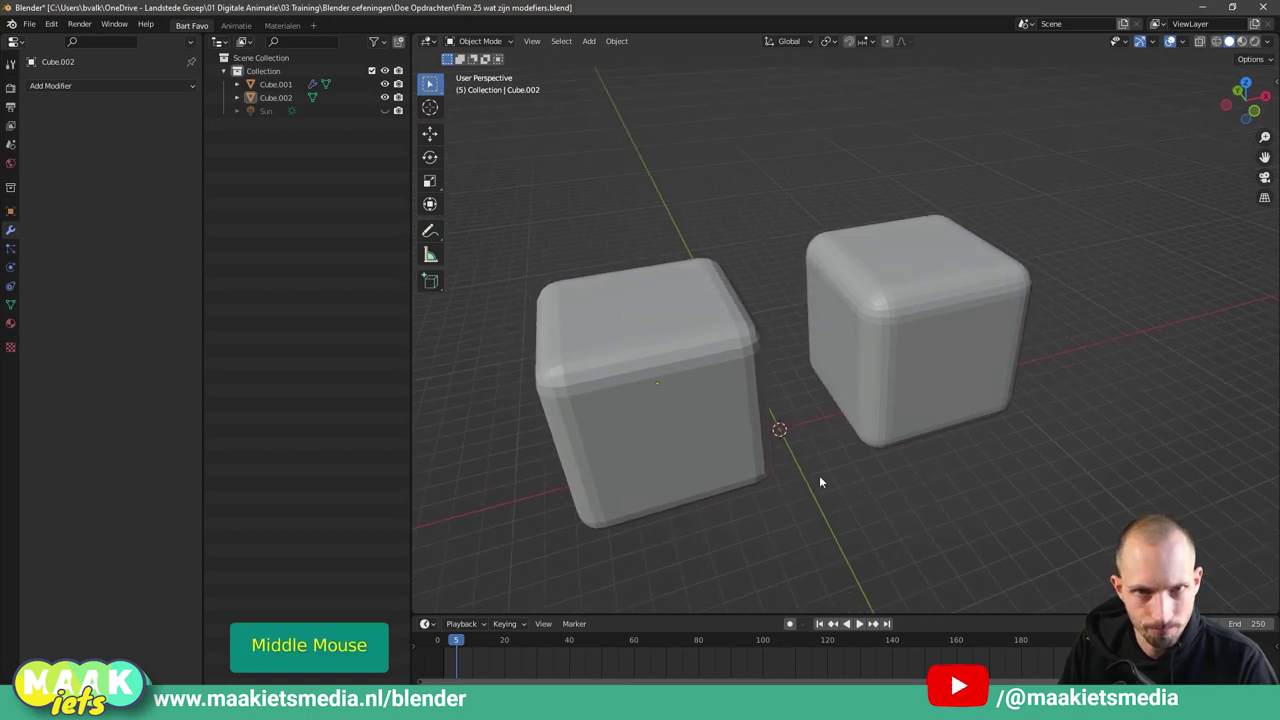
Select the left beveled cube and switch it to Shade Smooth, then inspect the result.
right_click(627, 313)
left_click(690, 301)
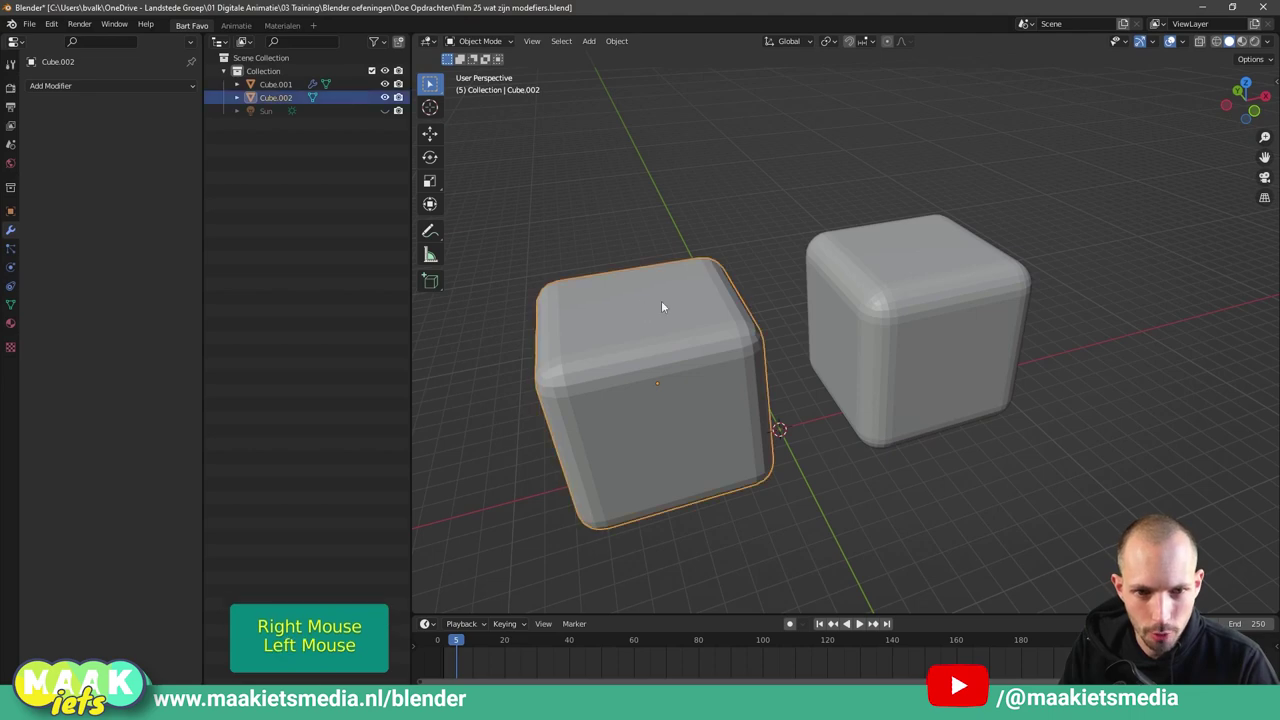
right_click(615, 298)
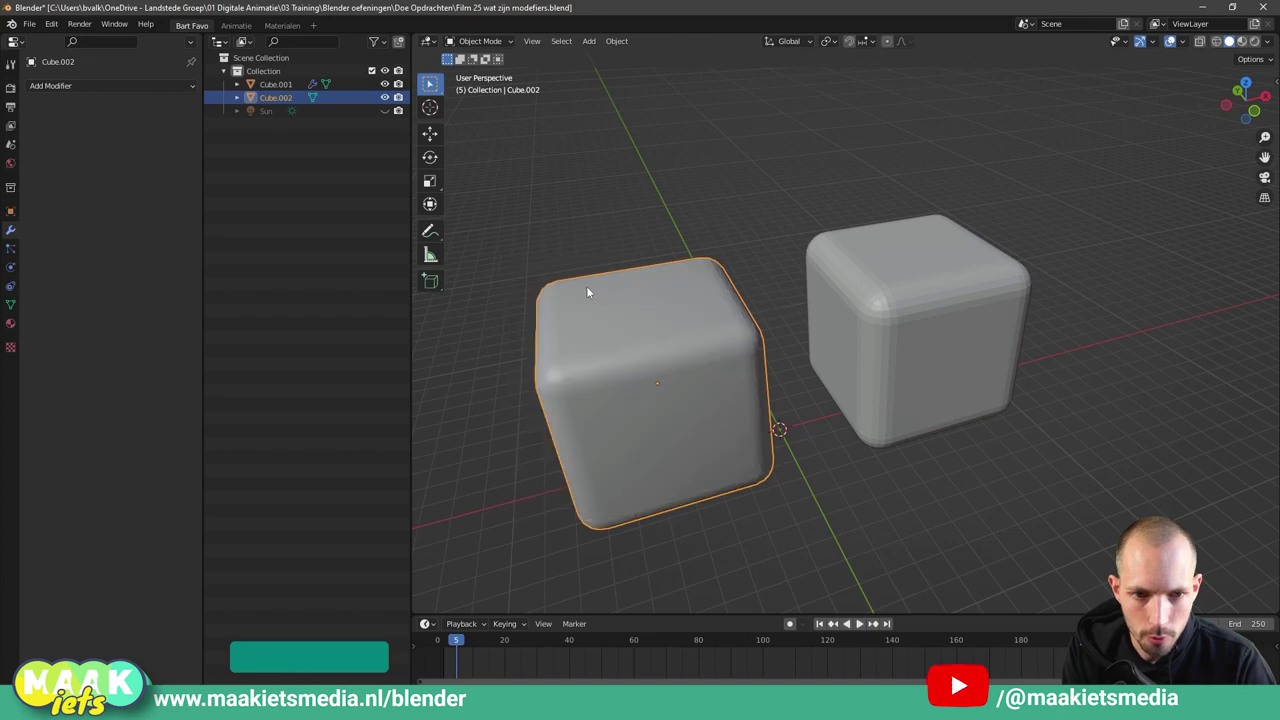
middle_click(661, 351)
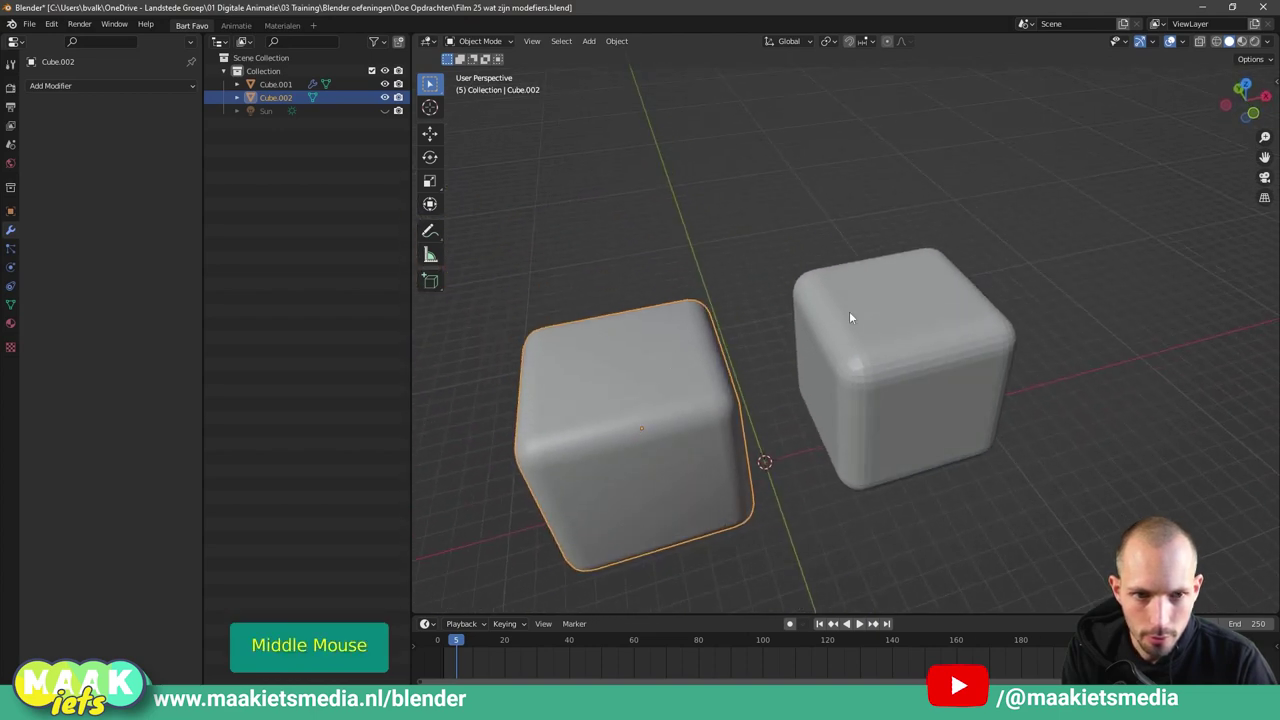
scroll("up", 3)
middle_click(844, 375)
middle_click(914, 285)
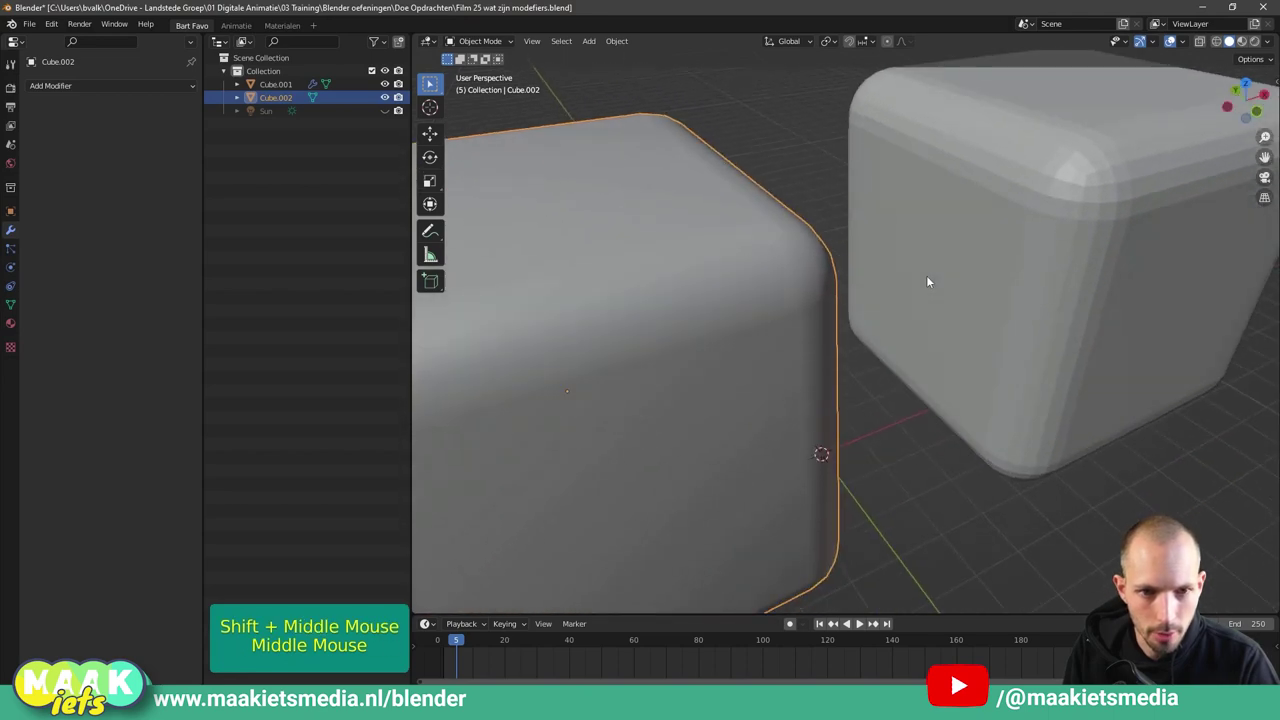
scroll("down", 3)
Switch the left cube back to Shade Flat via the object context menu.
right_click(744, 325)
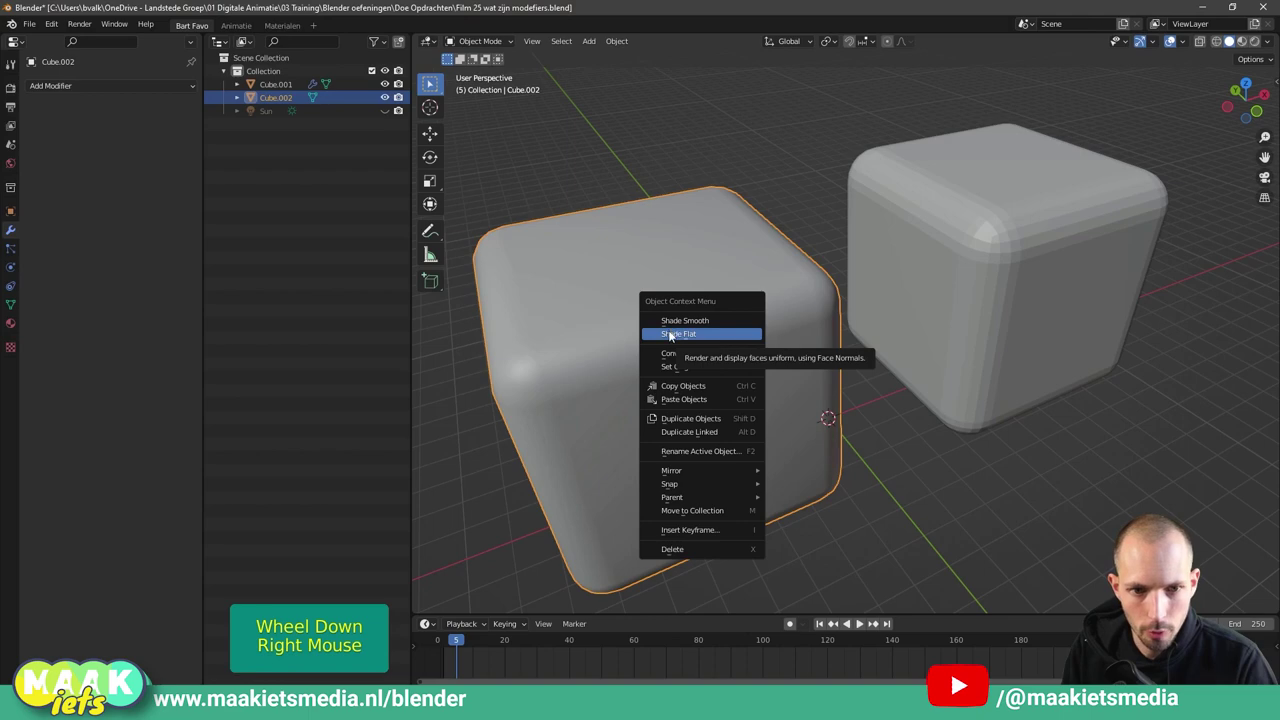
scroll("down", 3)
middle_click(880, 406)
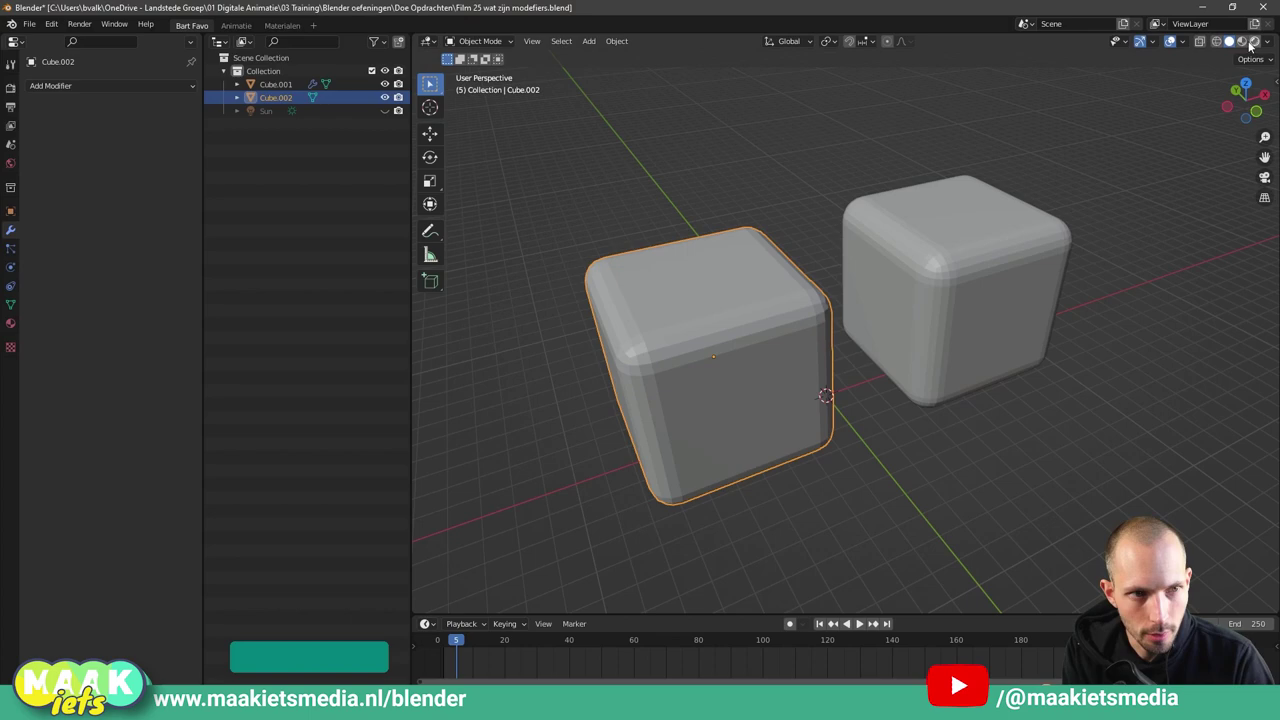
scroll("down", 3)
scroll("up", 3)
middle_click(892, 438)
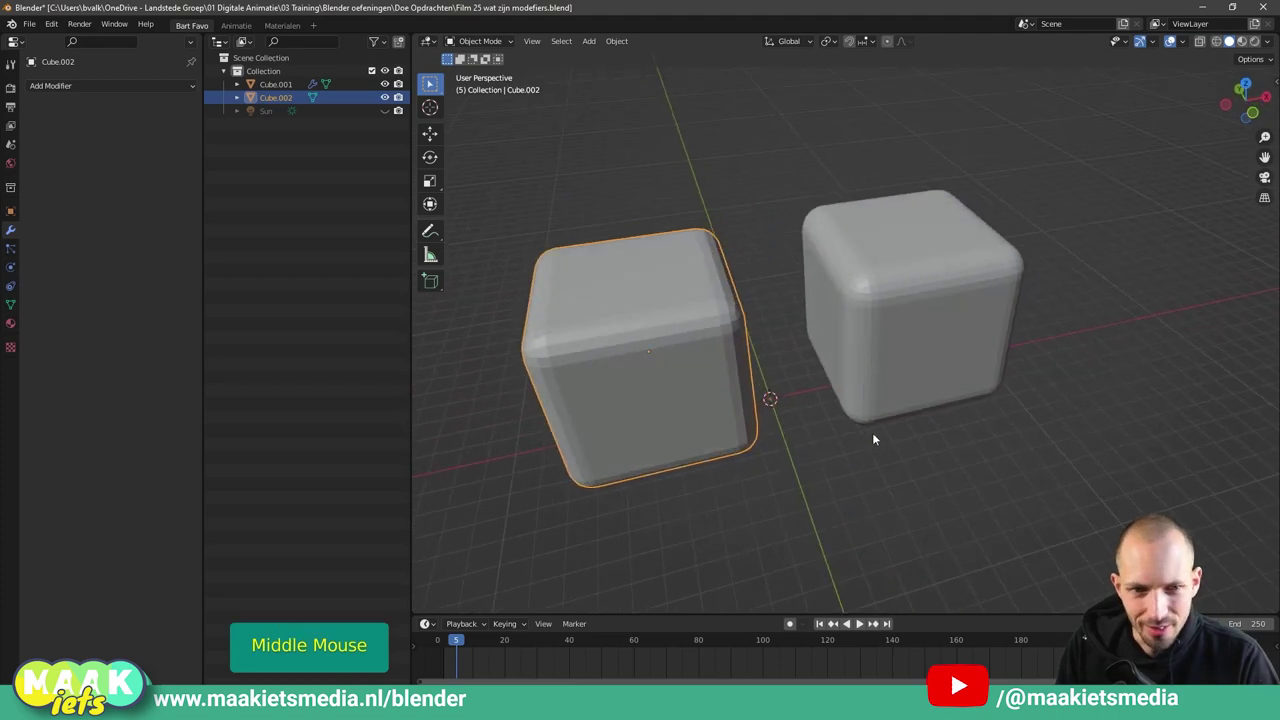
Select the right cube (Cube.001) to show its Bevel modifier: 0.29 m amount, 6 segments.
left_click(756, 150)
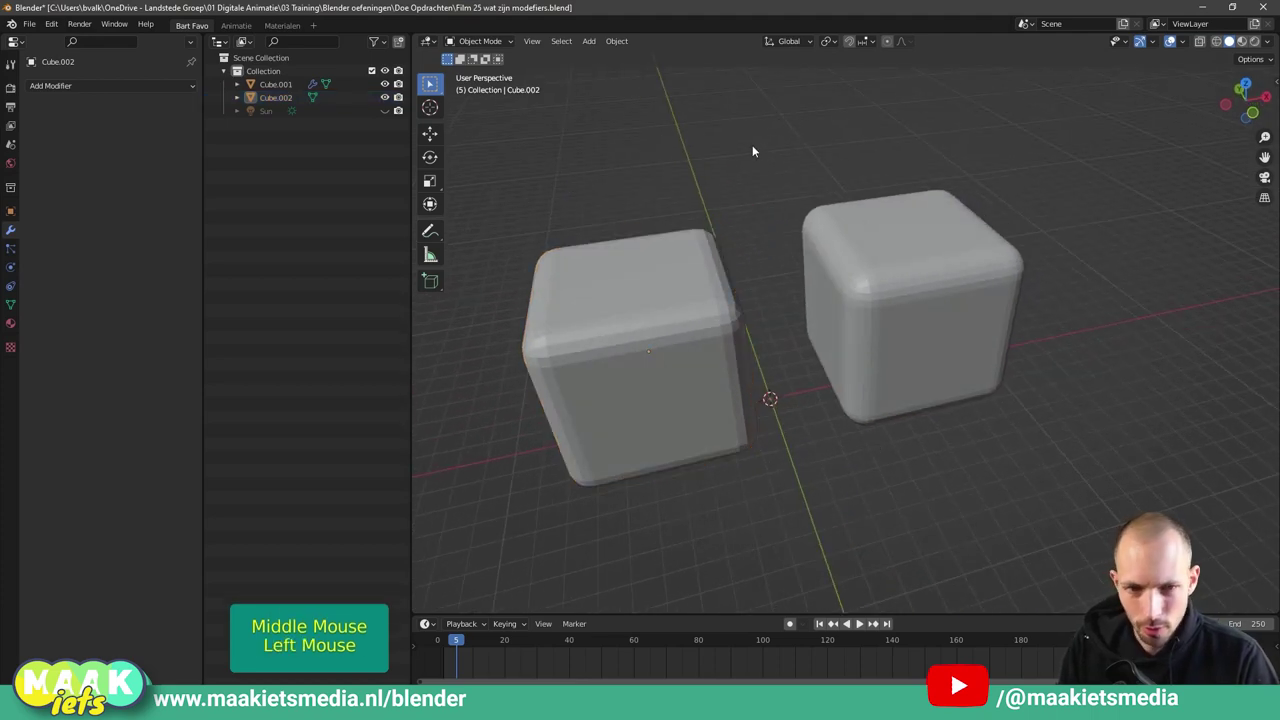
left_click(682, 294)
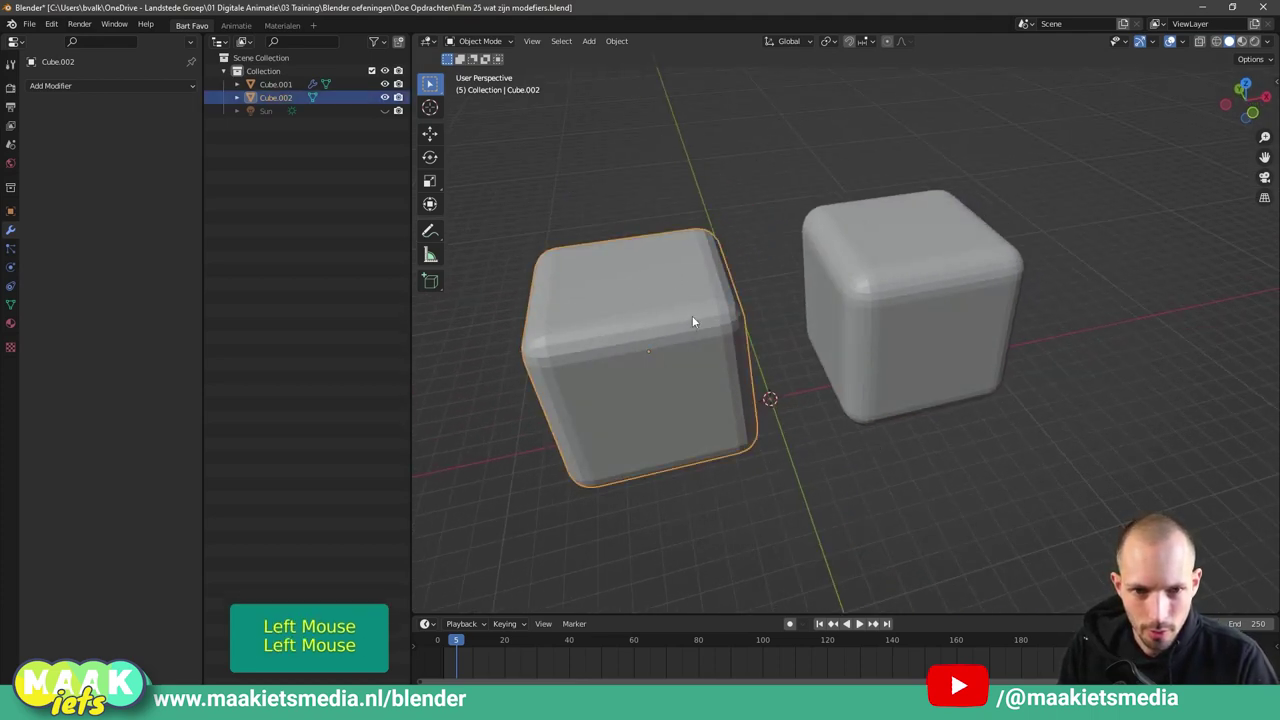
key("g")
left_click(727, 287)
left_click(900, 286)
Delete the Bevel modifier from the right cube, leaving it sharp-edged.
middle_click(915, 306)
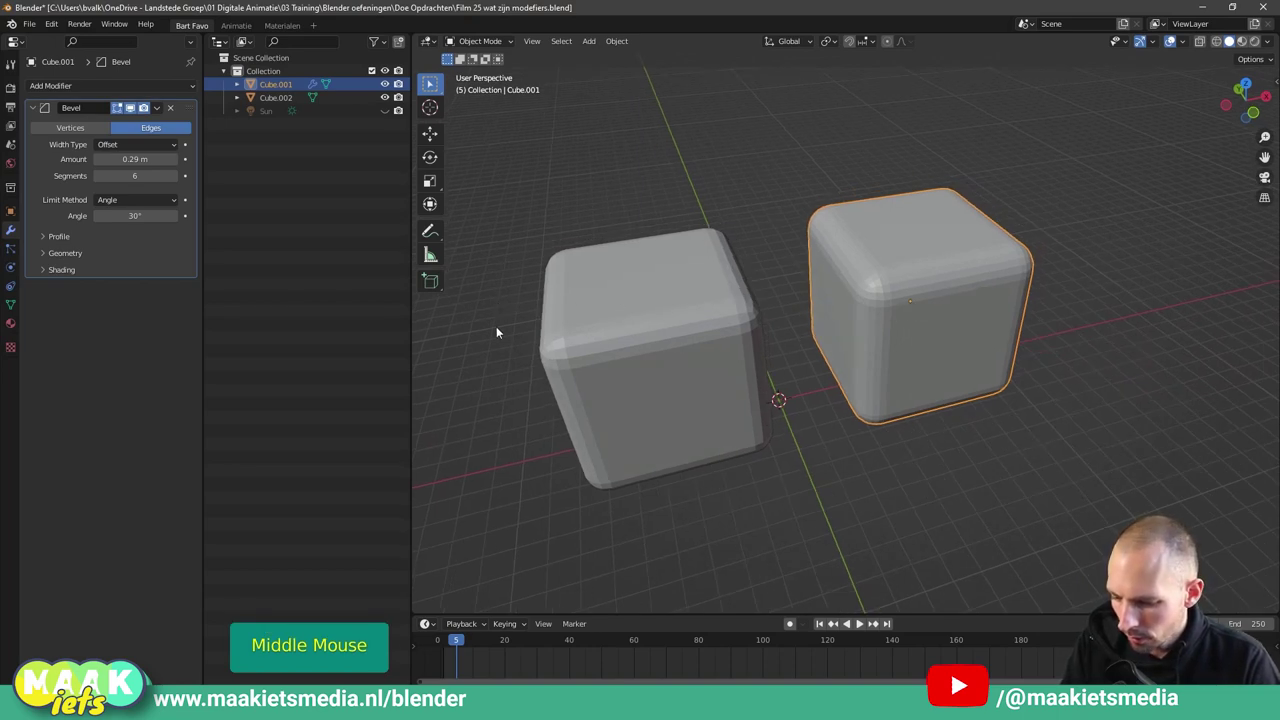
key("ctrl+shift+a")
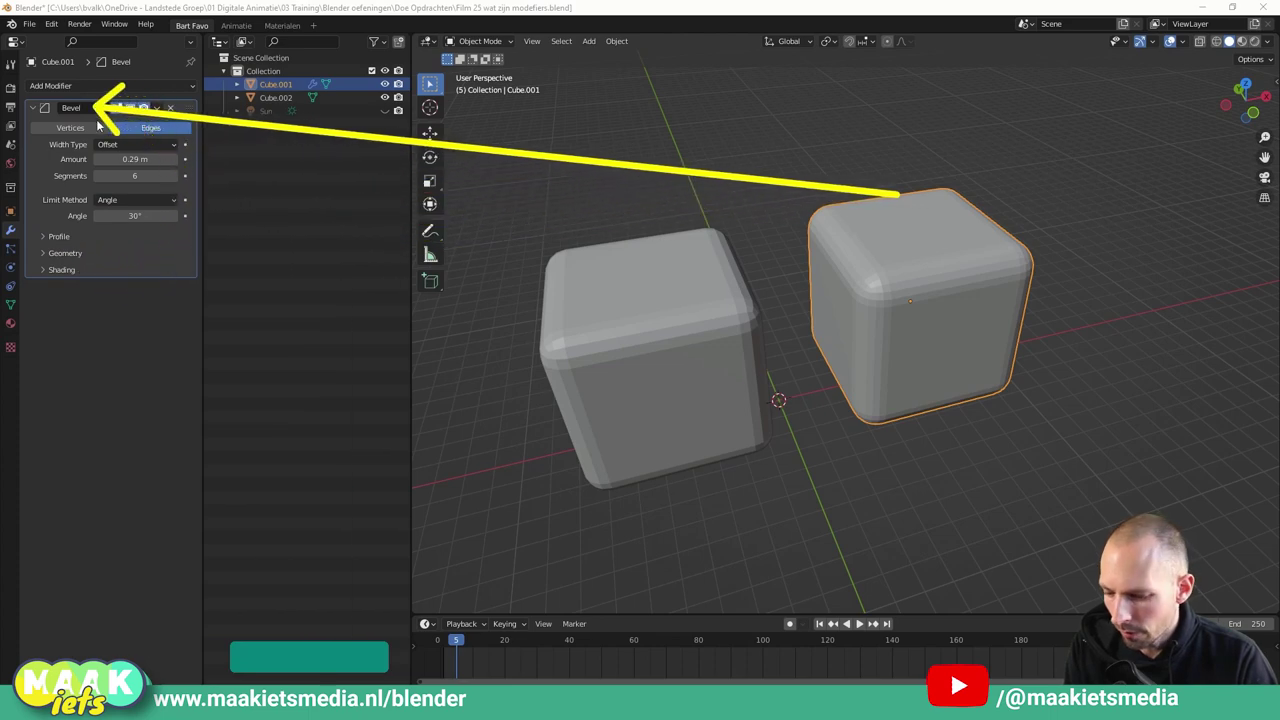
left_click(129, 90)
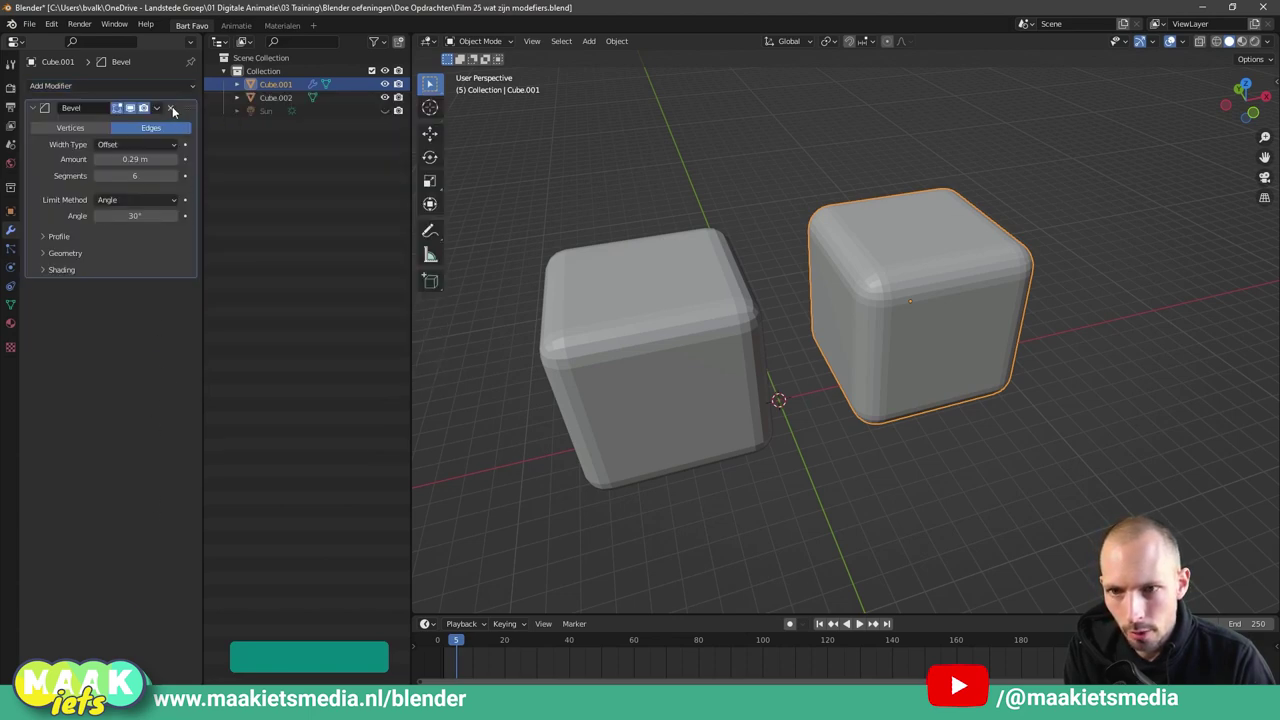
left_click(175, 110)
Select the plain sharp cube, ready to add a modifier from the Add Modifier list.
middle_click(849, 291)
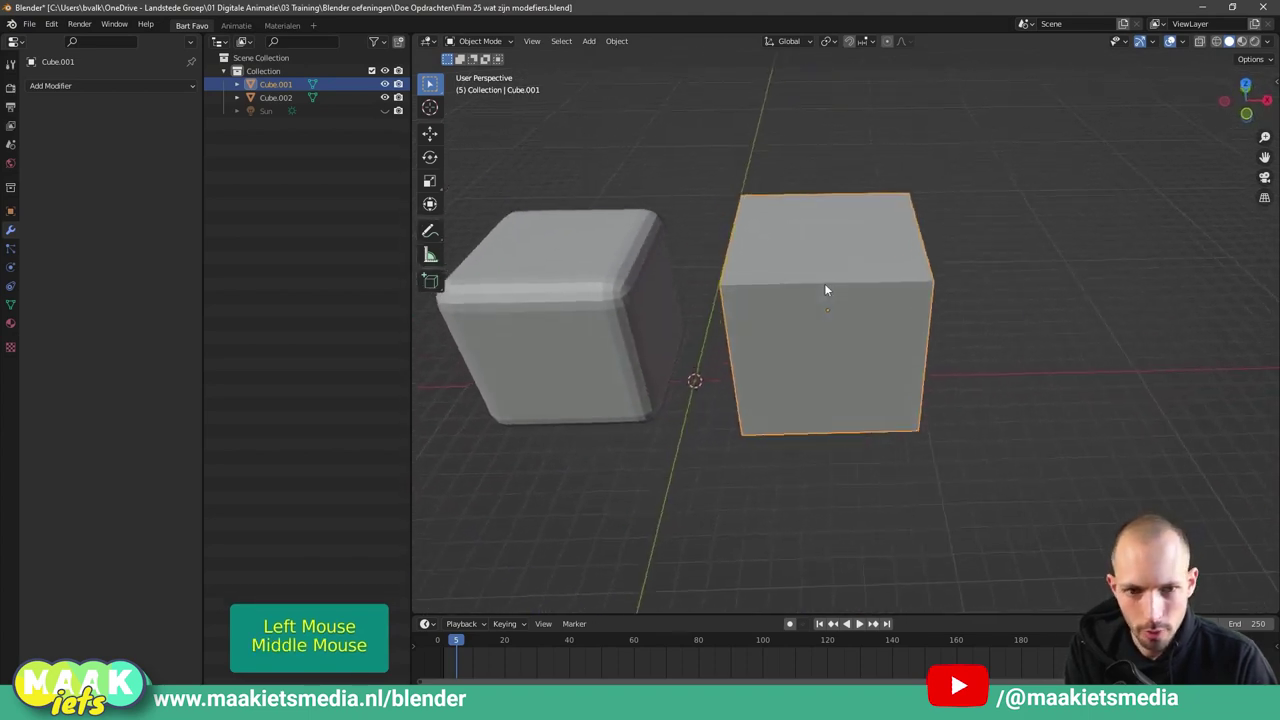
left_click(713, 259)
scroll("up", 3)
middle_click(689, 259)
scroll("down", 3)
middle_click(652, 319)
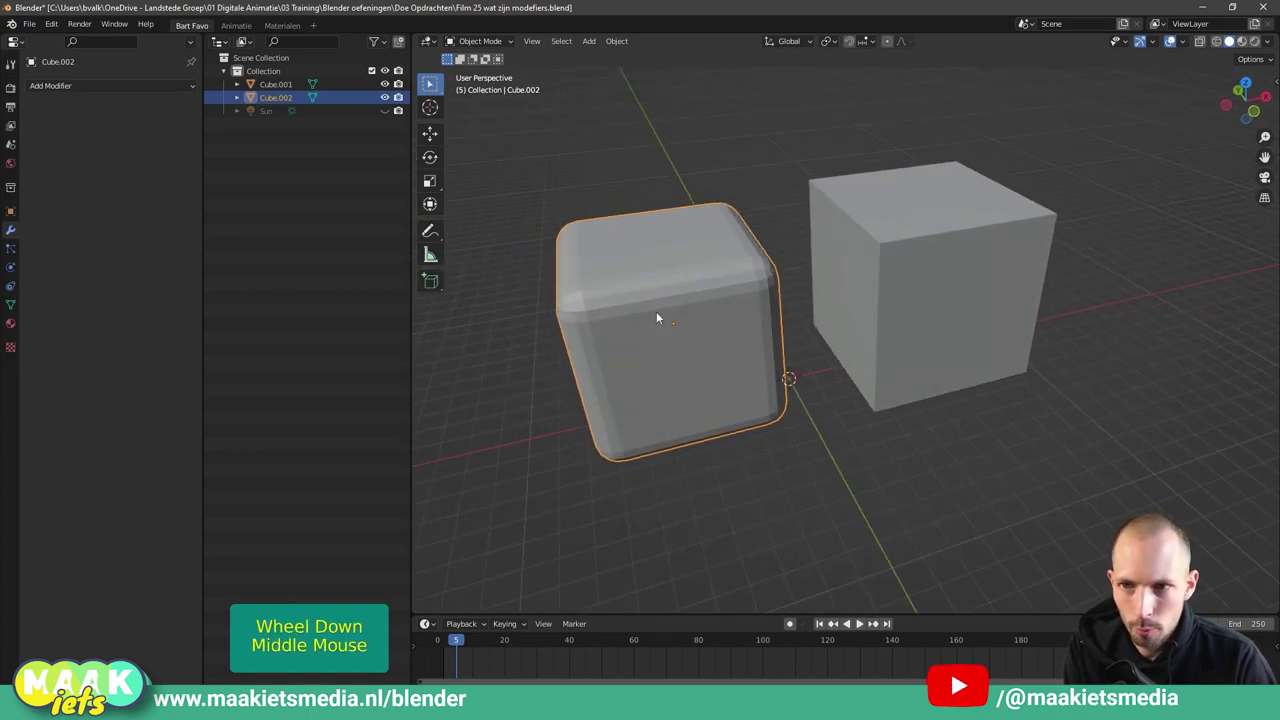
left_click(923, 266)
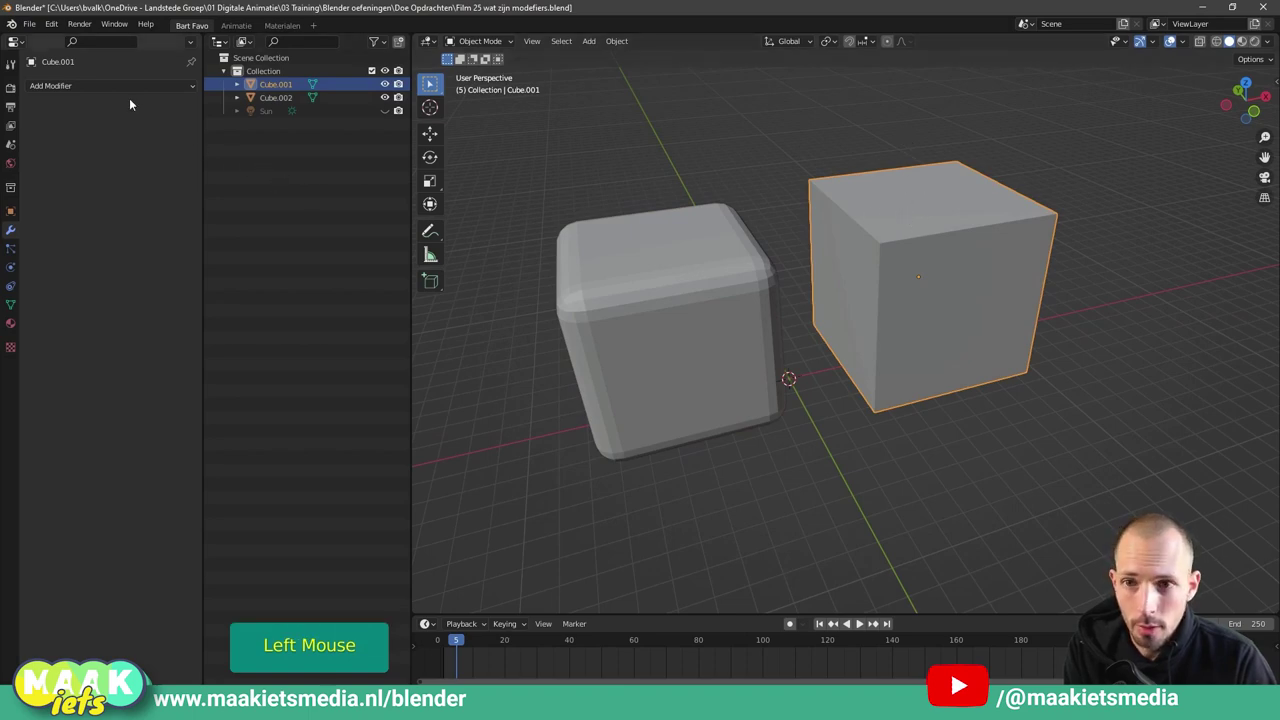
Add a Bevel modifier to the plain cube: amount 0.19 m, 10 segments, 35° angle limit.
left_click(133, 93)
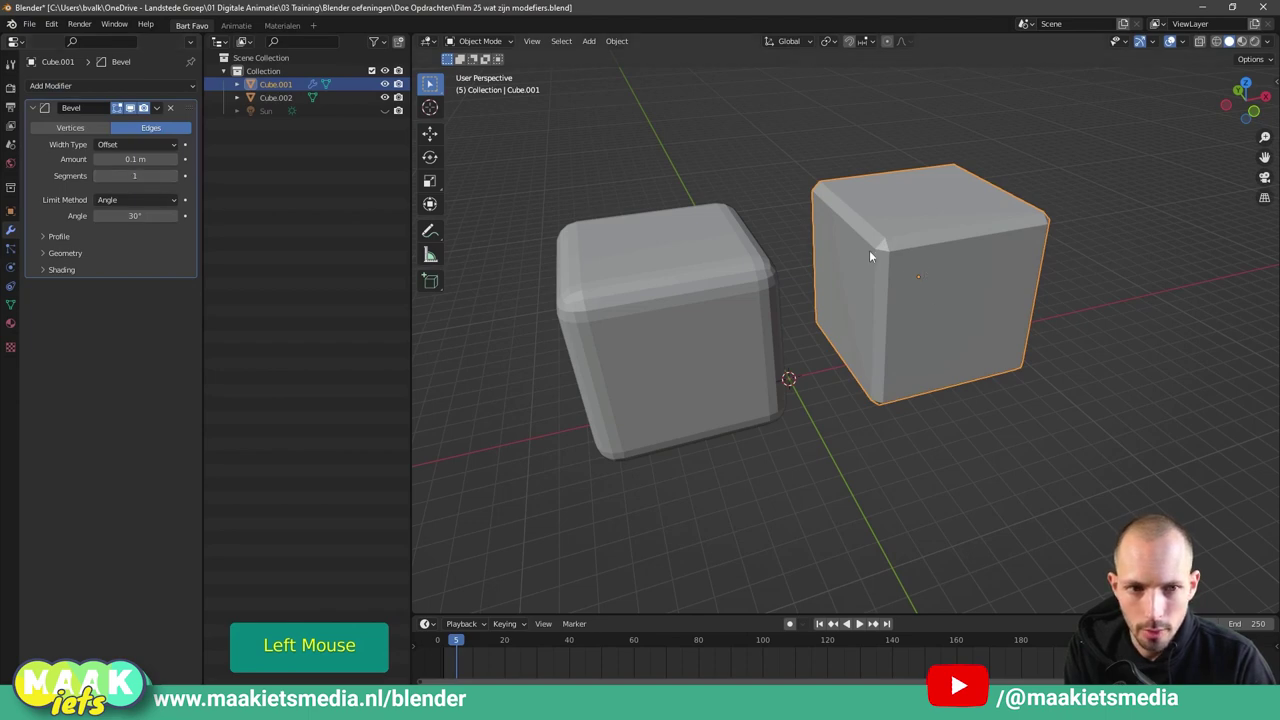
scroll("up", 3)
middle_click(805, 243)
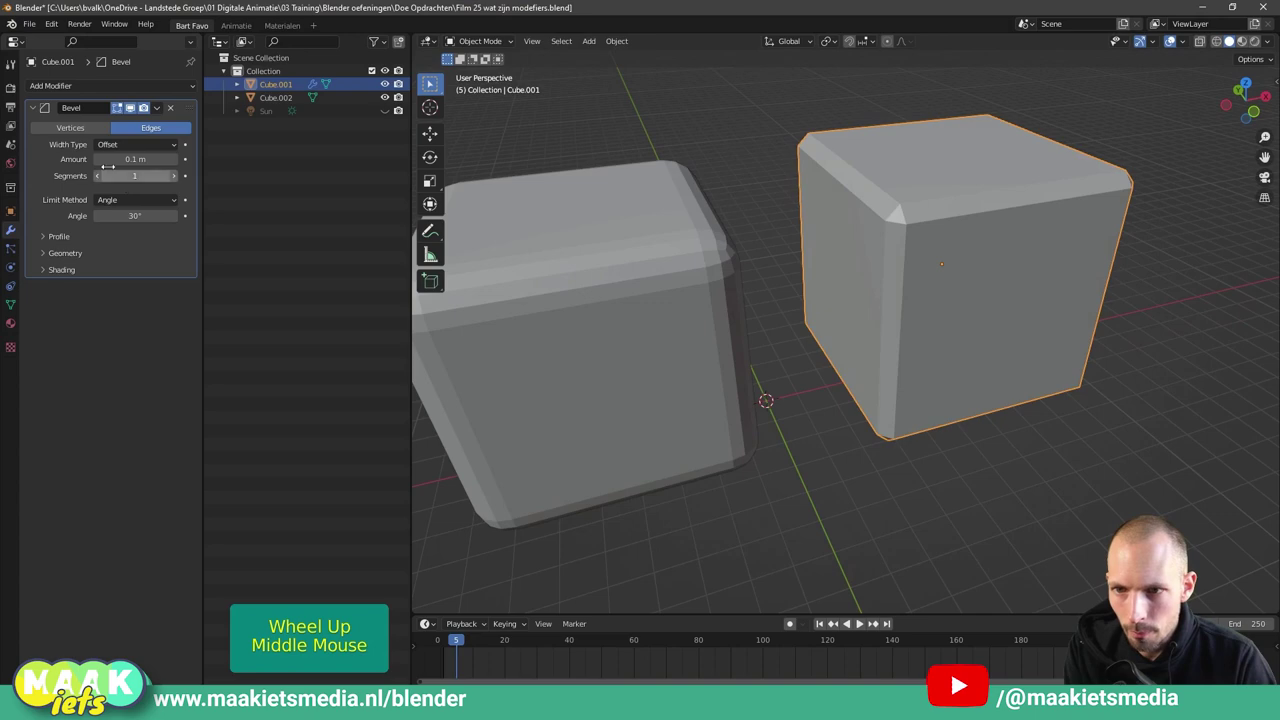
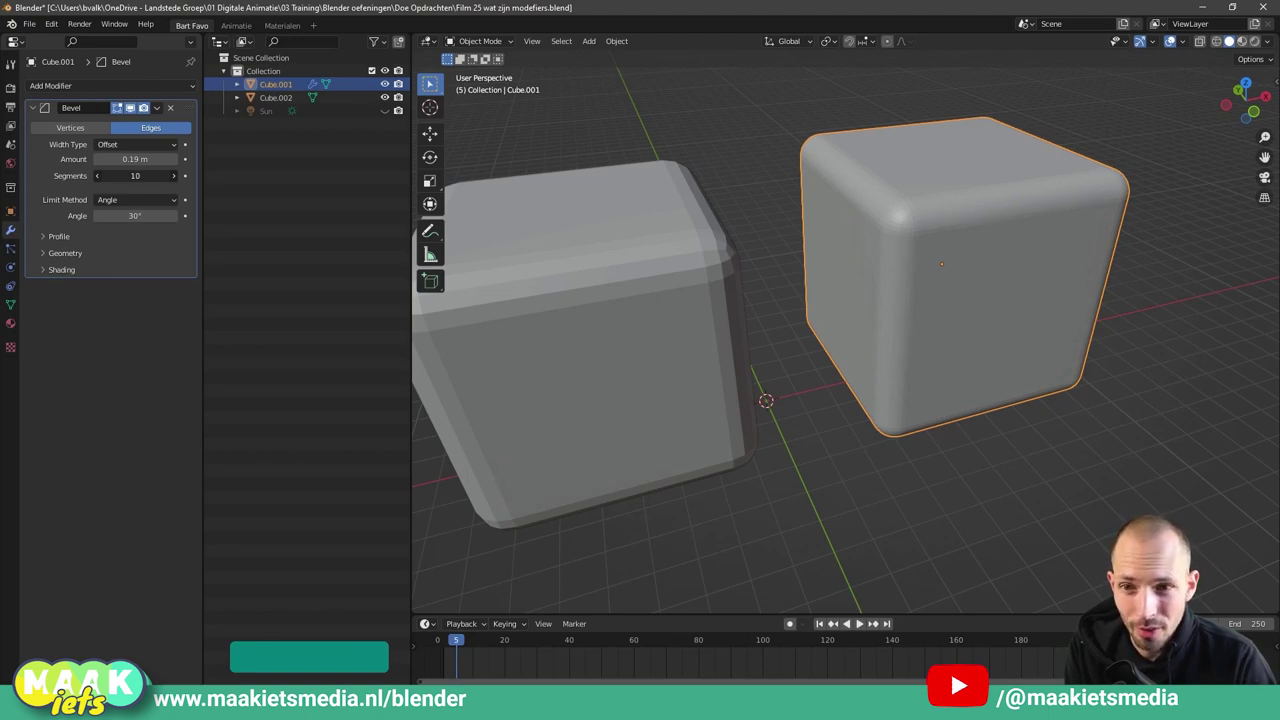
middle_click(913, 209)
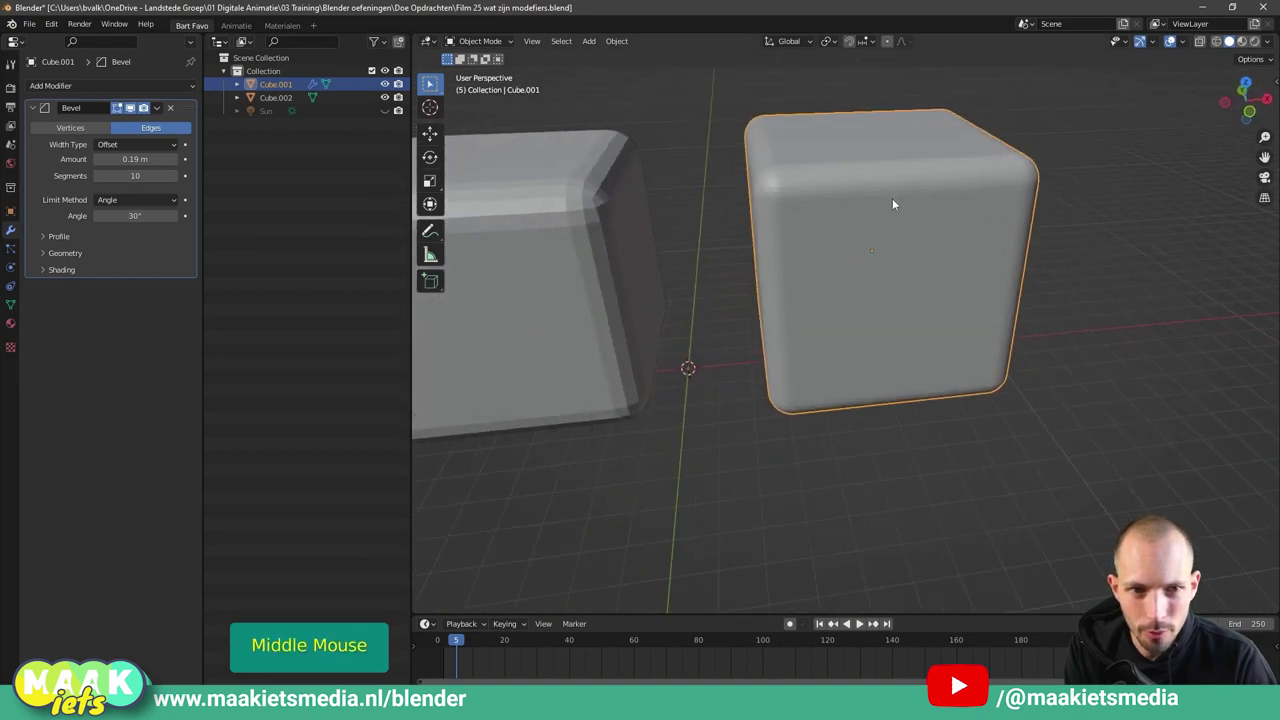
middle_click(855, 199)
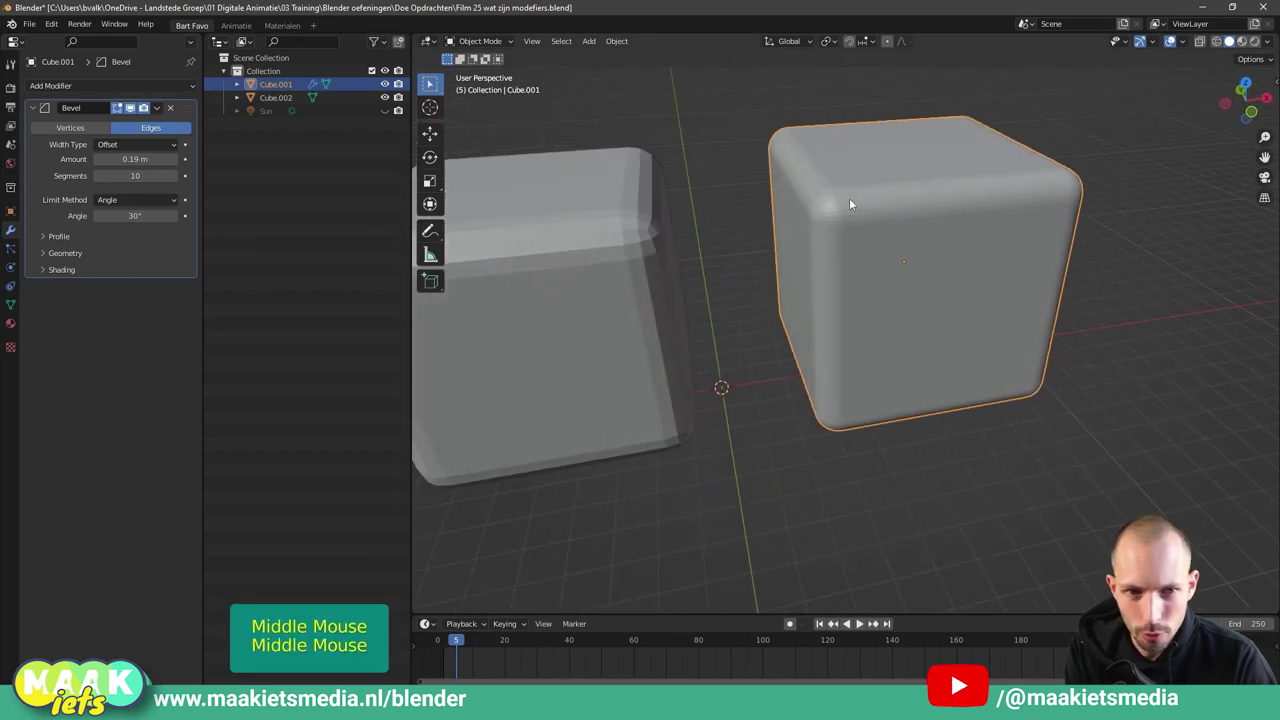
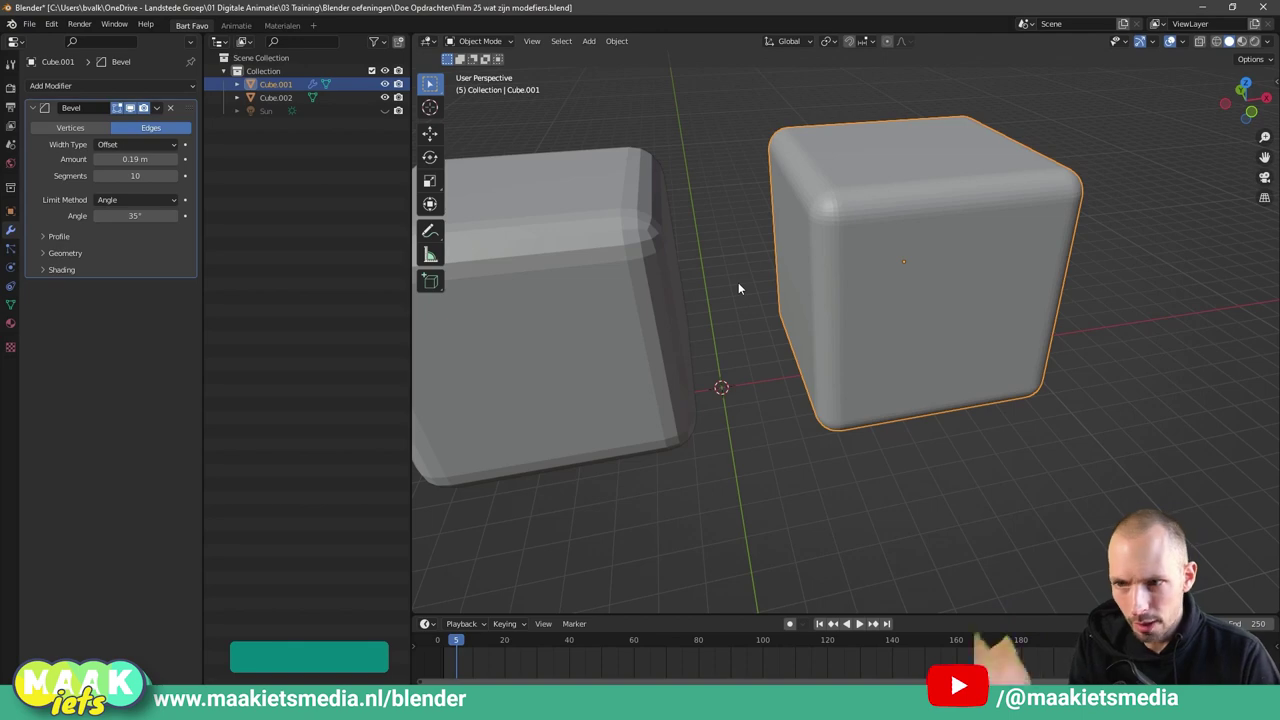
middle_click(753, 285)
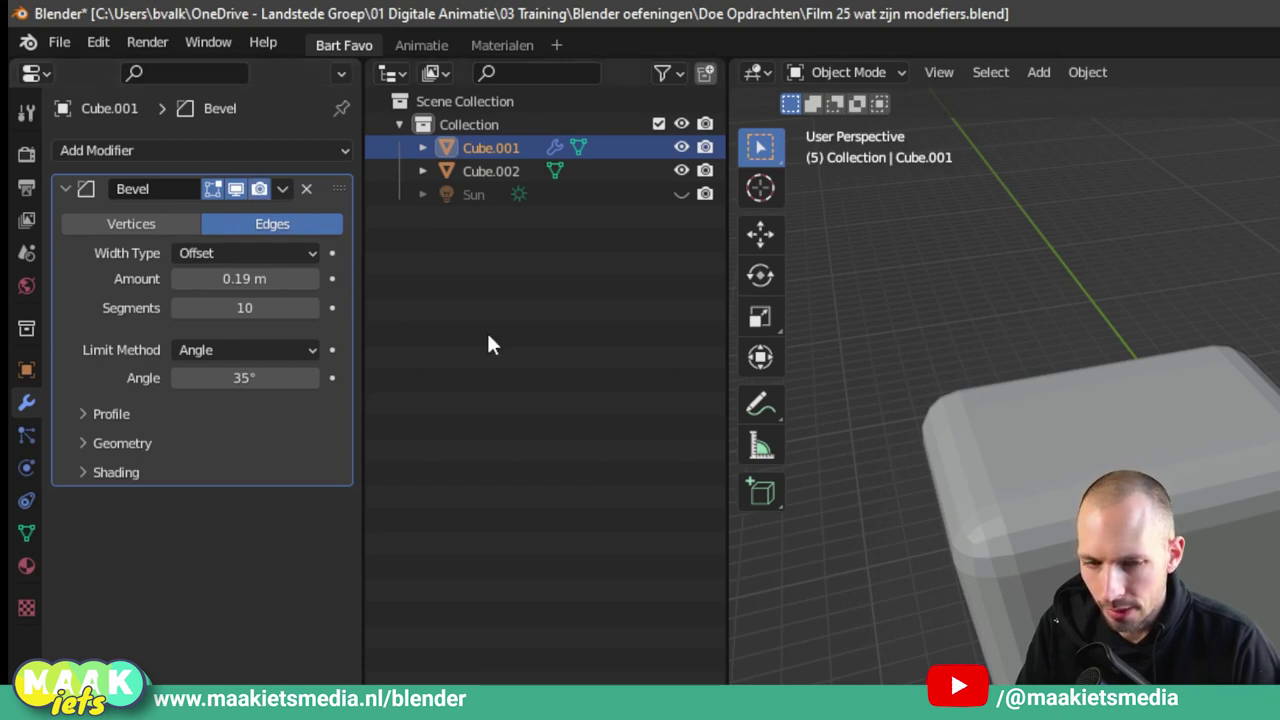
left_click(654, 289)
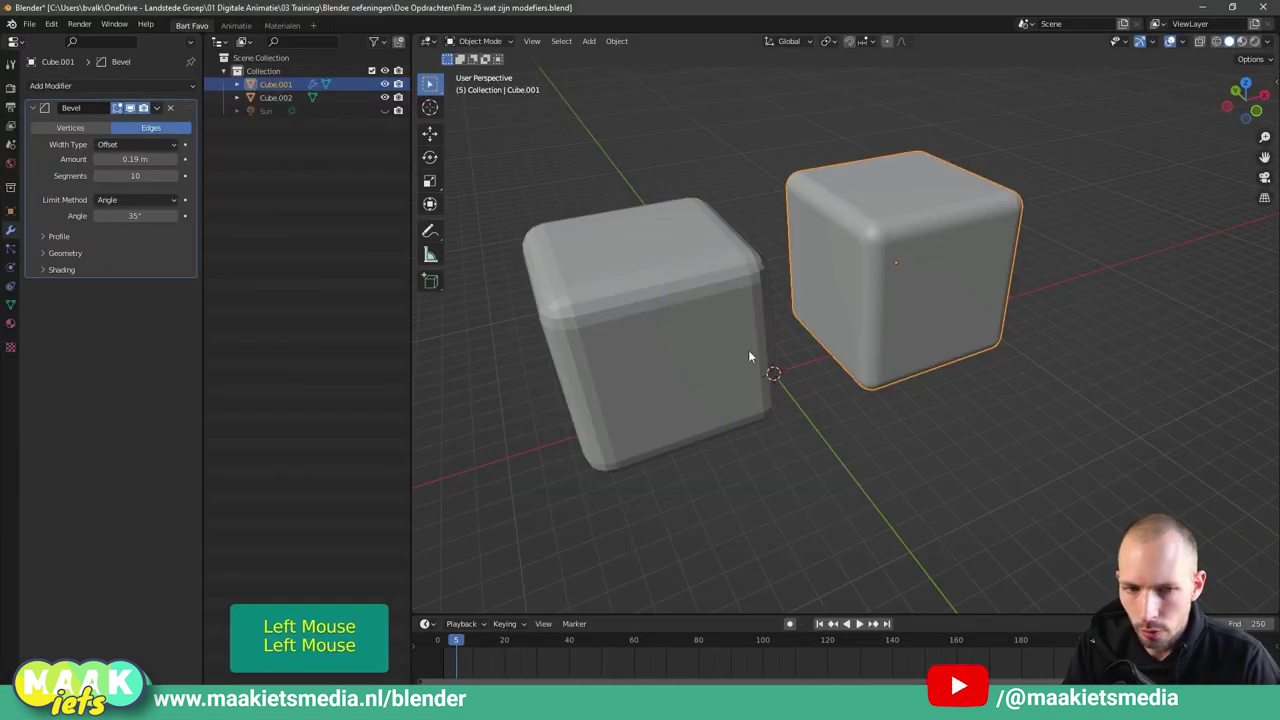
middle_click(775, 275)
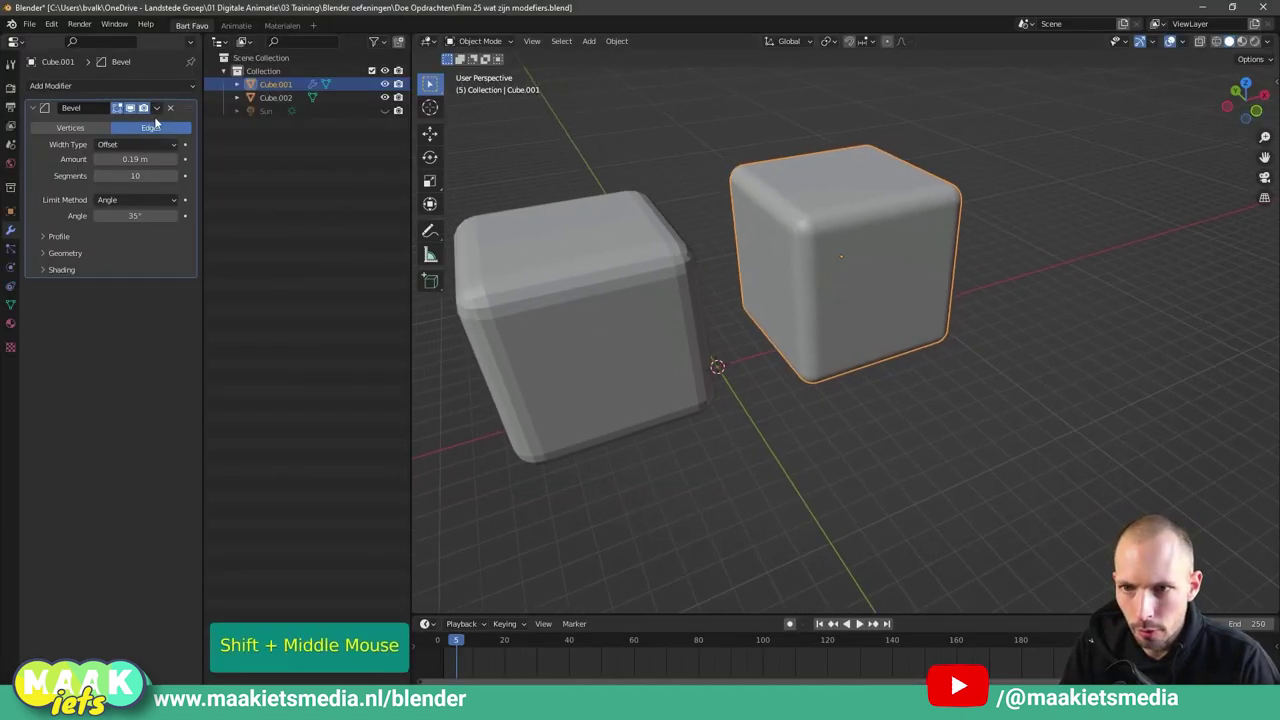
left_click(134, 110)
left_click(134, 110)
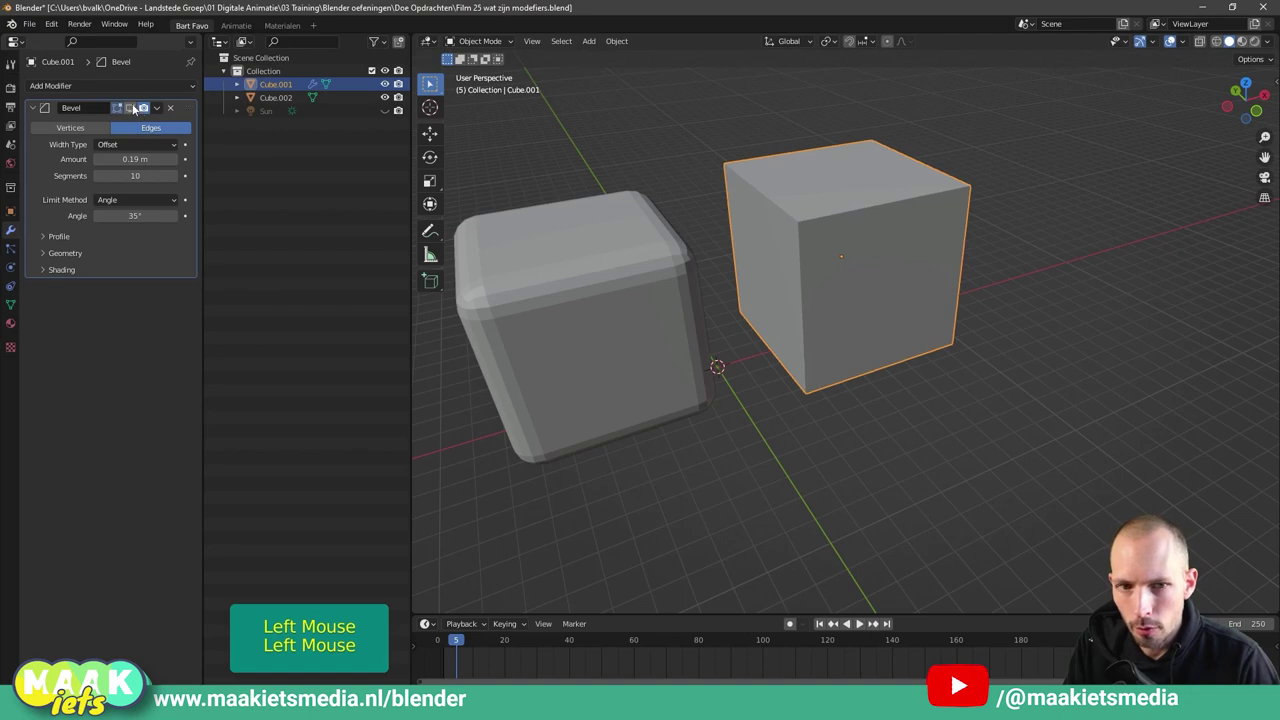
left_click(135, 107)
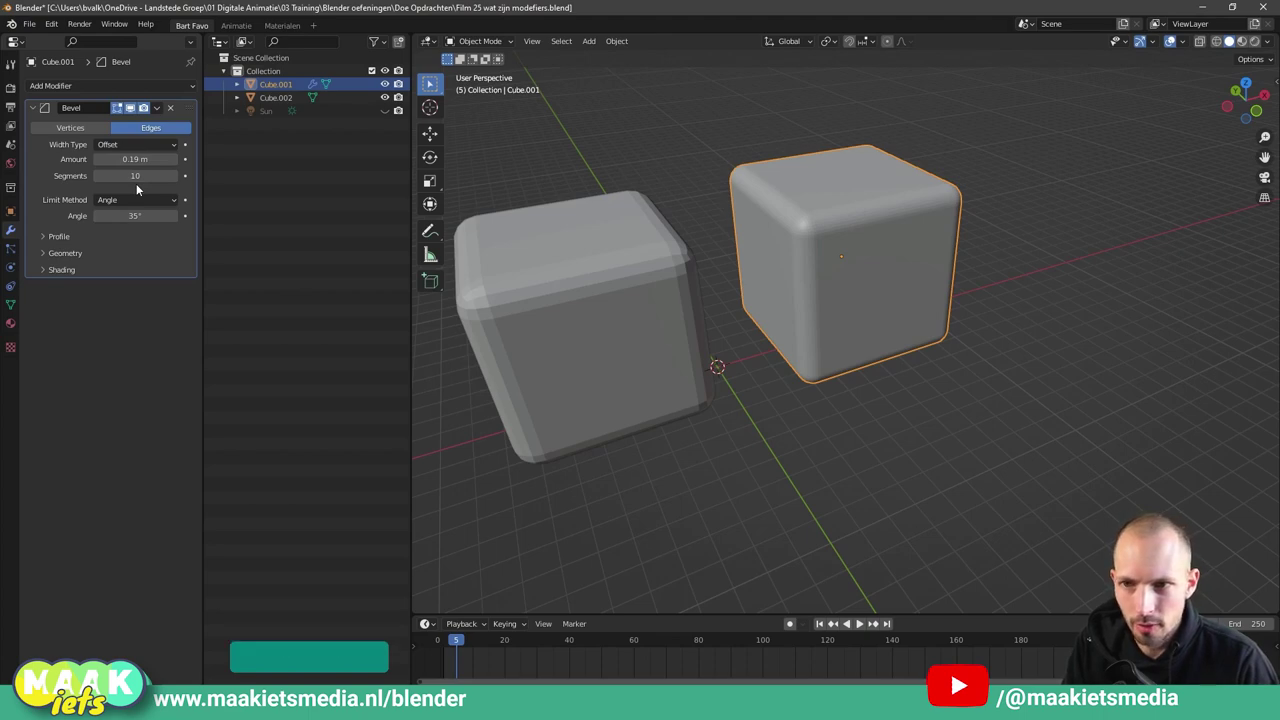
left_click(132, 110)
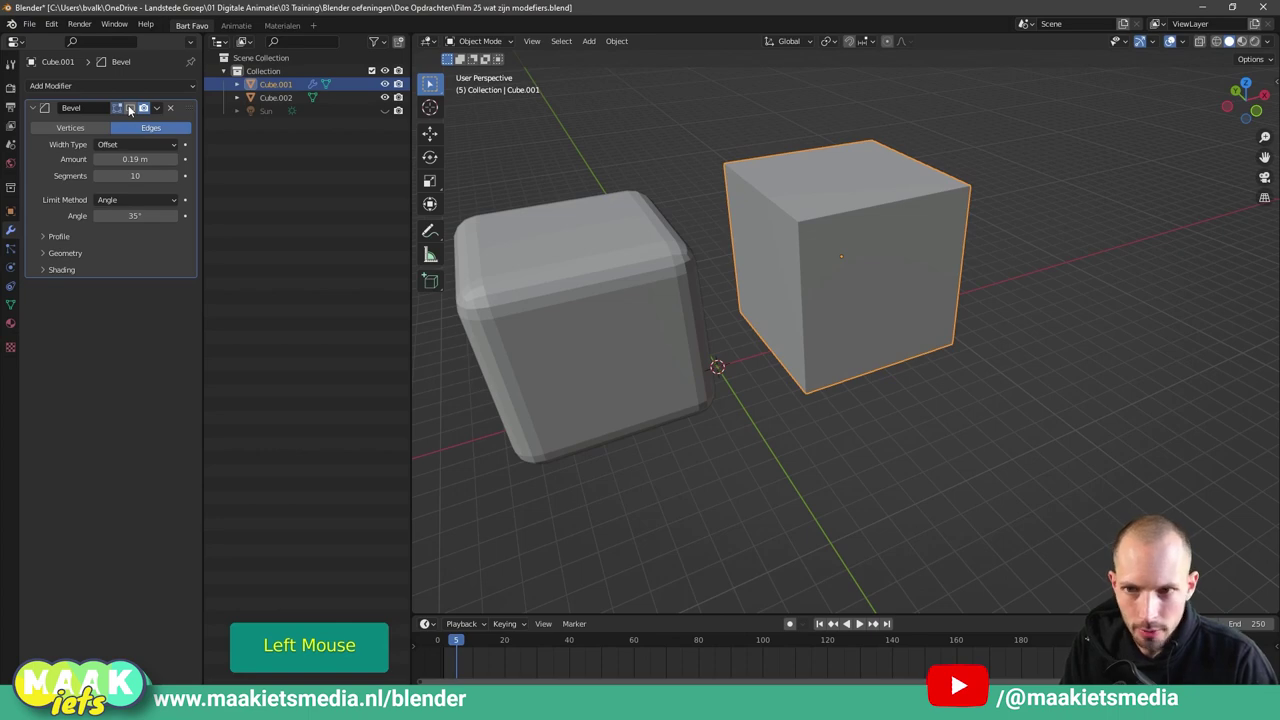
double_click(142, 106)
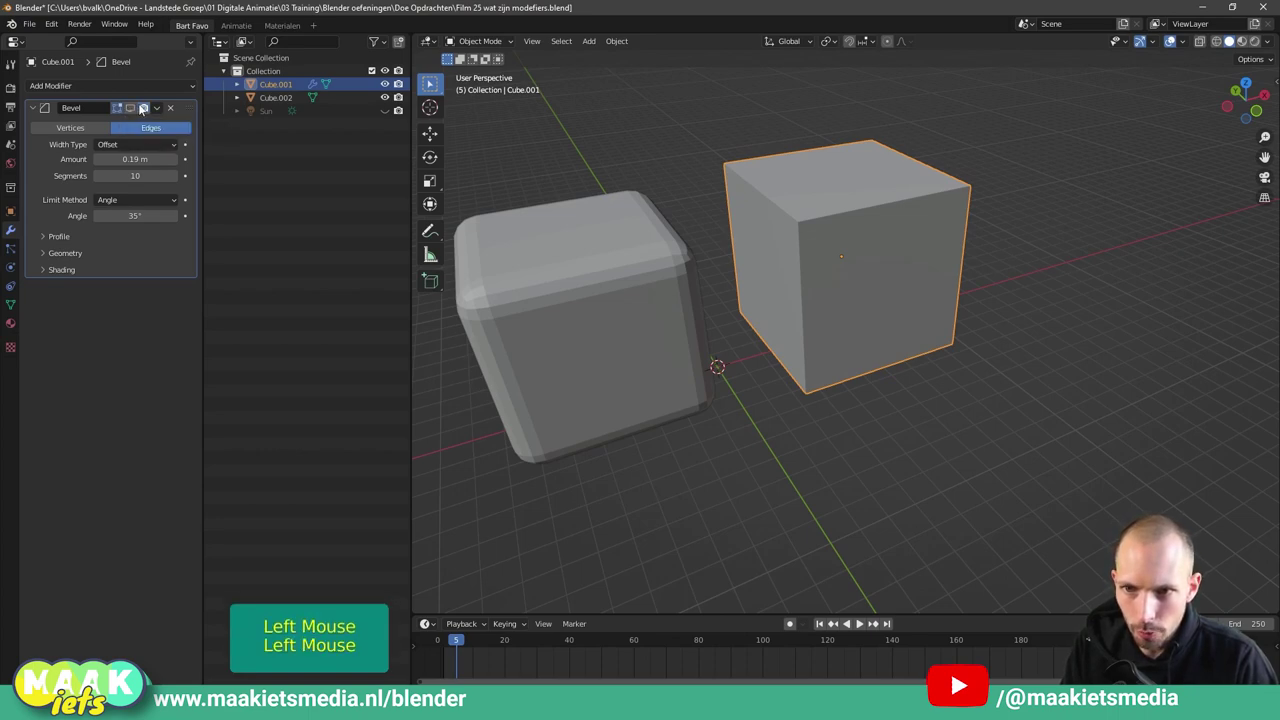
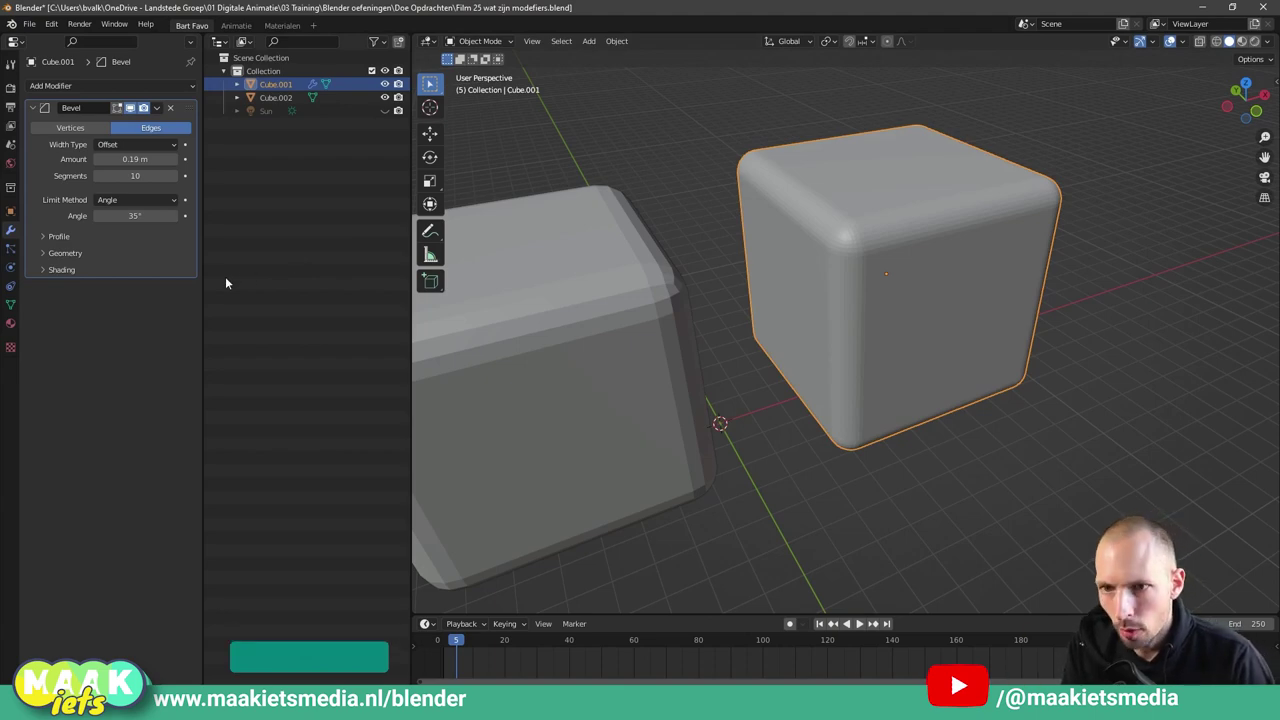
Add an Array modifier repeating the cube 14 times along X with relative offset 1.5.
scroll("down", 3)
middle_click(792, 278)
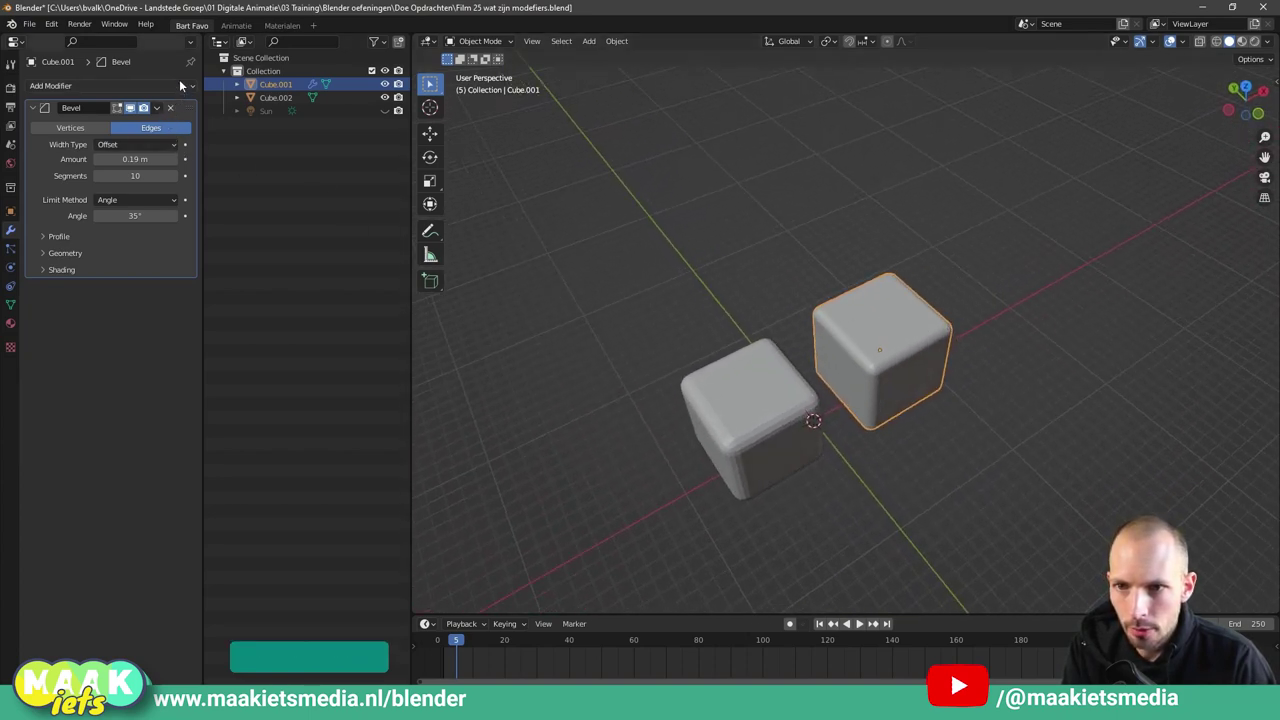
left_click(172, 86)
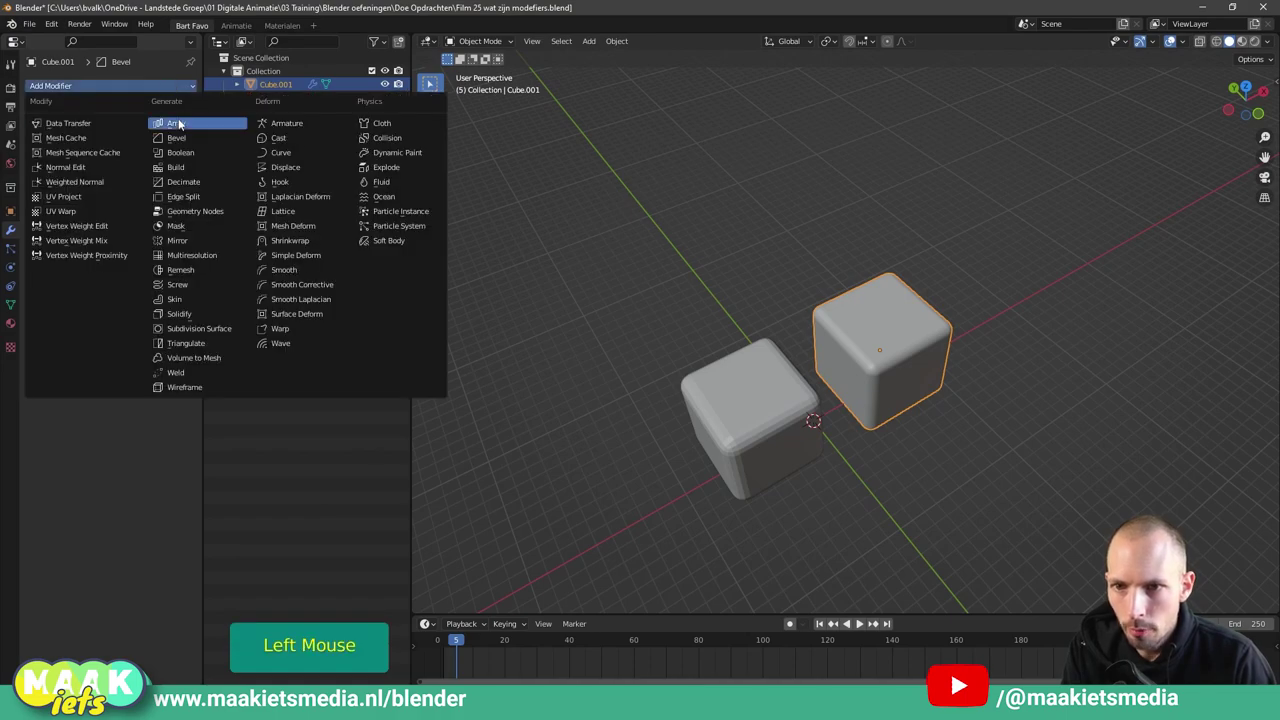
middle_click(884, 400)
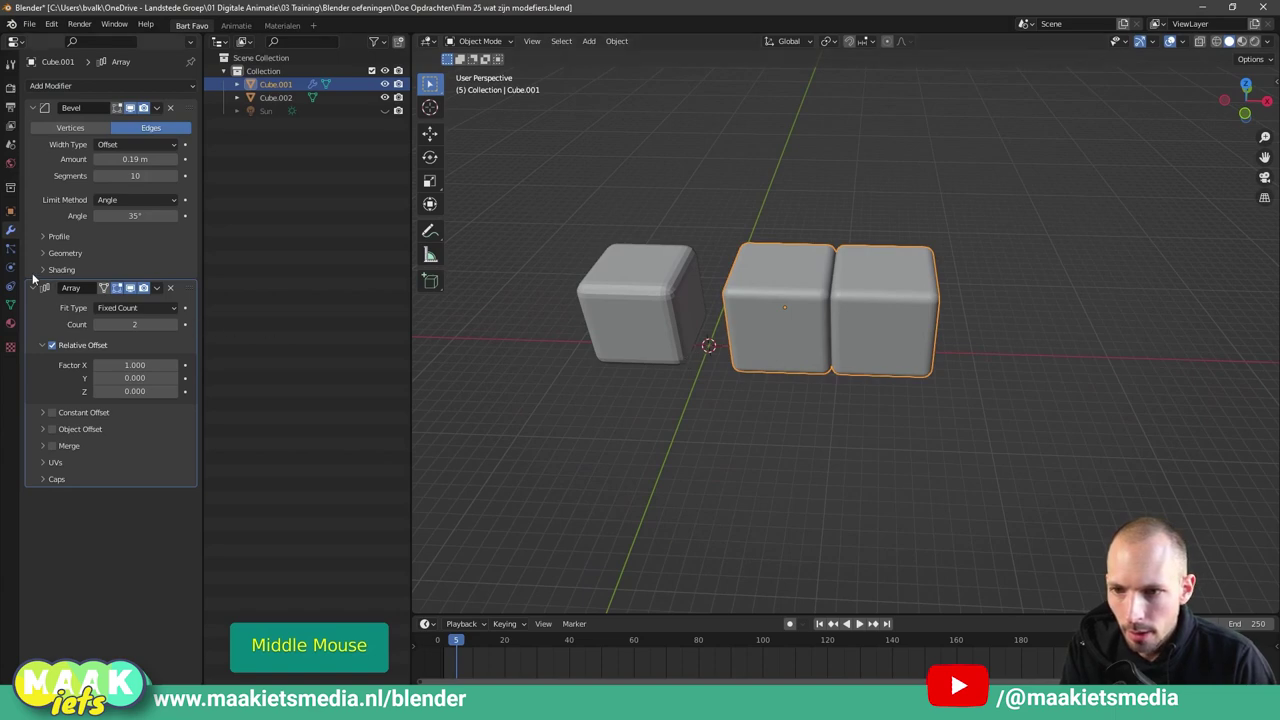
left_click(37, 109)
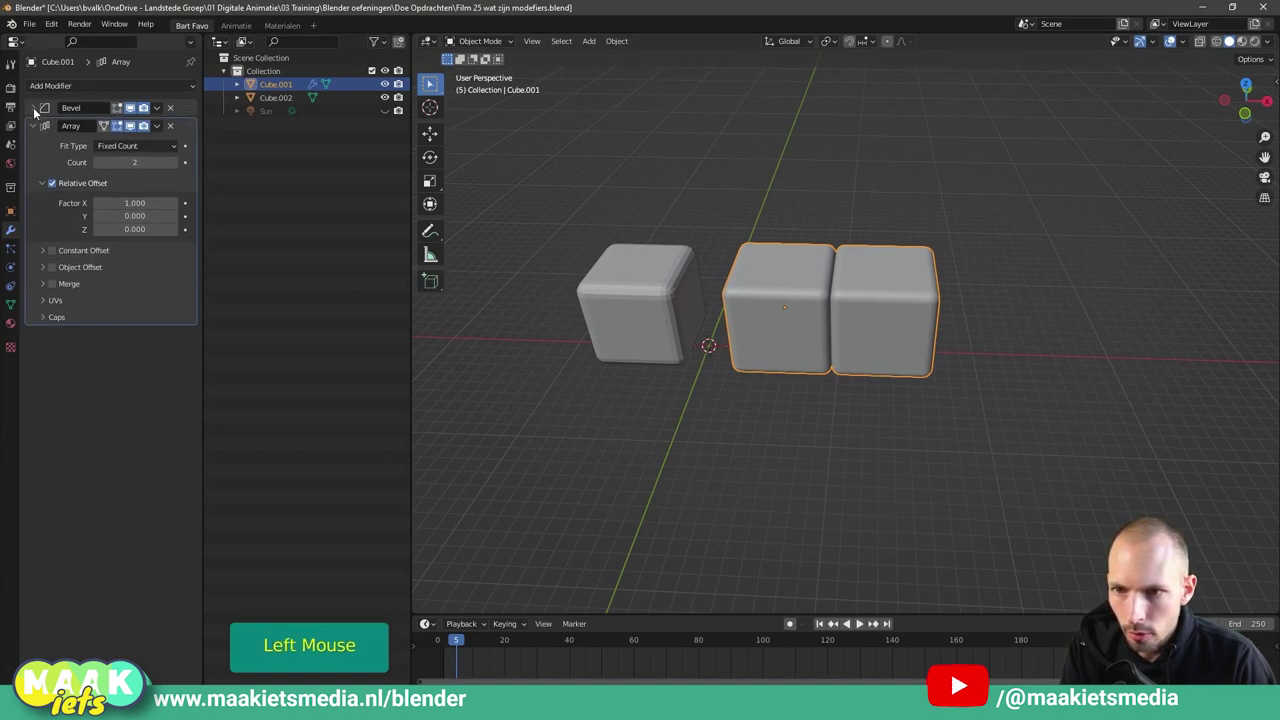
left_click(34, 109)
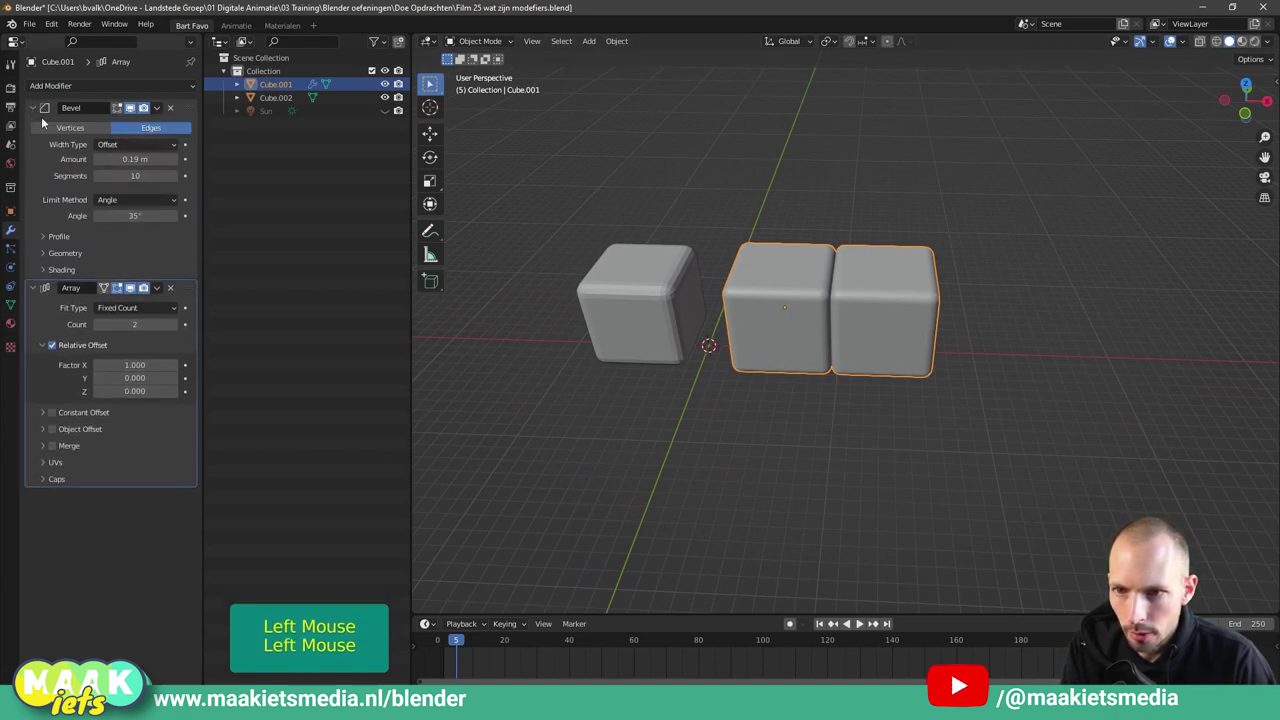
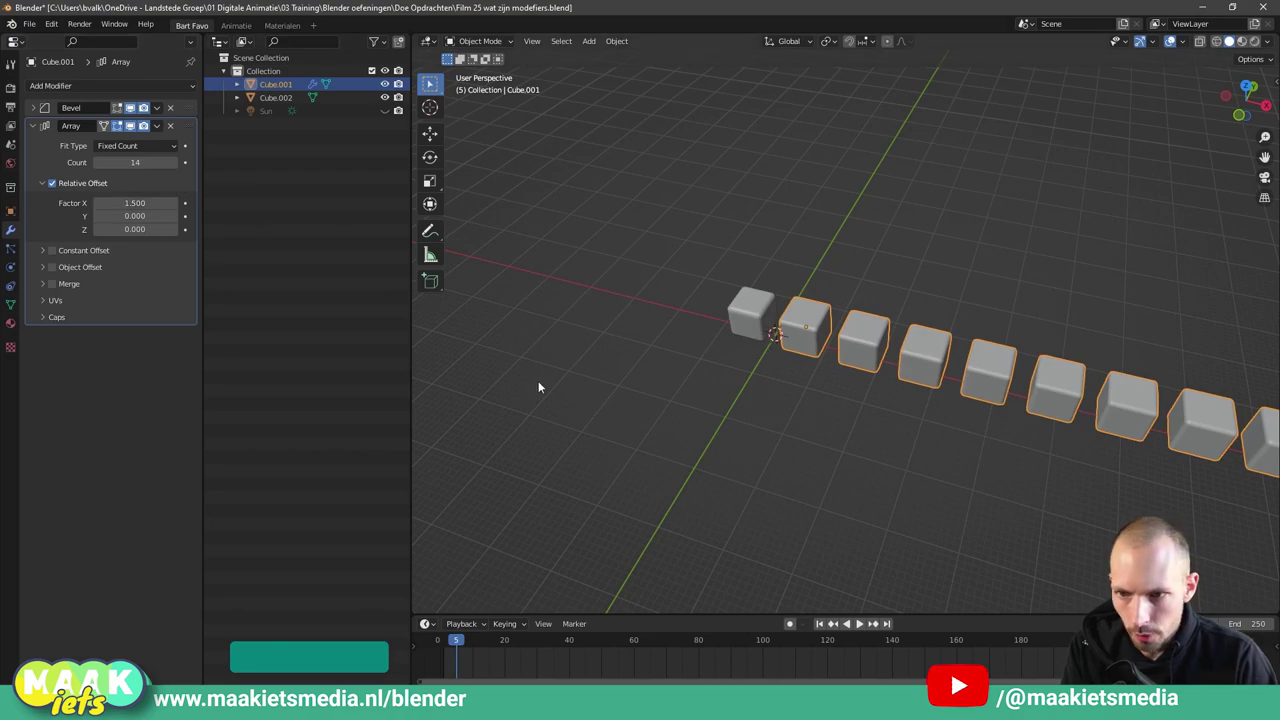
scroll("down", 3)
middle_click(828, 418)
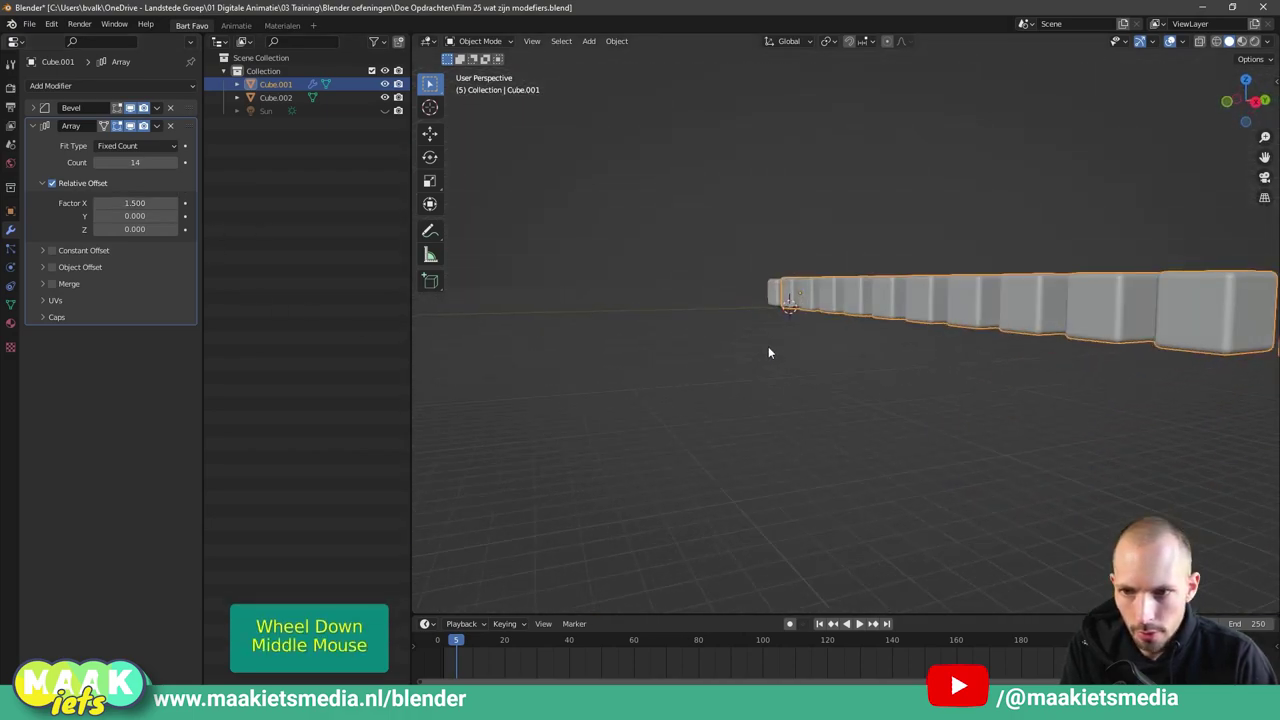
scroll("down", 3)
middle_click(780, 396)
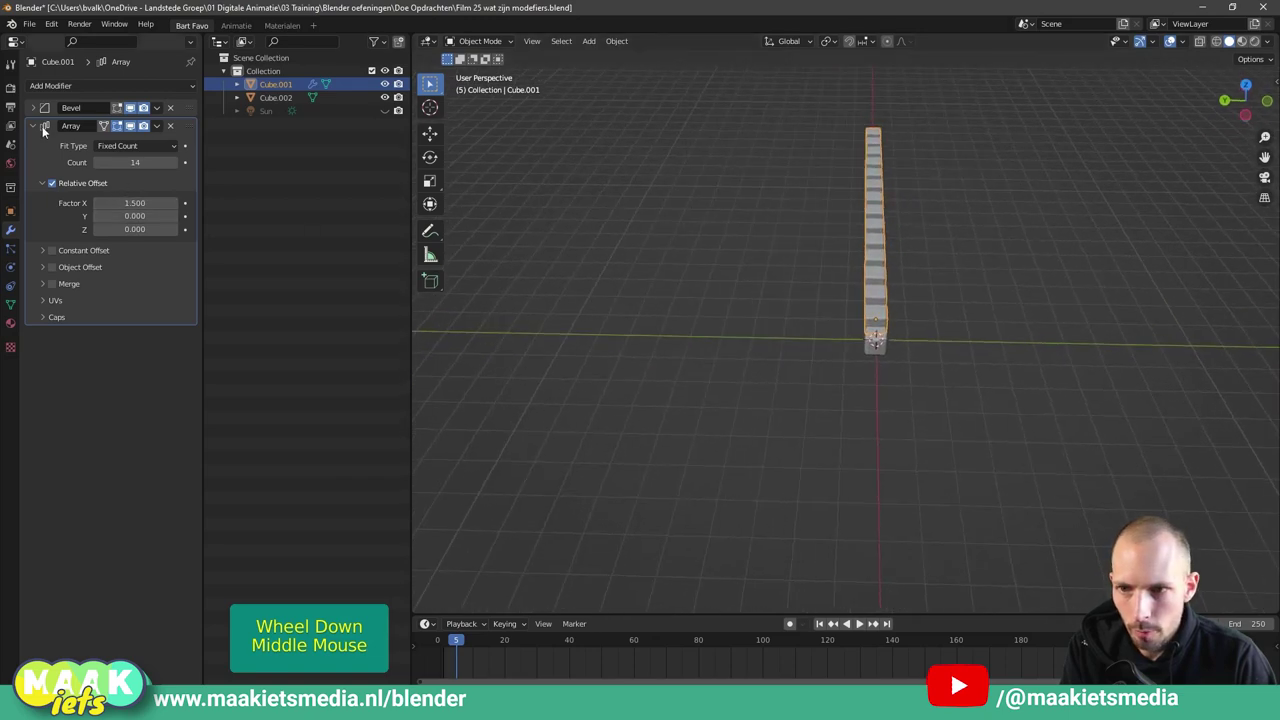
Add a second Array modifier with factor Y 1.0 and count 13 to form a grid.
left_click(35, 126)
left_click(85, 90)
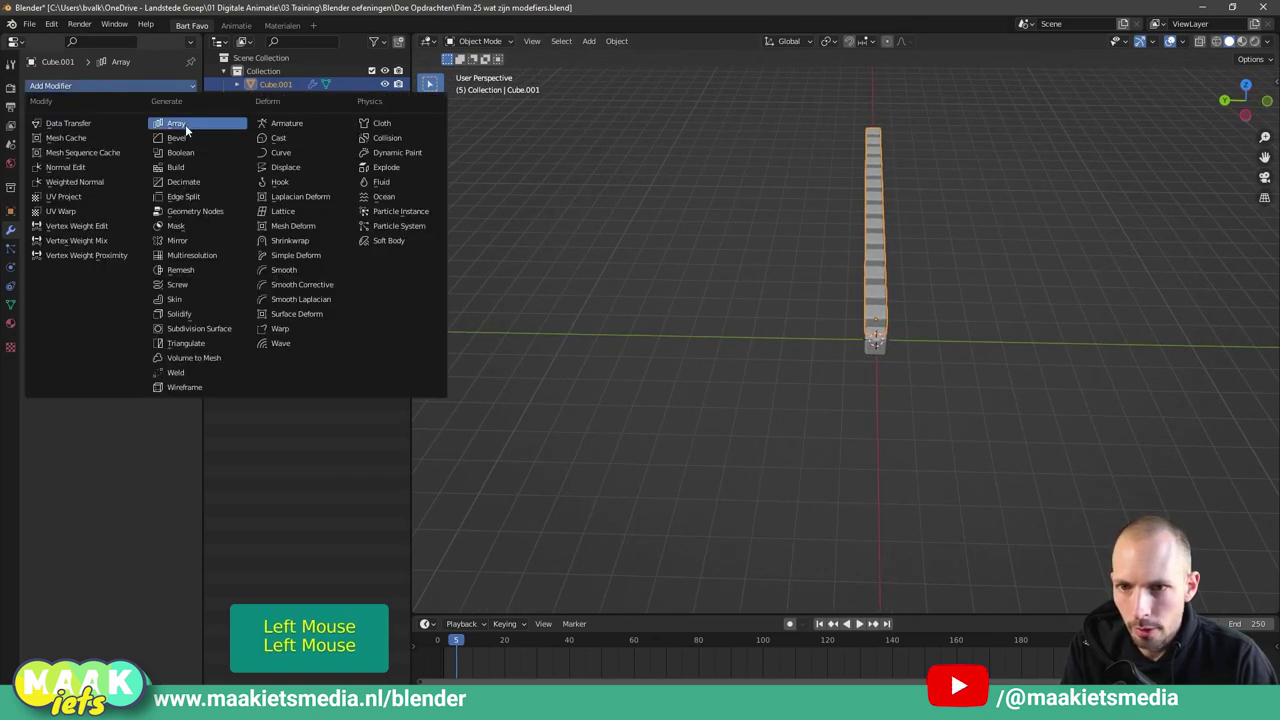
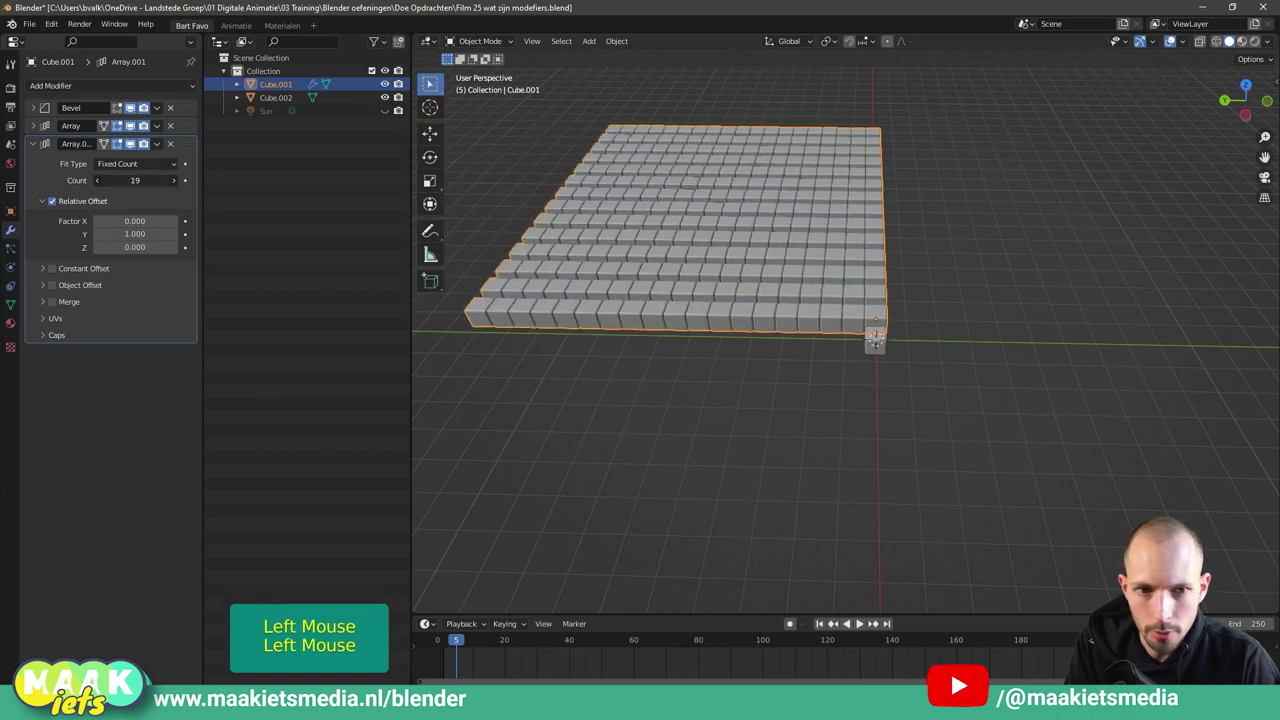
middle_click(1055, 265)
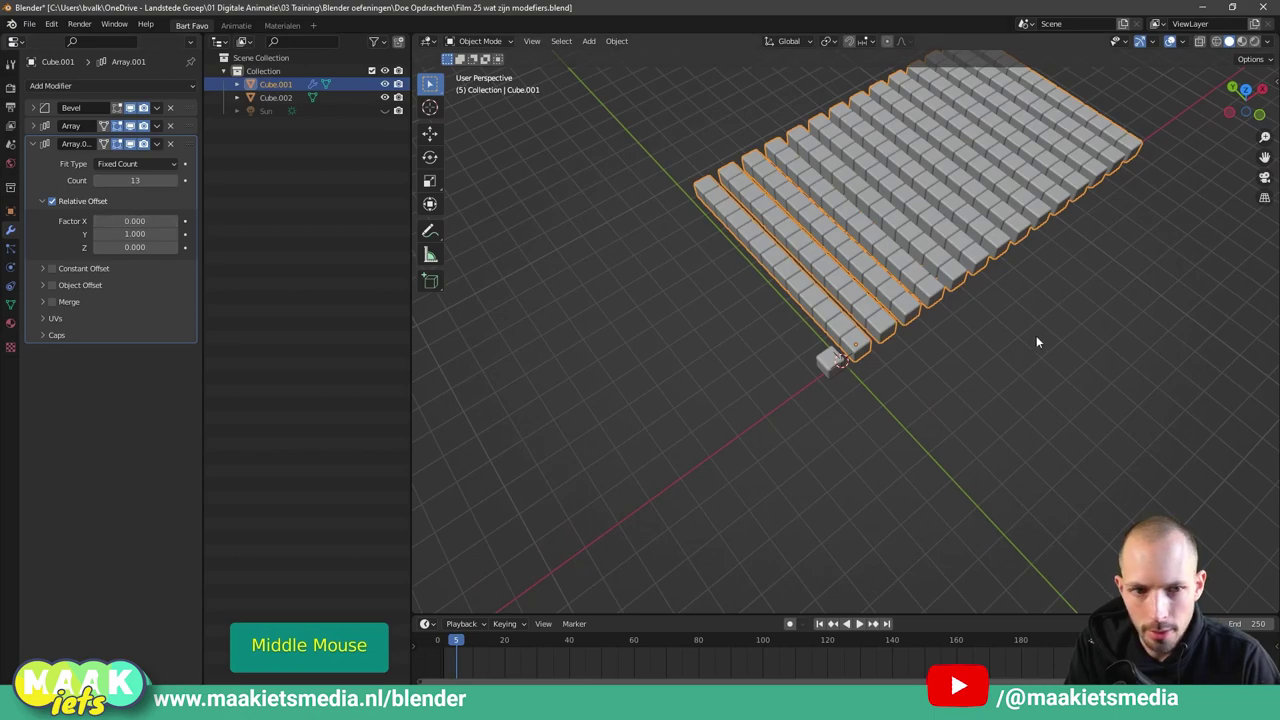
middle_click(1032, 342)
scroll("up", 3)
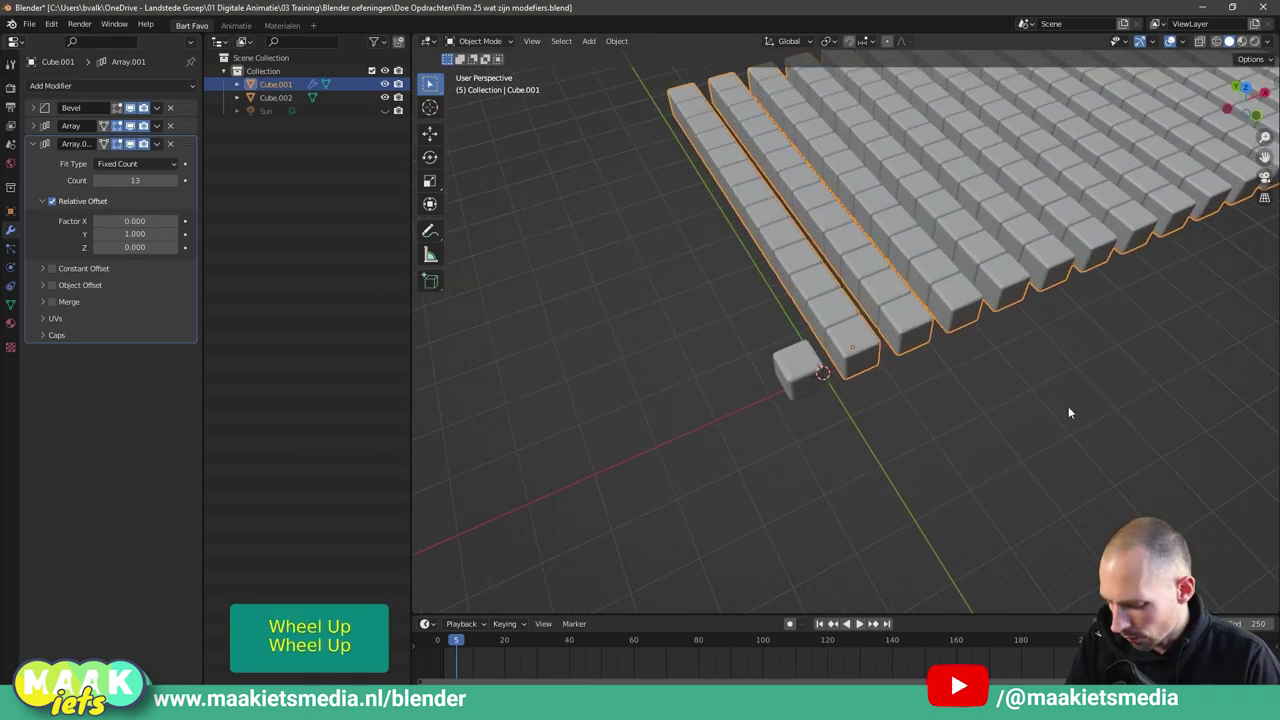
middle_click(1006, 402)
scroll("down", 3)
middle_click(899, 402)
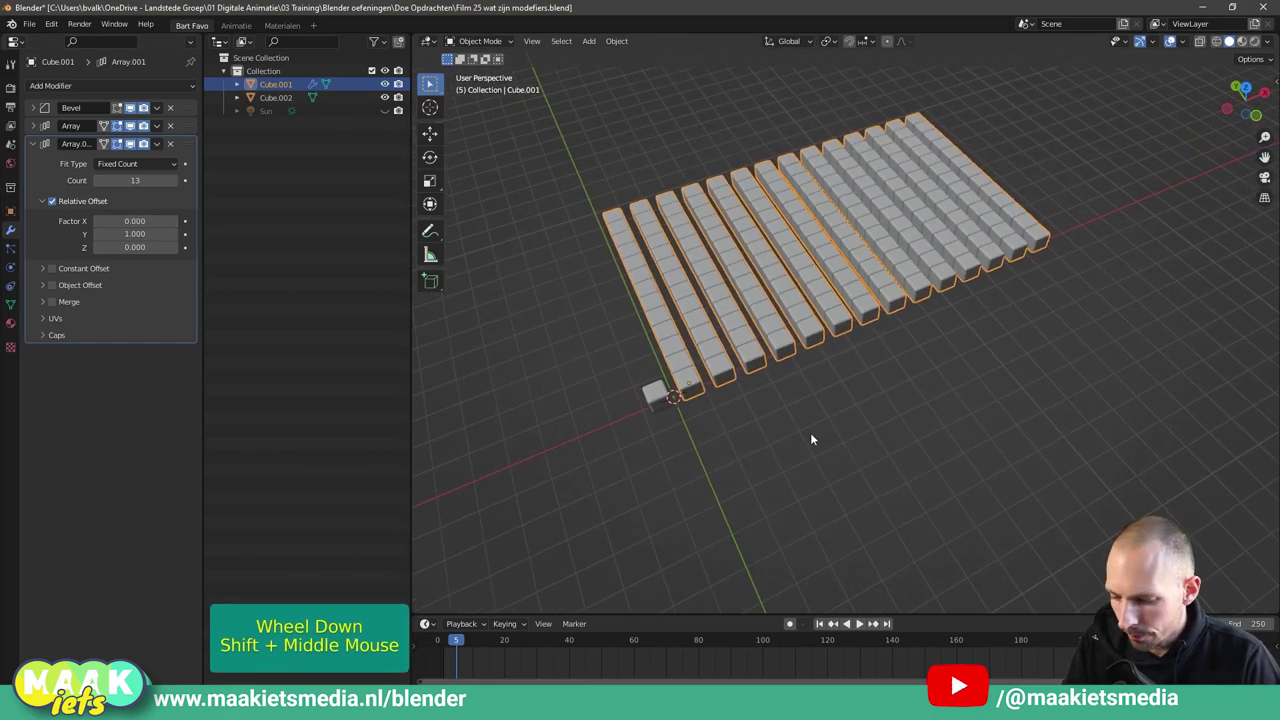
key("ctrl+shift+a")
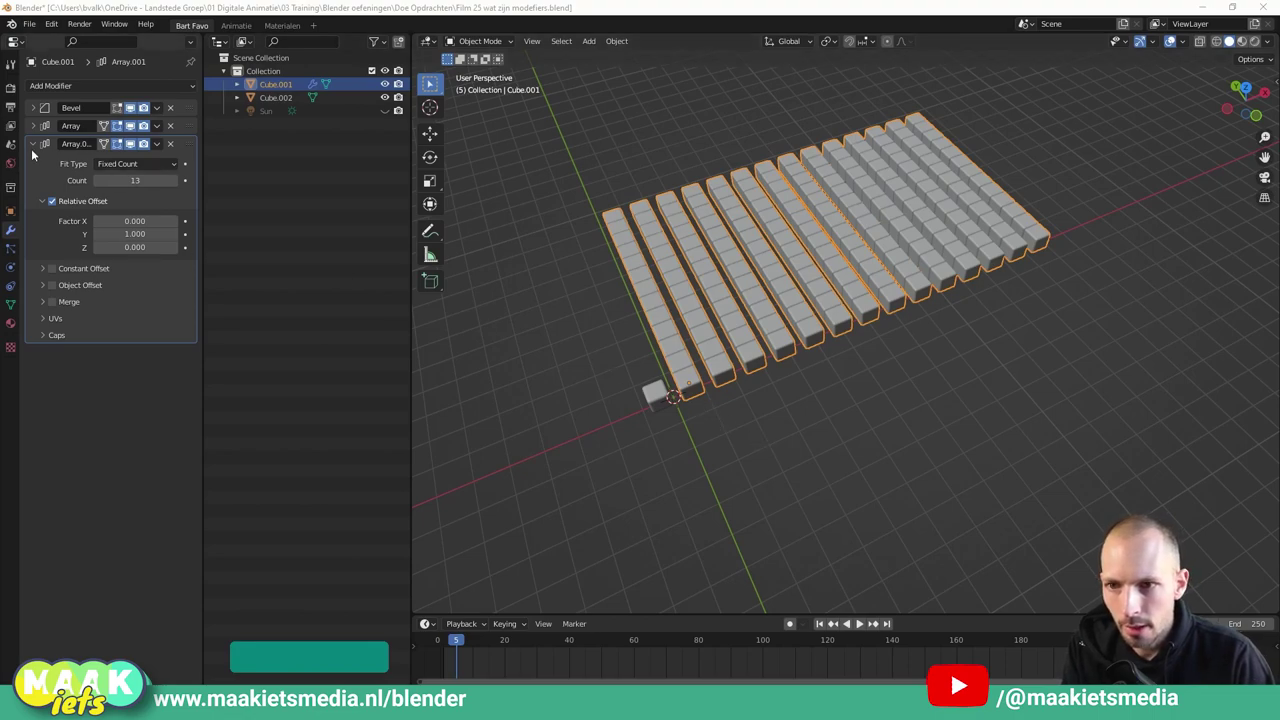
Collapse the second array's settings and frame the cube grid in the viewport.
left_click(34, 145)
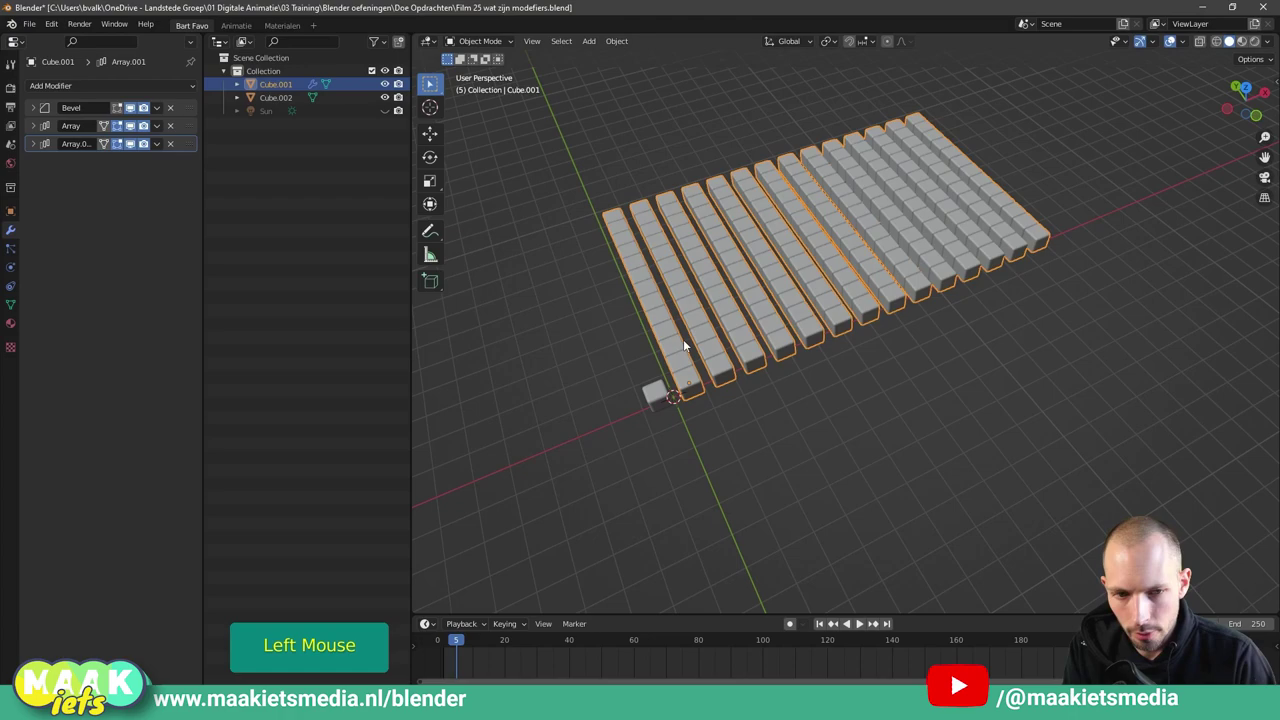
scroll("up", 3)
scroll("up", 3)
scroll("down", 3)
middle_click(570, 367)
key("KP_Decimal")
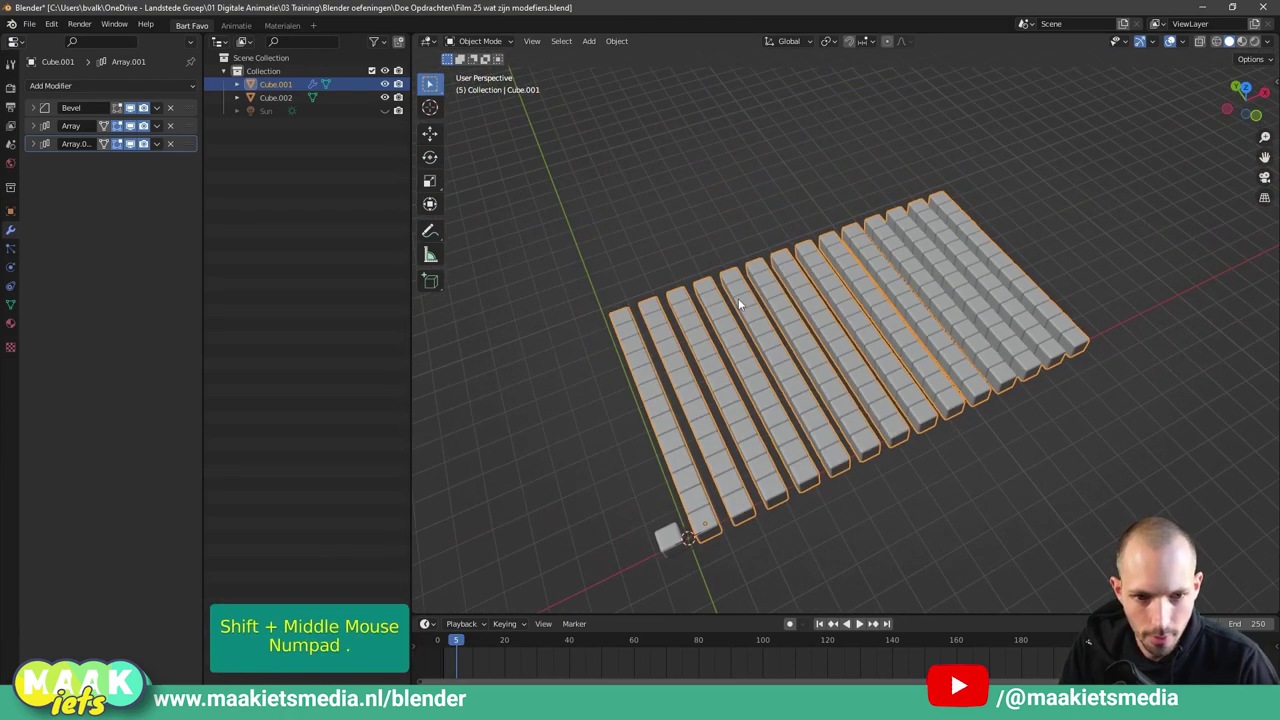
middle_click(860, 378)
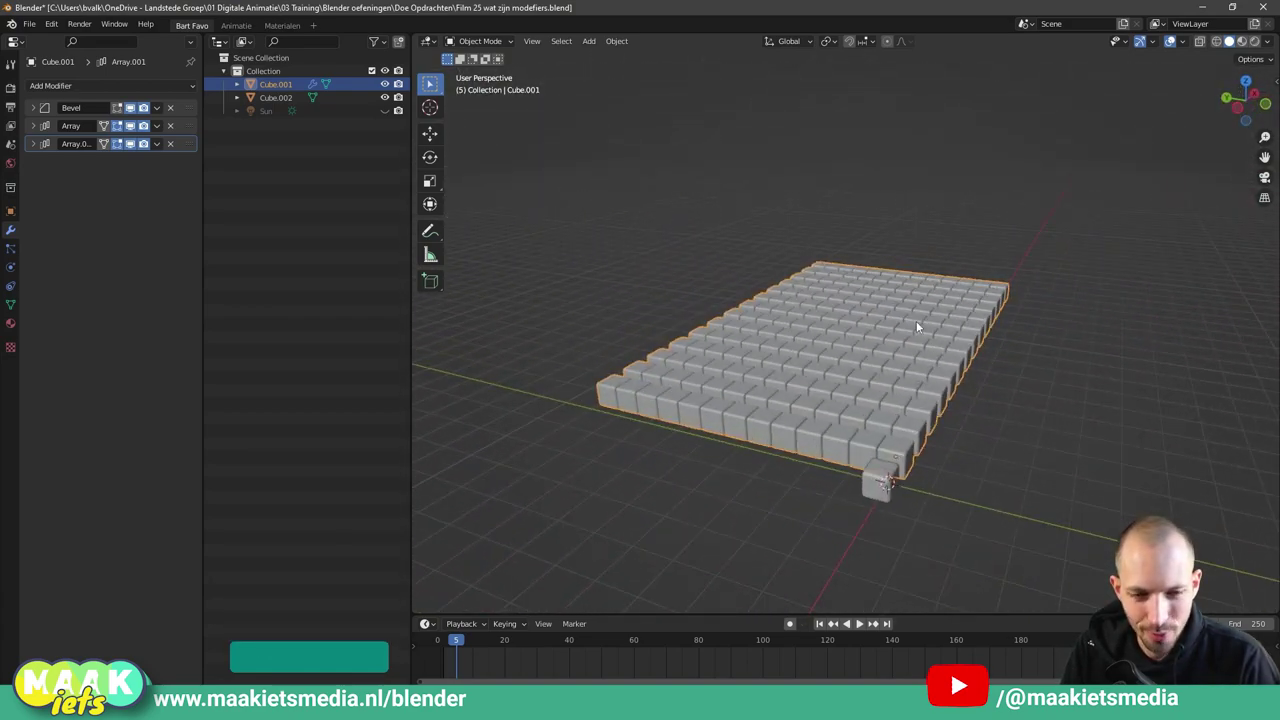
scroll("up", 3)
middle_click(791, 406)
middle_click(788, 302)
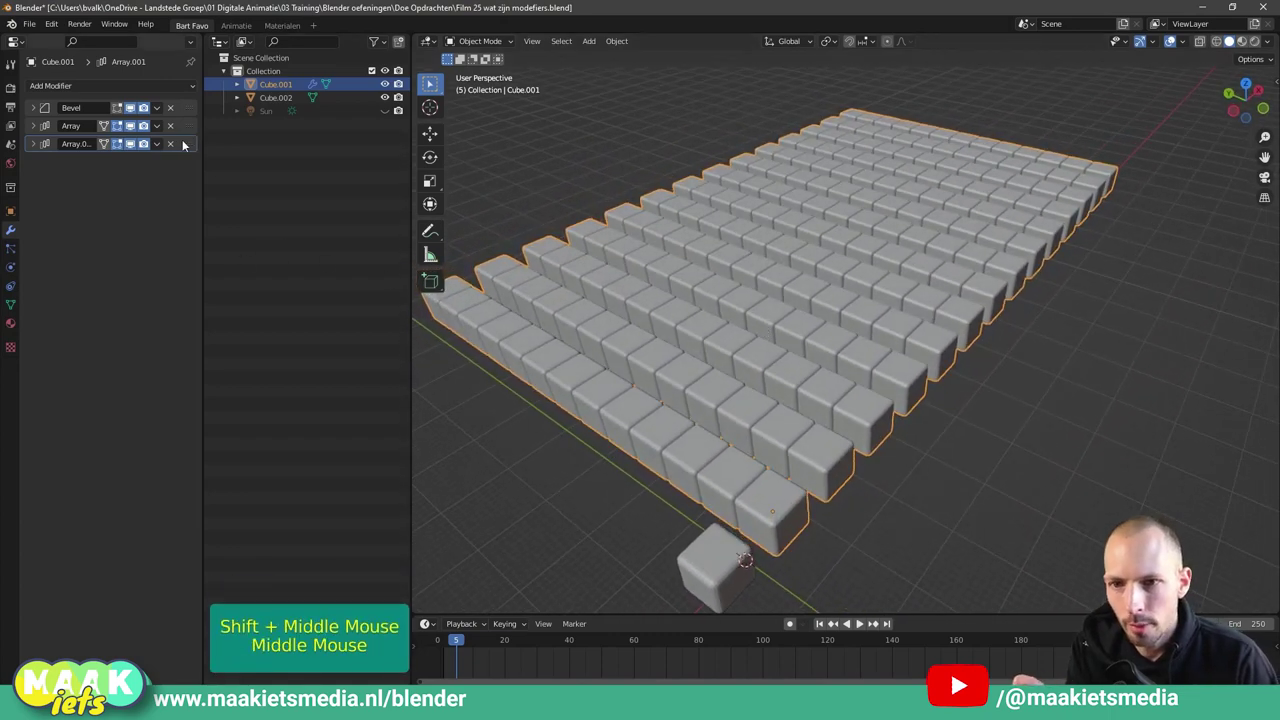
Apply both Array modifiers so the grid becomes real geometry with only Bevel left.
left_click(163, 149)
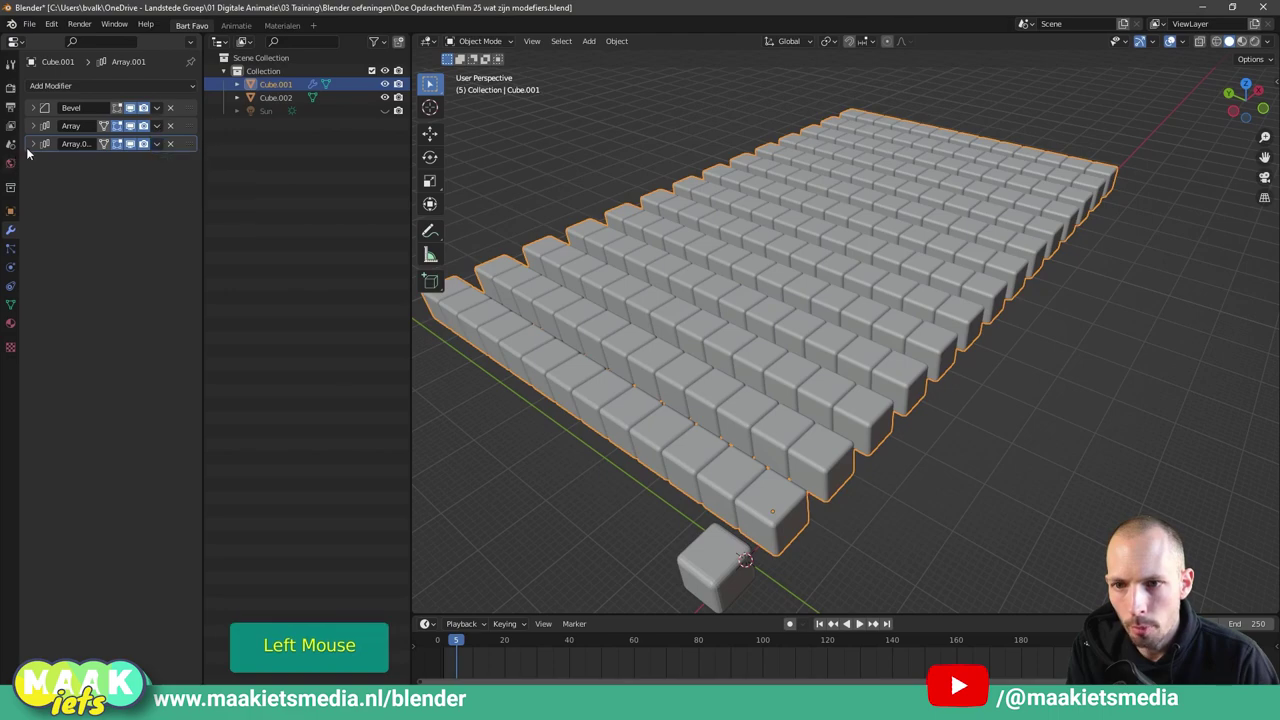
left_click(32, 145)
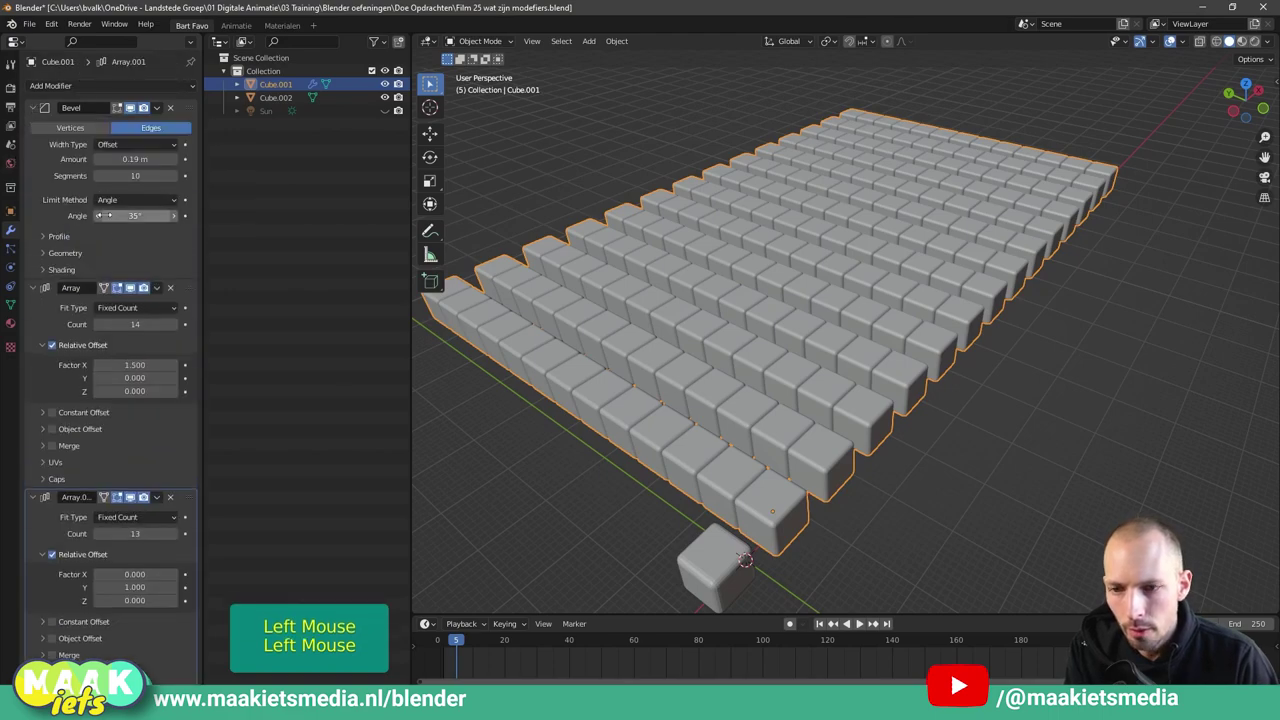
scroll("down", 3)
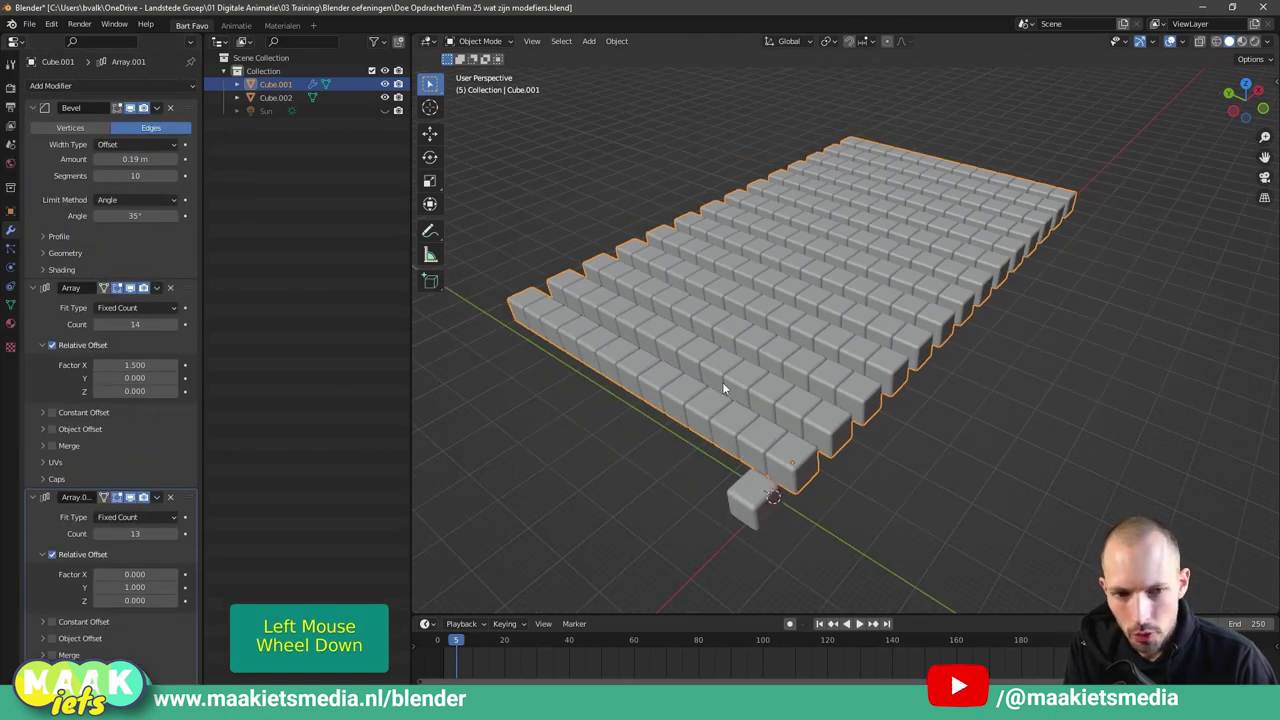
scroll("down", 3)
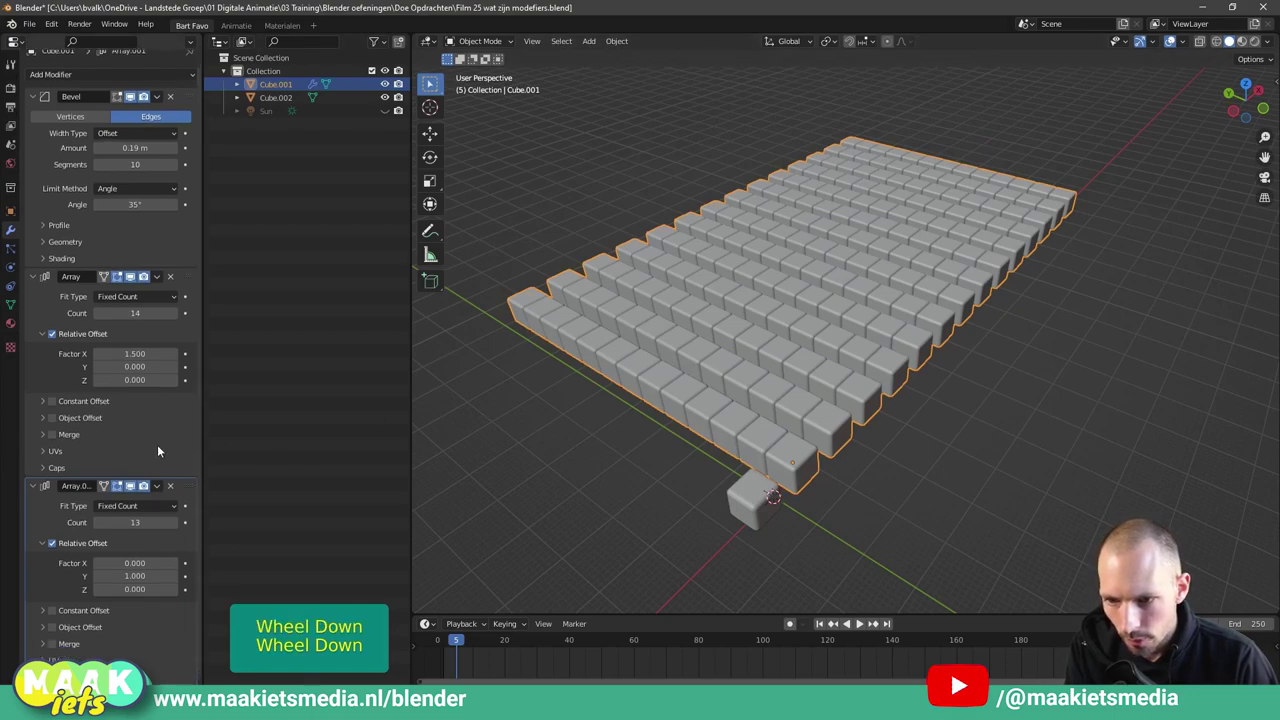
left_click(158, 490)
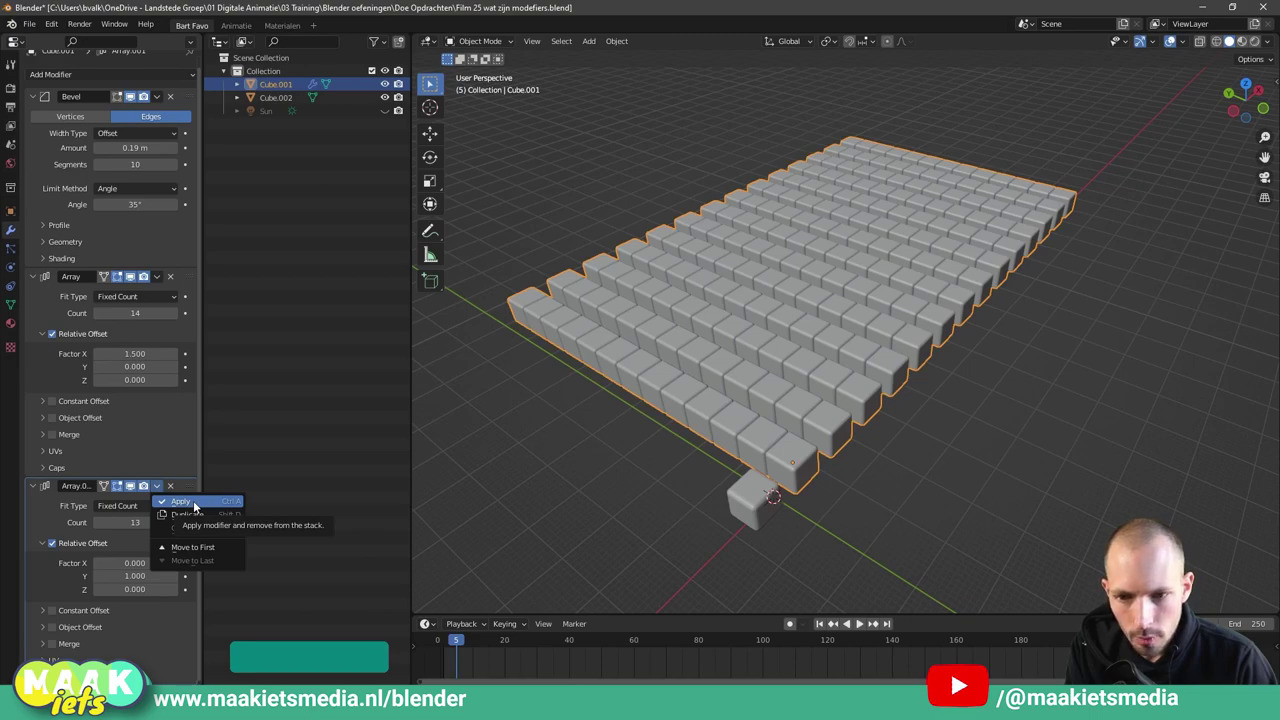
left_click(160, 291)
left_click(685, 435)
key("g")
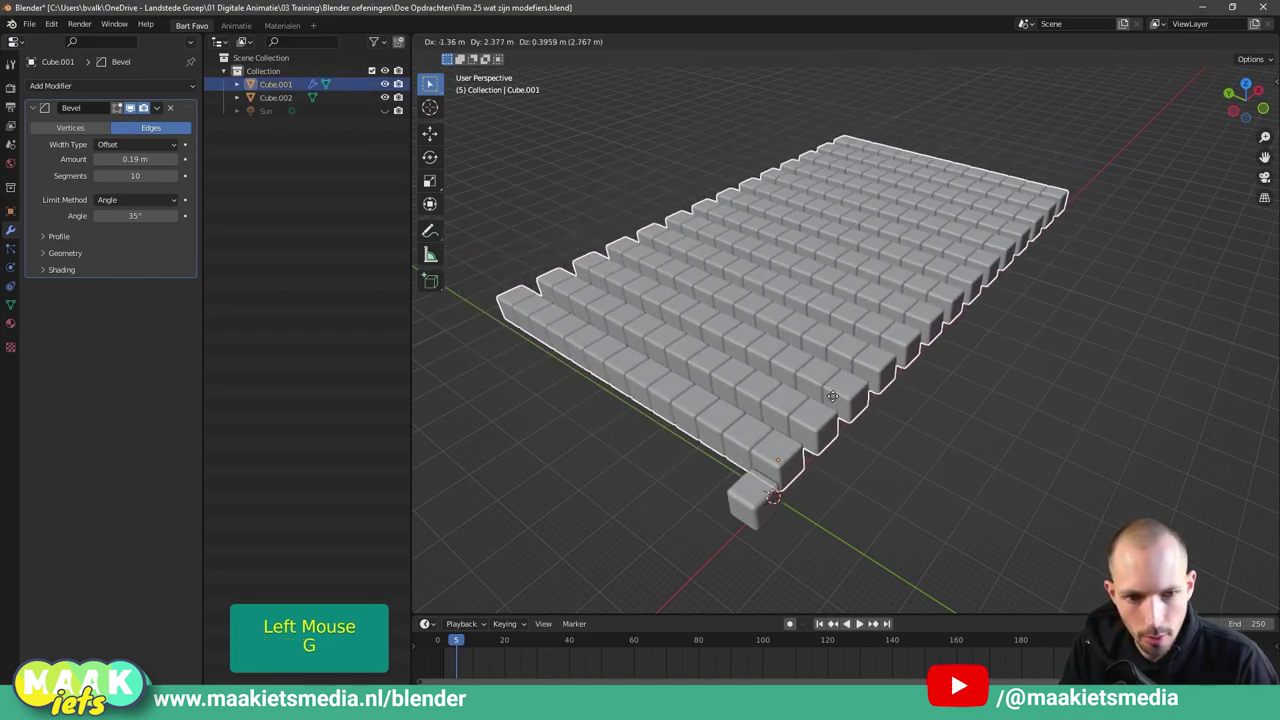
Cancel moving the grid and review the bevel modifier's extra options.
right_click(834, 401)
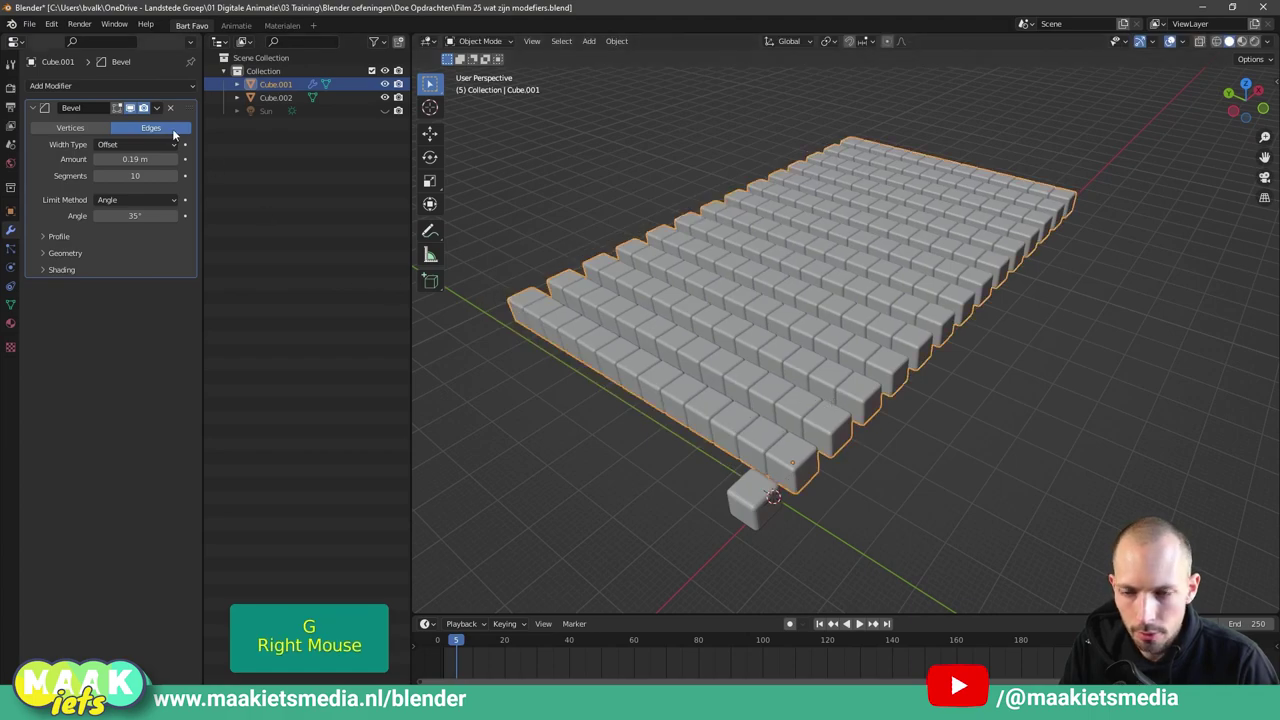
left_click(165, 110)
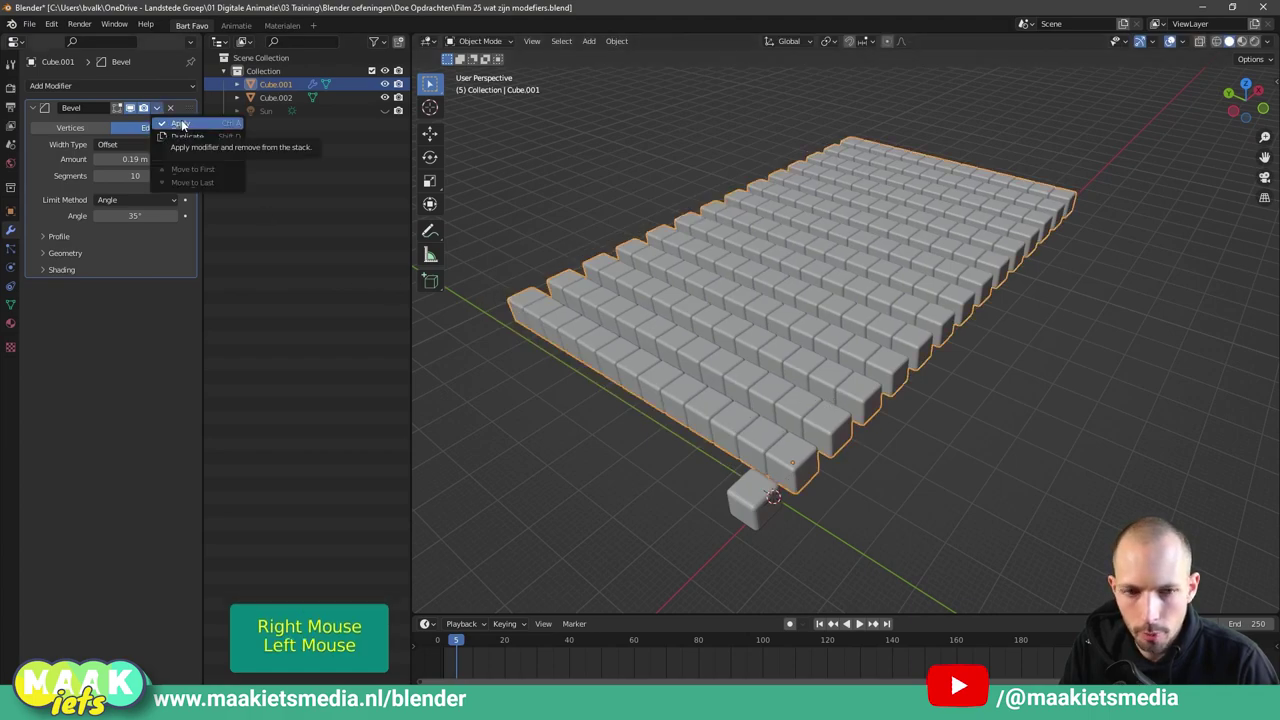
scroll("up", 3)
scroll("down", 3)
scroll("down", 3)
middle_click(847, 366)
scroll("up", 3)
middle_click(771, 250)
scroll("down", 3)
middle_click(878, 314)
scroll("down", 3)
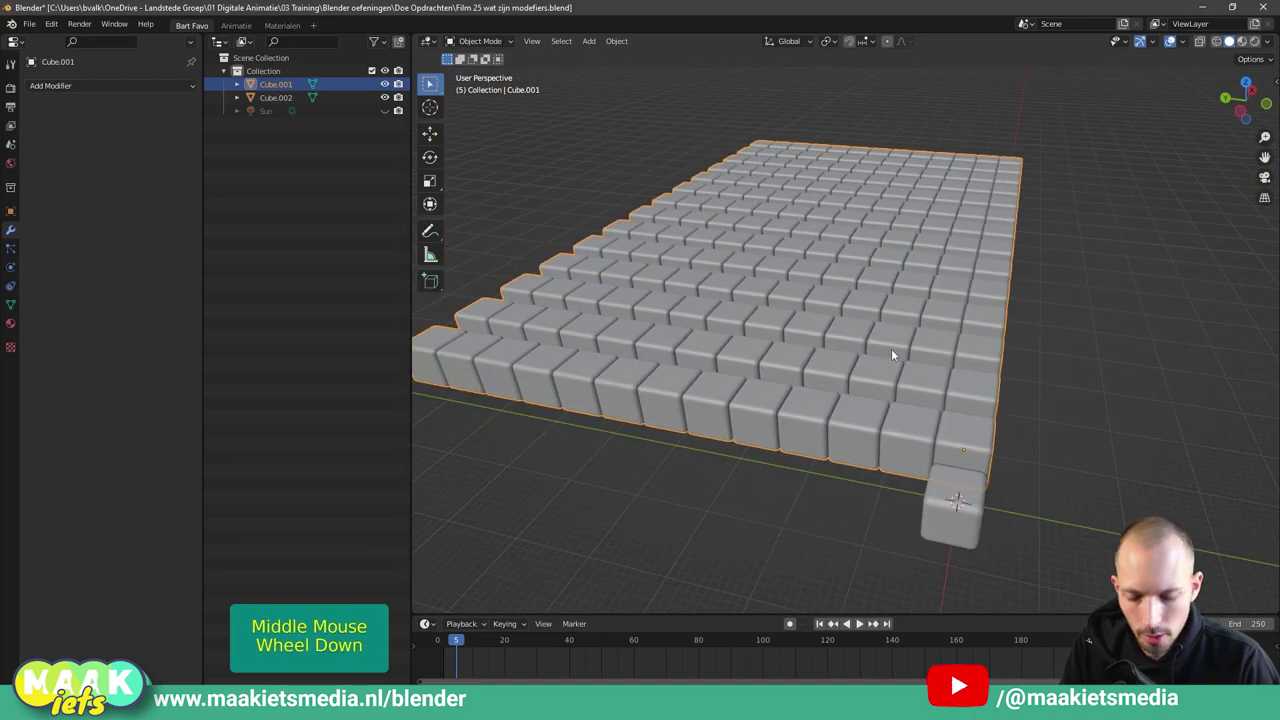
Add an Empty beside the grid, reselect Cube.001 and collapse its modifier panels.
key("Tab")
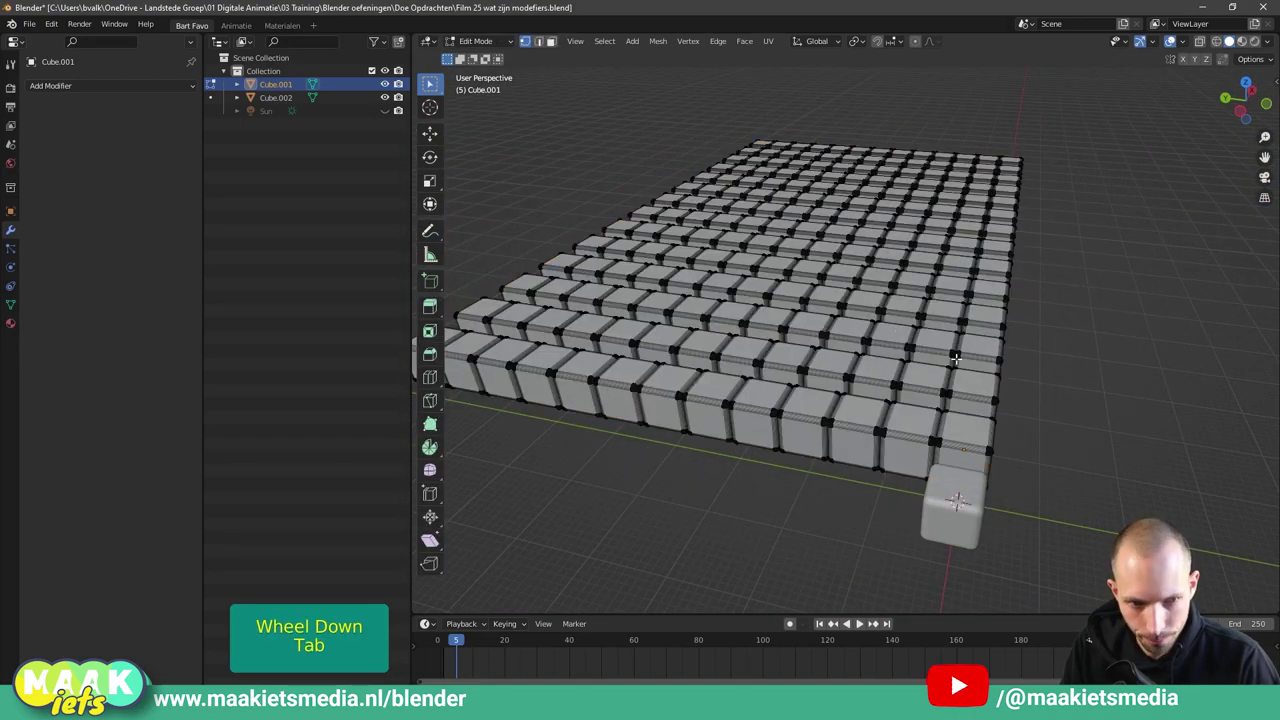
key("Tab")
middle_click(627, 328)
middle_click(549, 370)
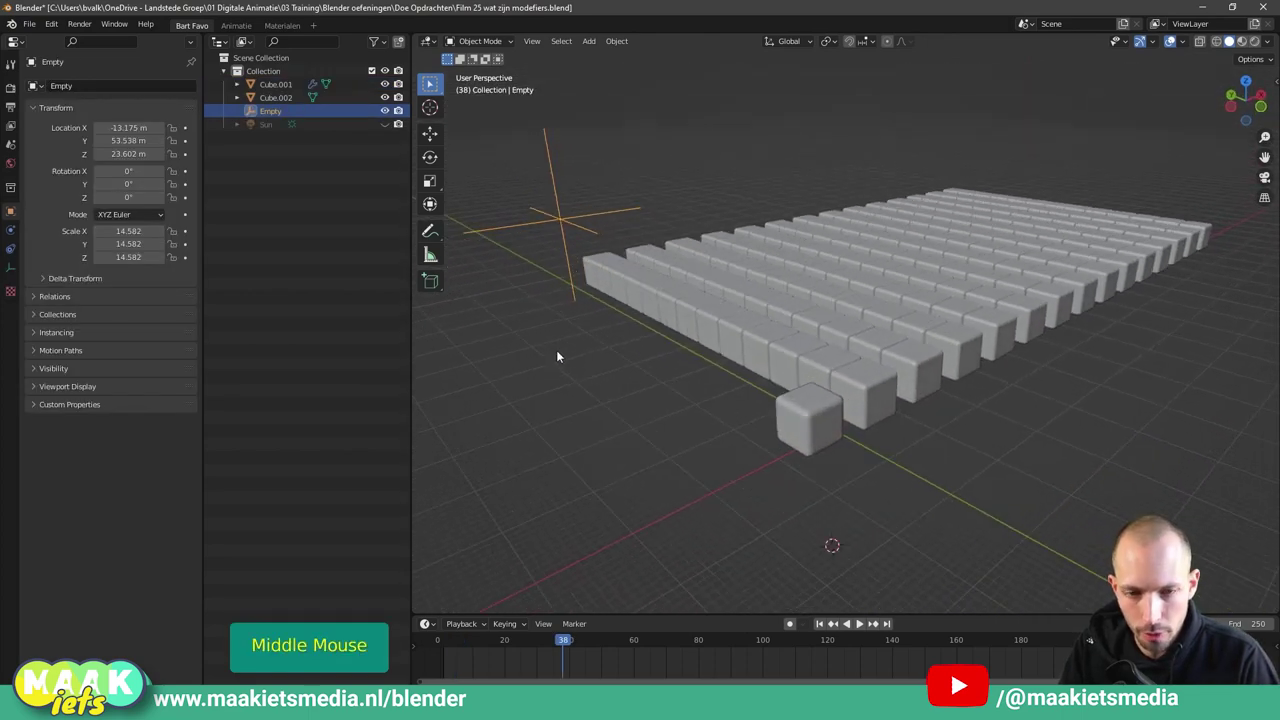
key("g")
left_click(693, 298)
left_click(866, 390)
middle_click(914, 398)
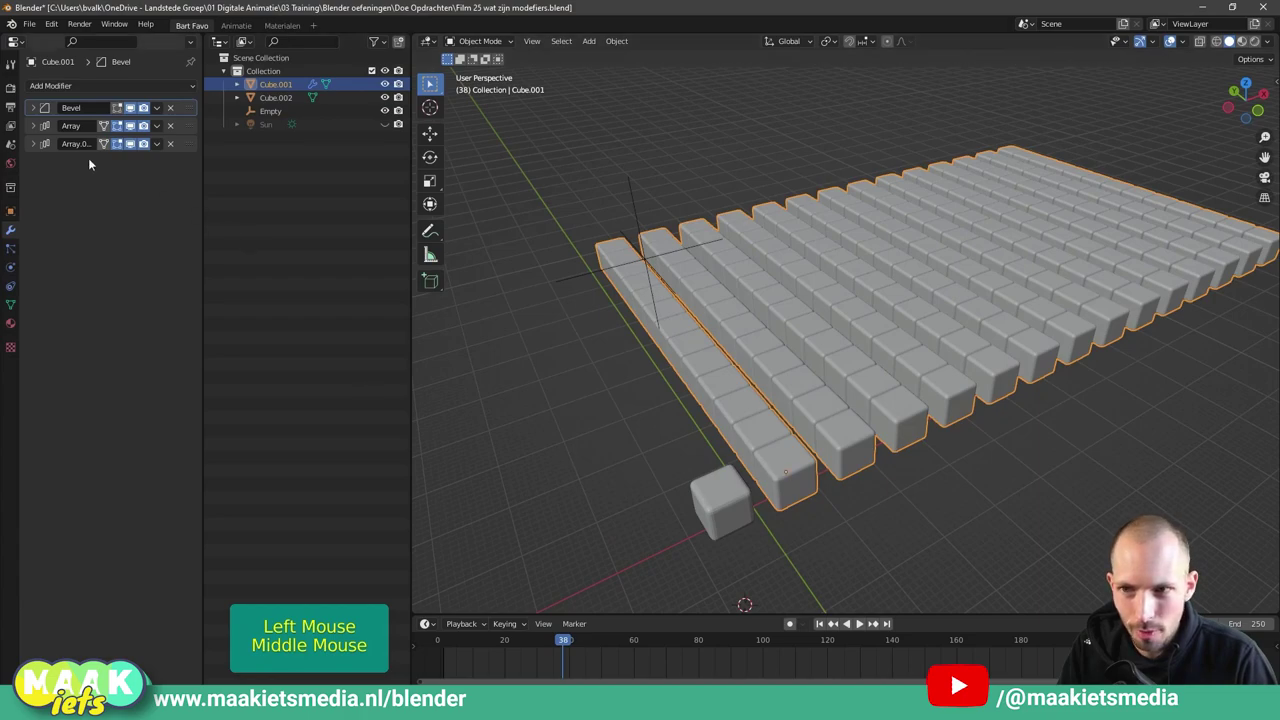
middle_click(745, 361)
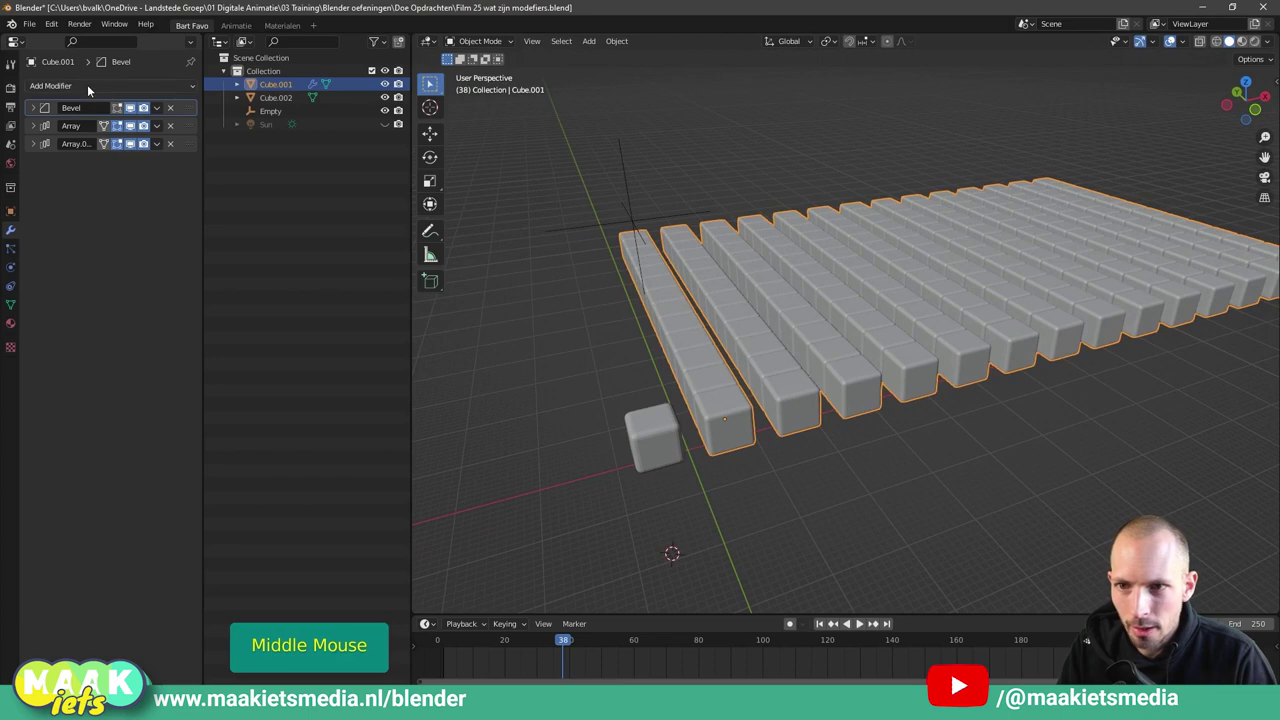
Add a Wave modifier to the grid and play the timeline to watch the ripple.
left_click(91, 90)
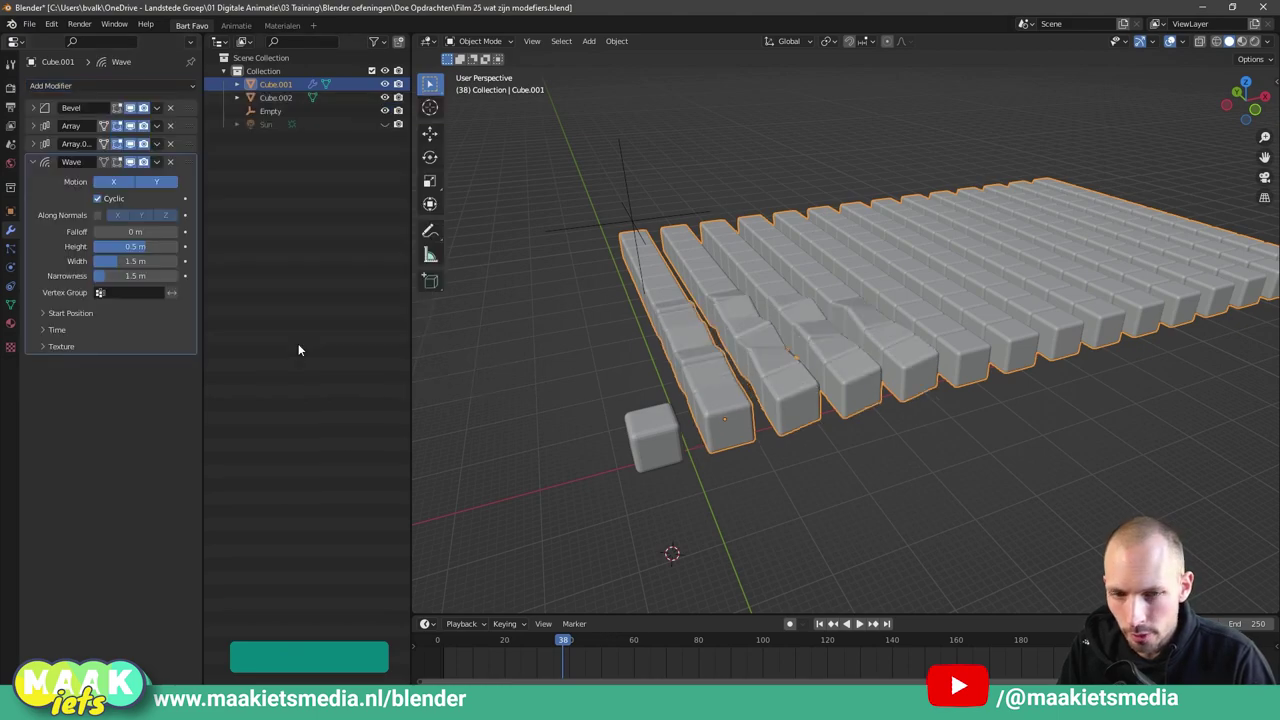
middle_click(620, 347)
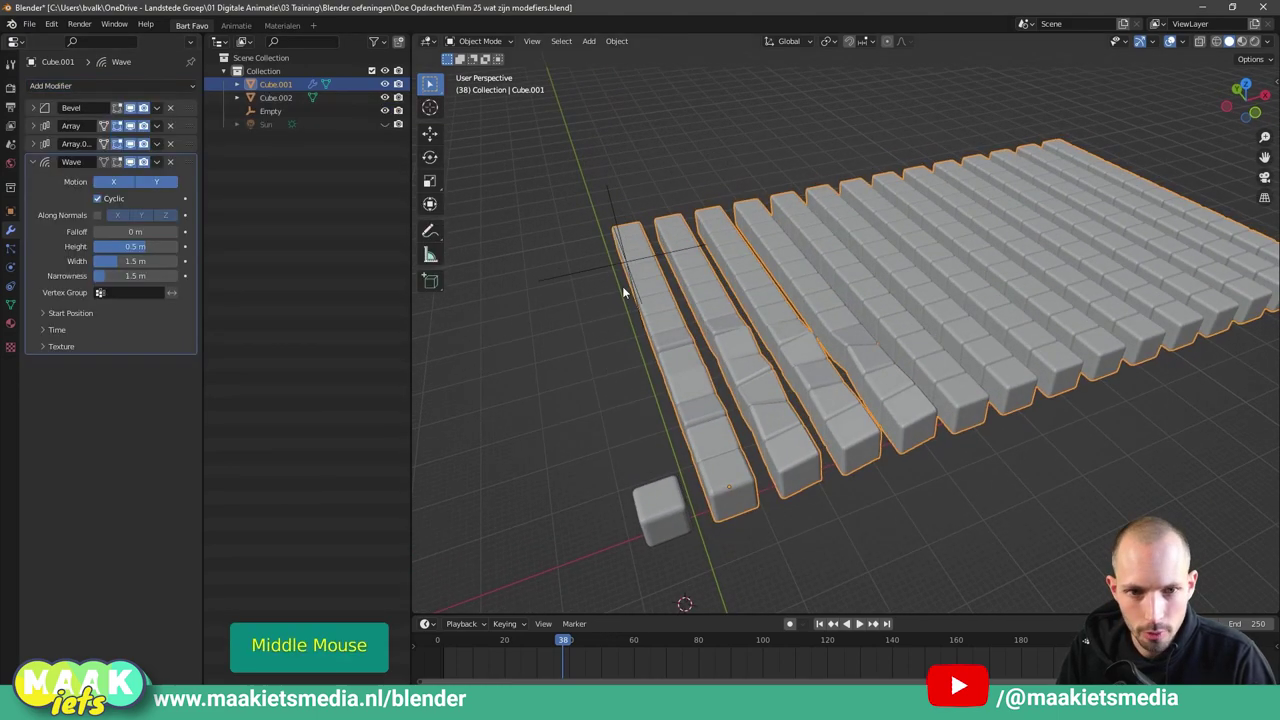
middle_click(827, 365)
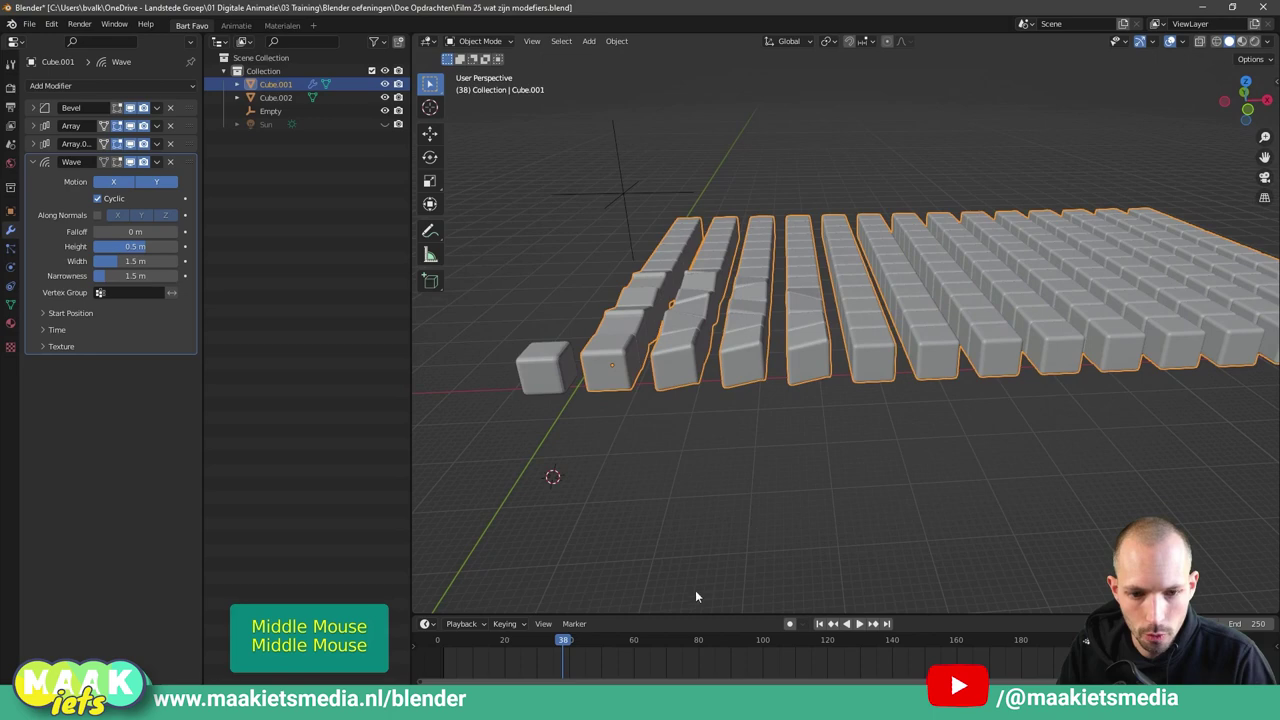
left_click(828, 626)
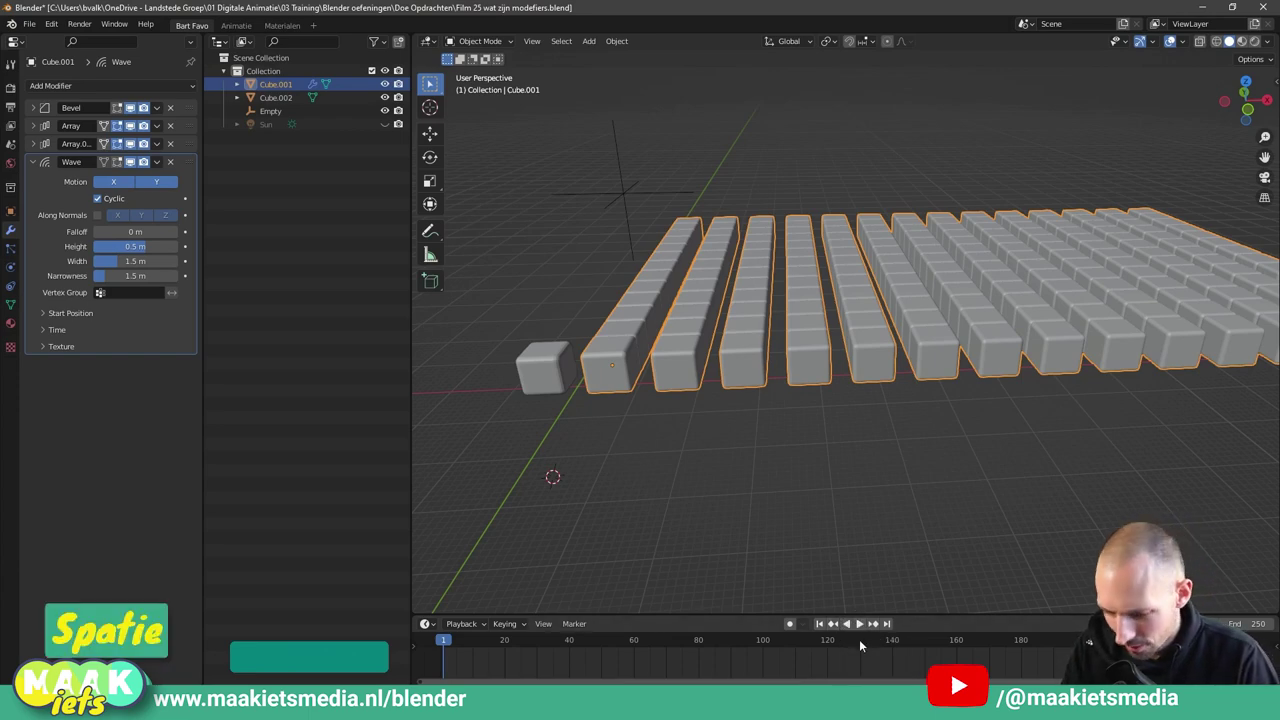
key("space")
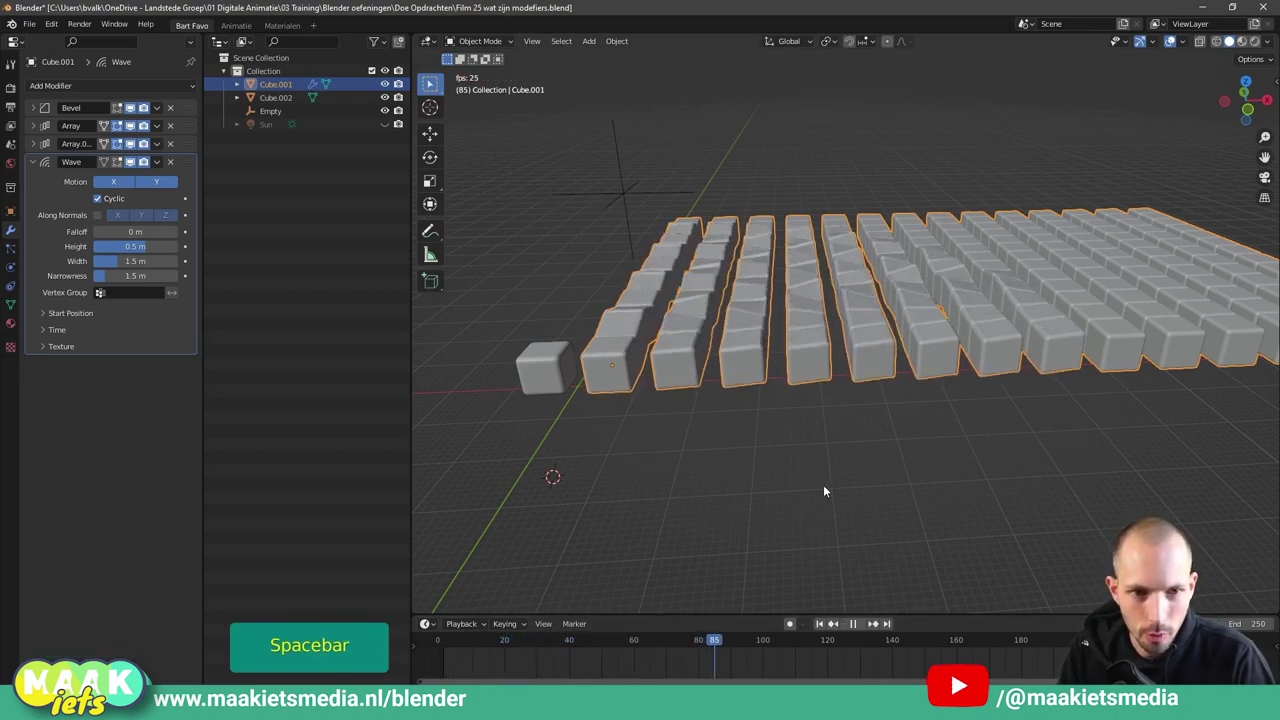
key("space")
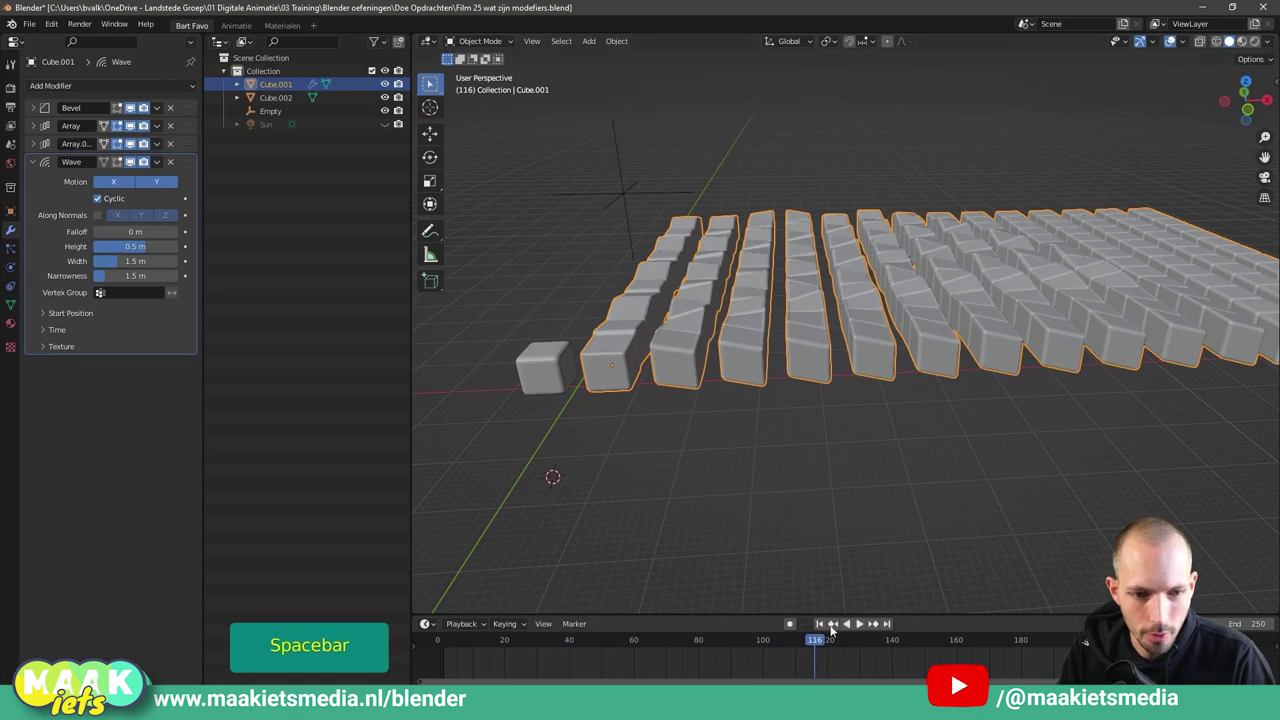
left_click(748, 638)
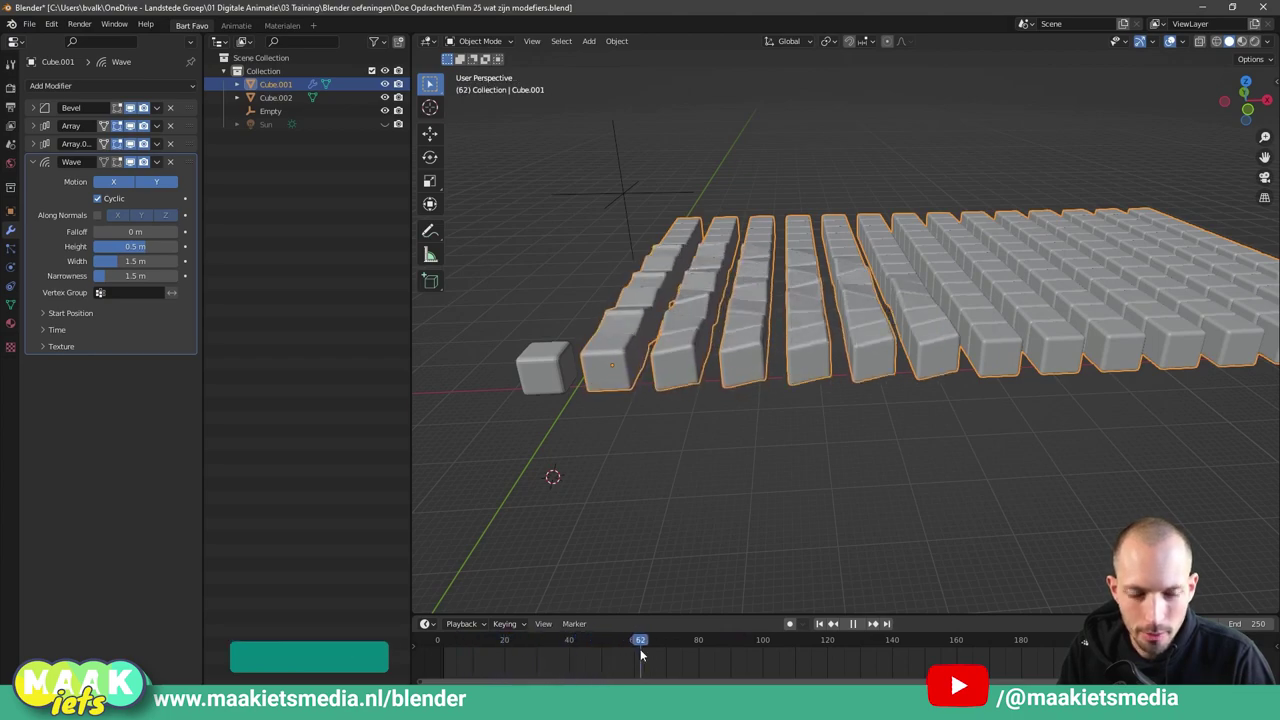
Replay the wave animation from another angle and scrub to frame 55.
scroll("down", 3)
middle_click(748, 451)
middle_click(767, 454)
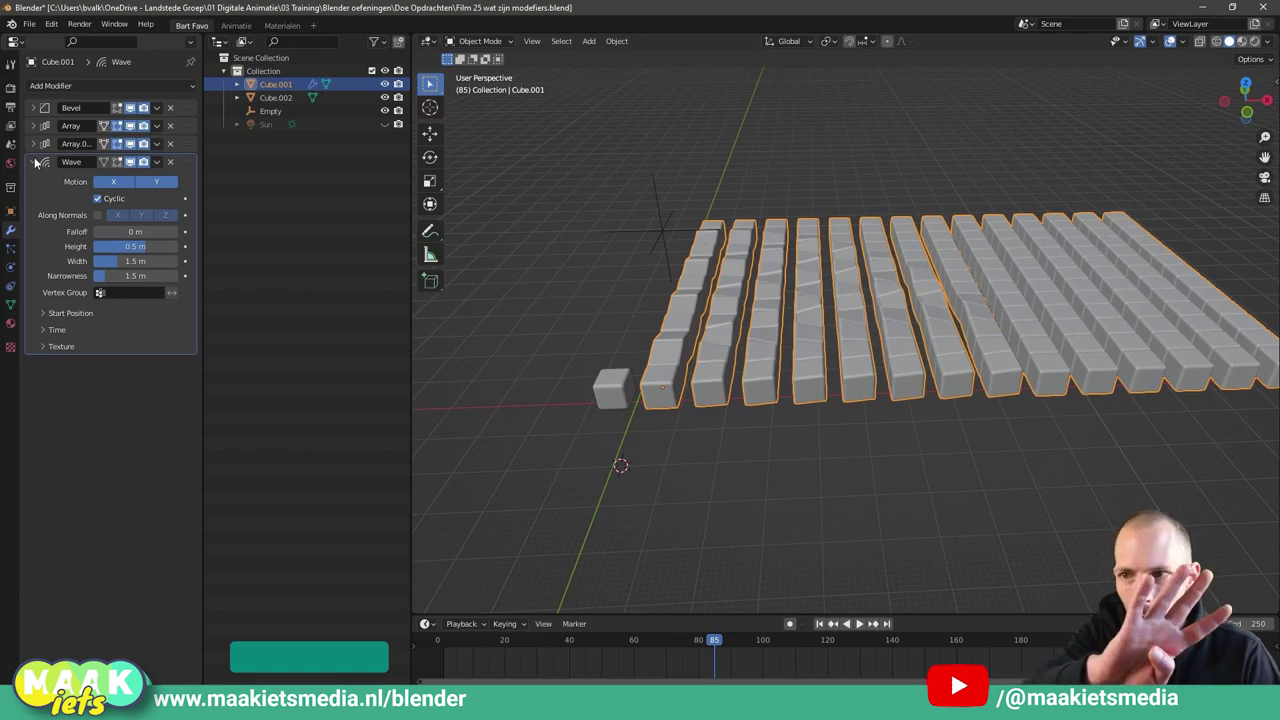
left_click(596, 643)
key("space")
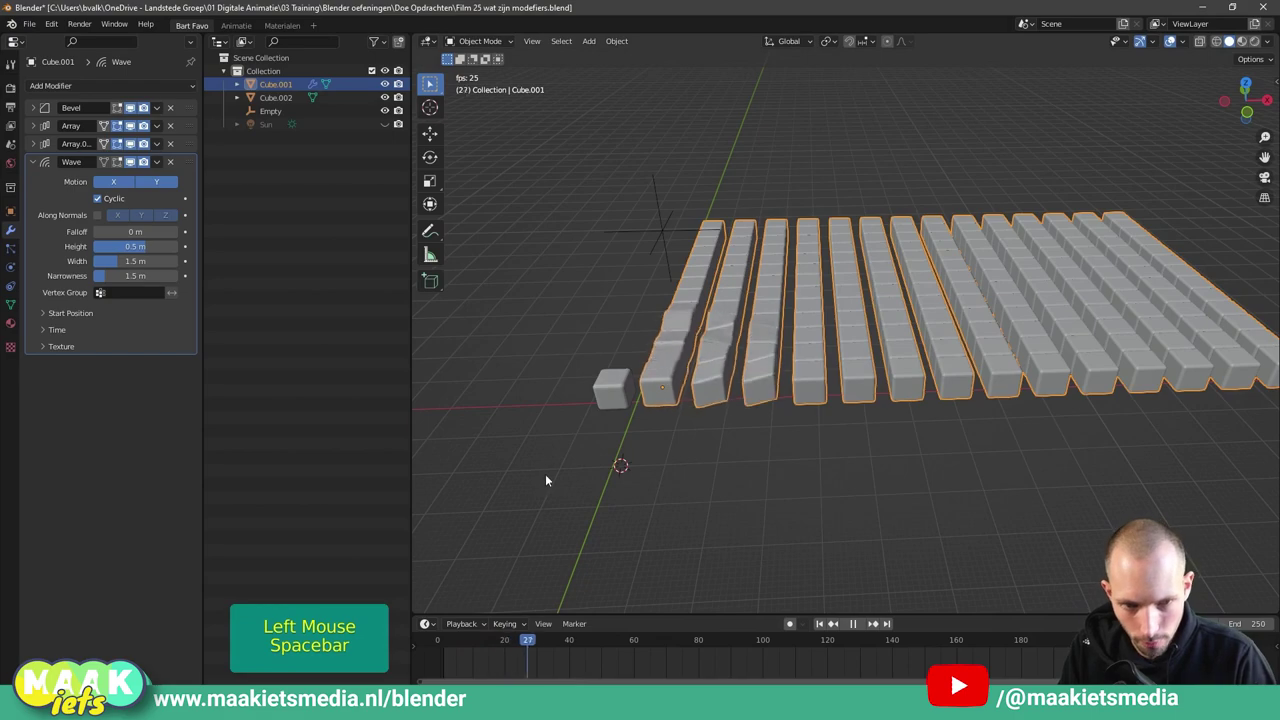
key("space")
left_click(638, 233)
left_click(681, 387)
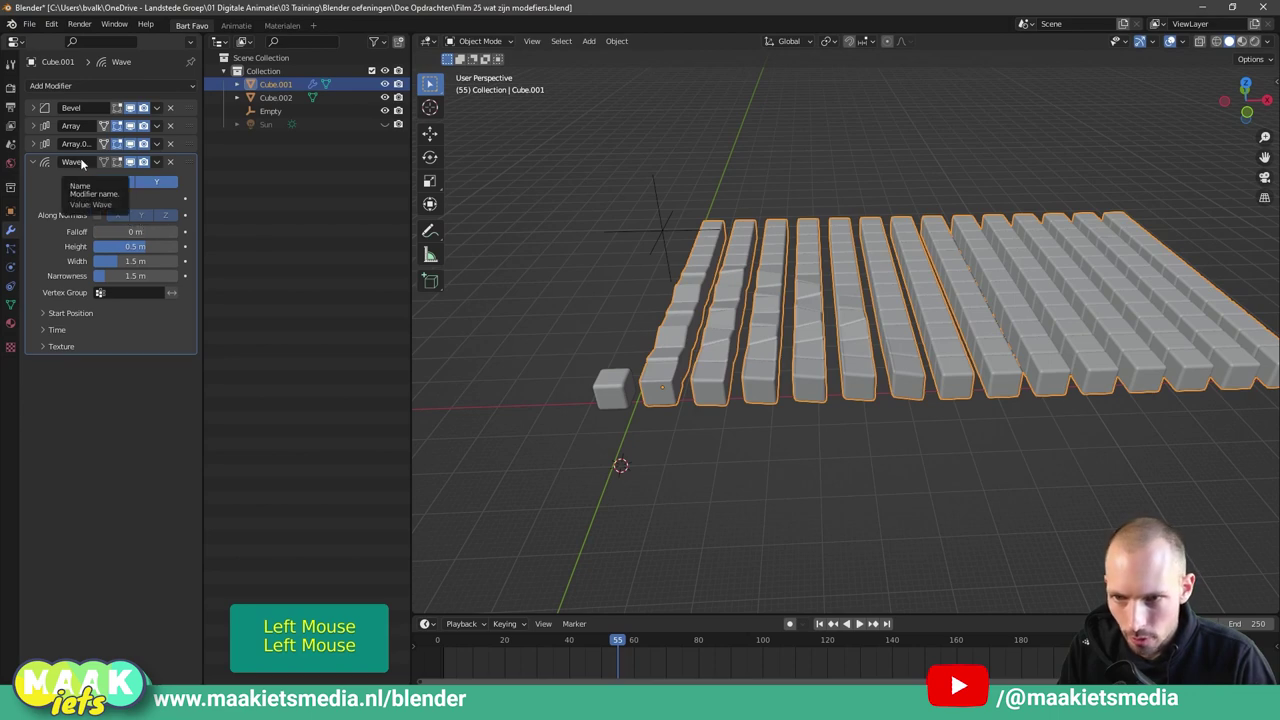
Set the Wave modifier's start-position object to the Empty using the eyedropper.
left_click(48, 314)
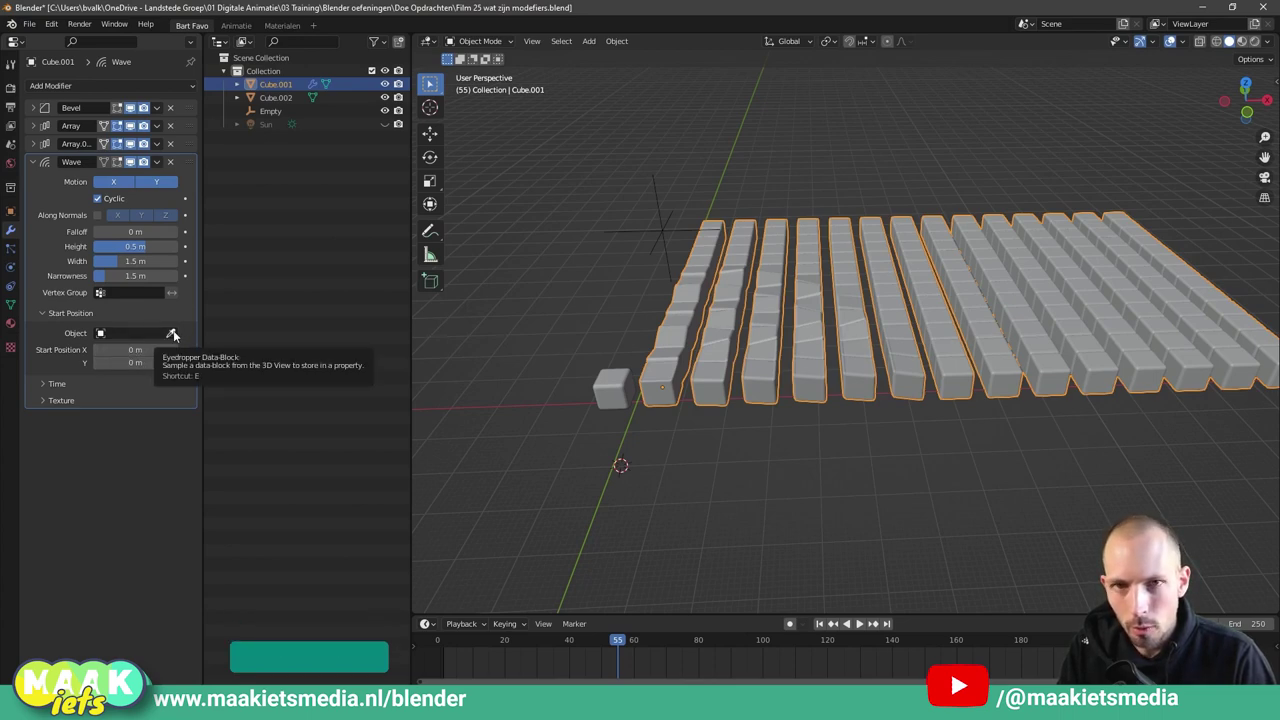
left_click(177, 335)
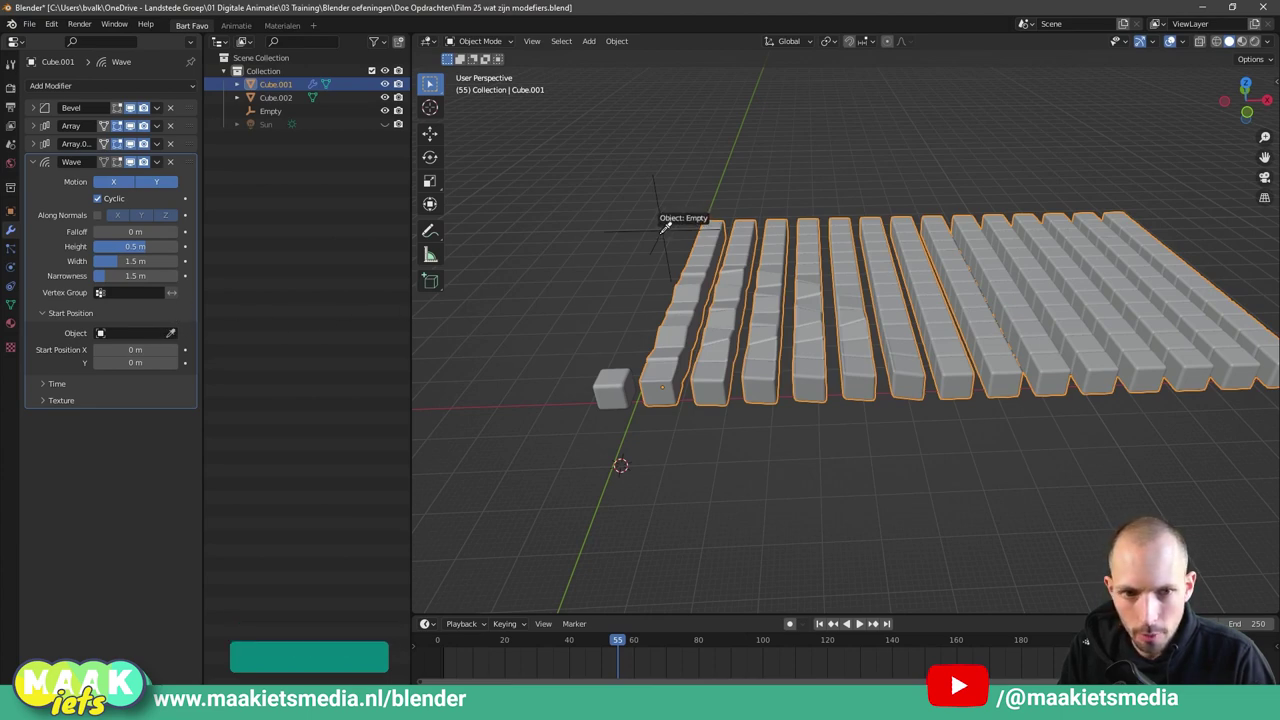
key("ctrl+shift+a")
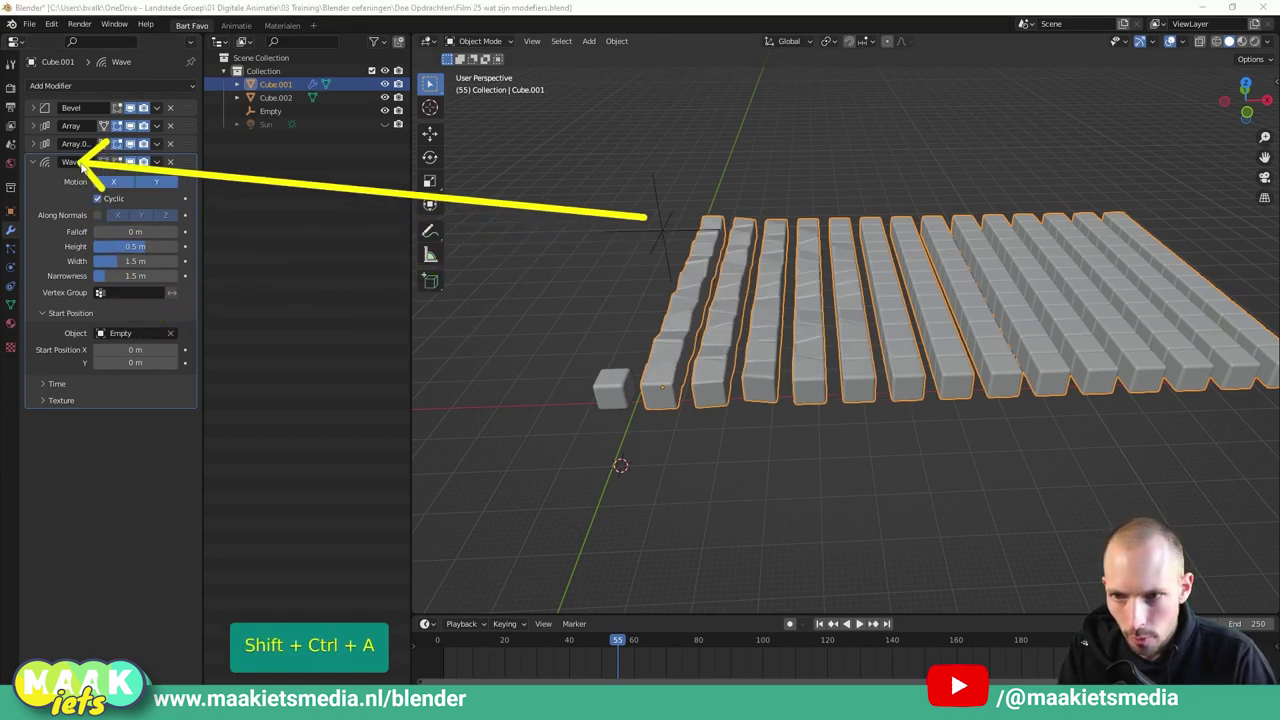
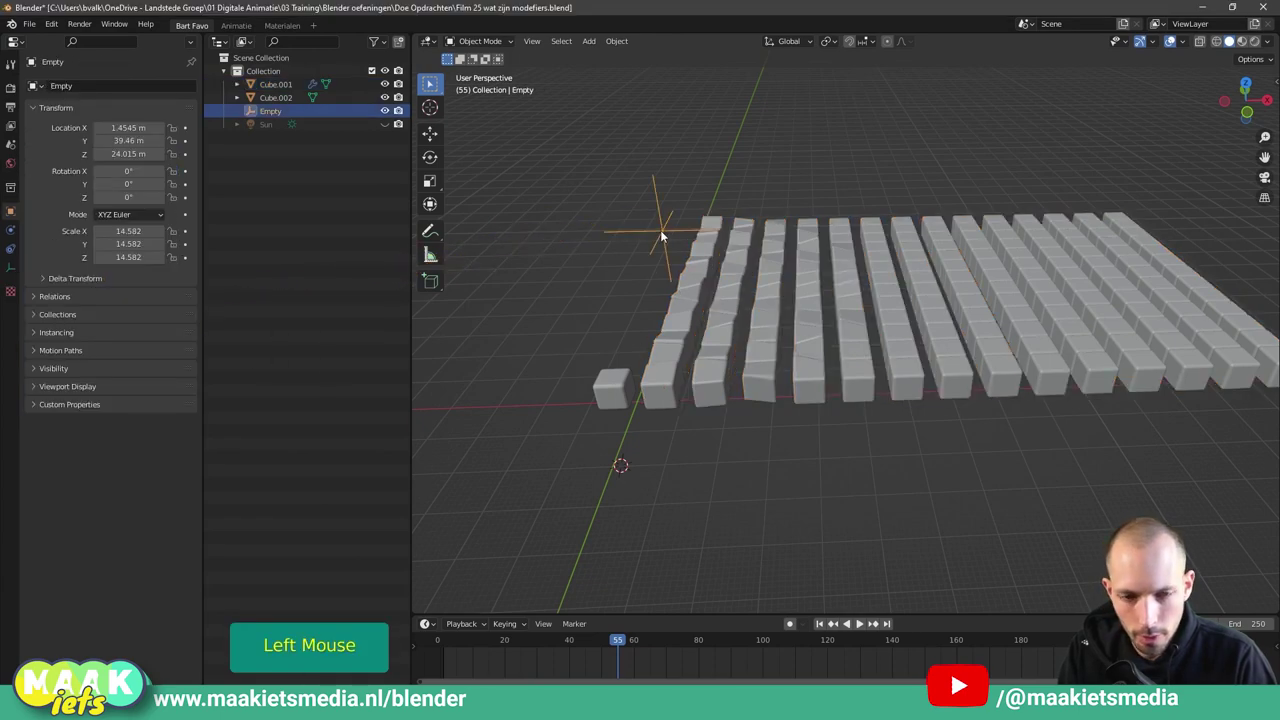
Raise the wave's Empty higher above the cube grid, checking the ripple by playing the animation.
key("g")
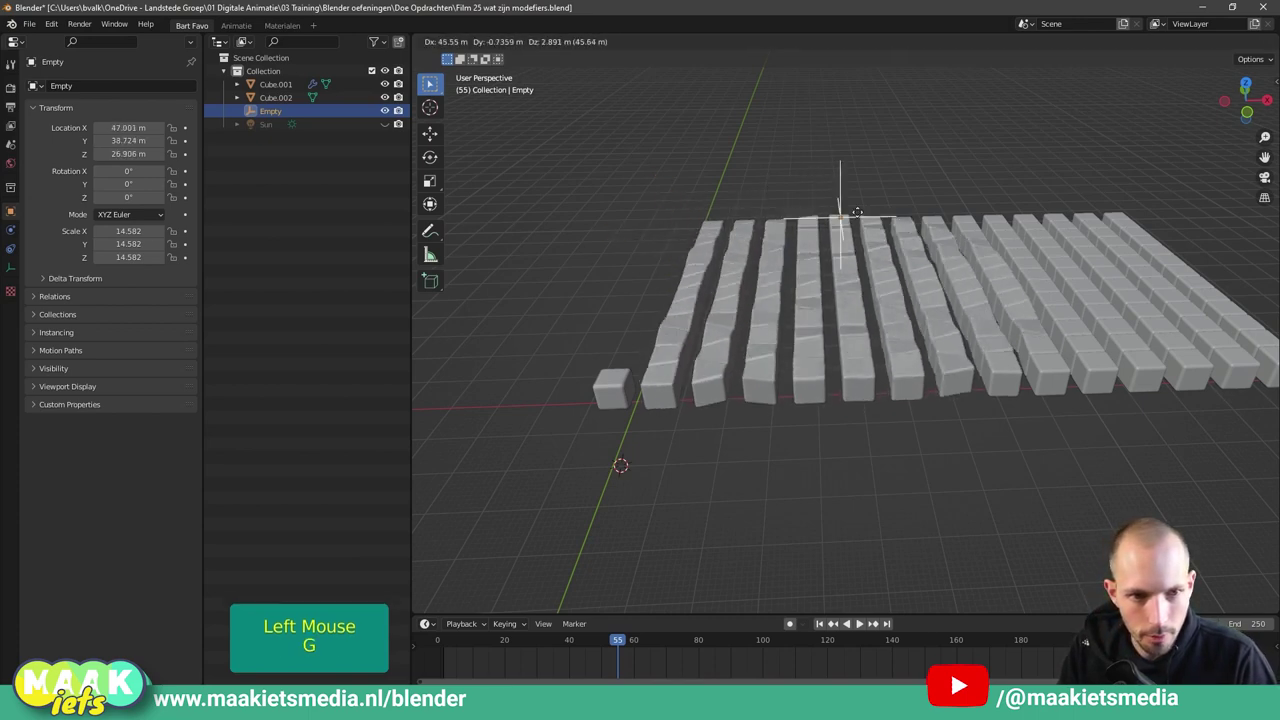
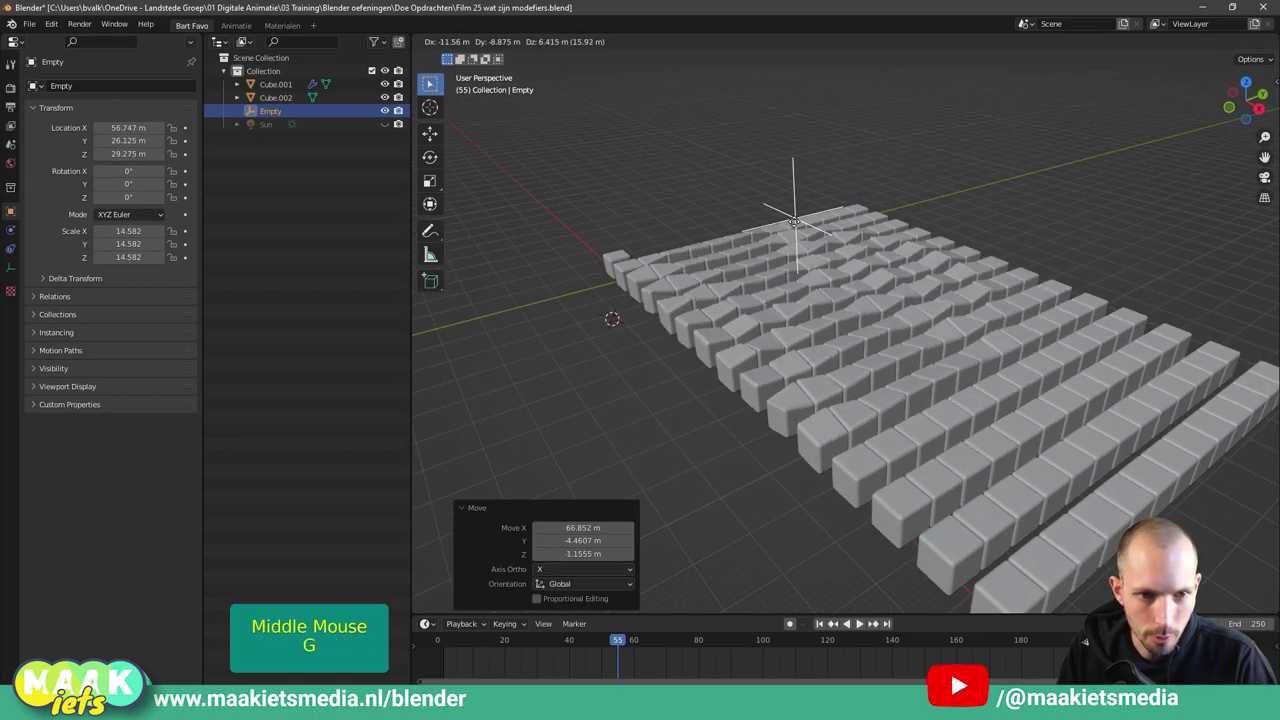
left_click(778, 218)
middle_click(823, 265)
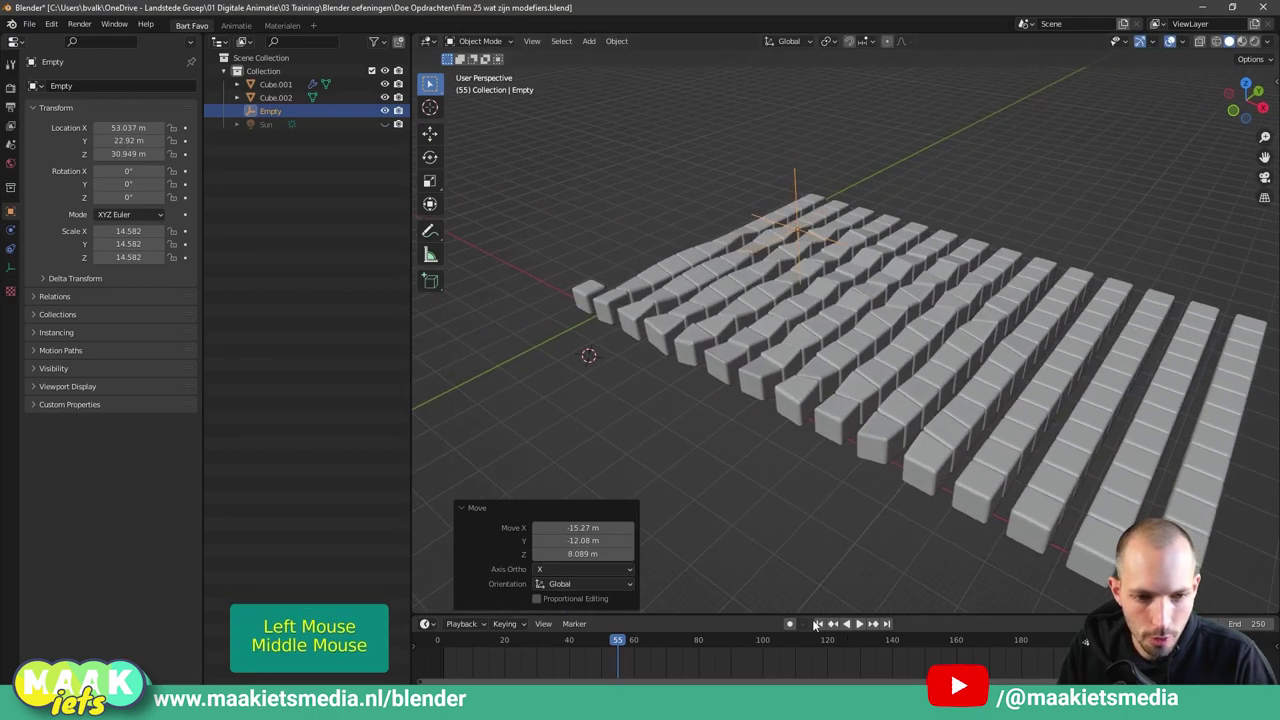
left_click(820, 627)
key("space")
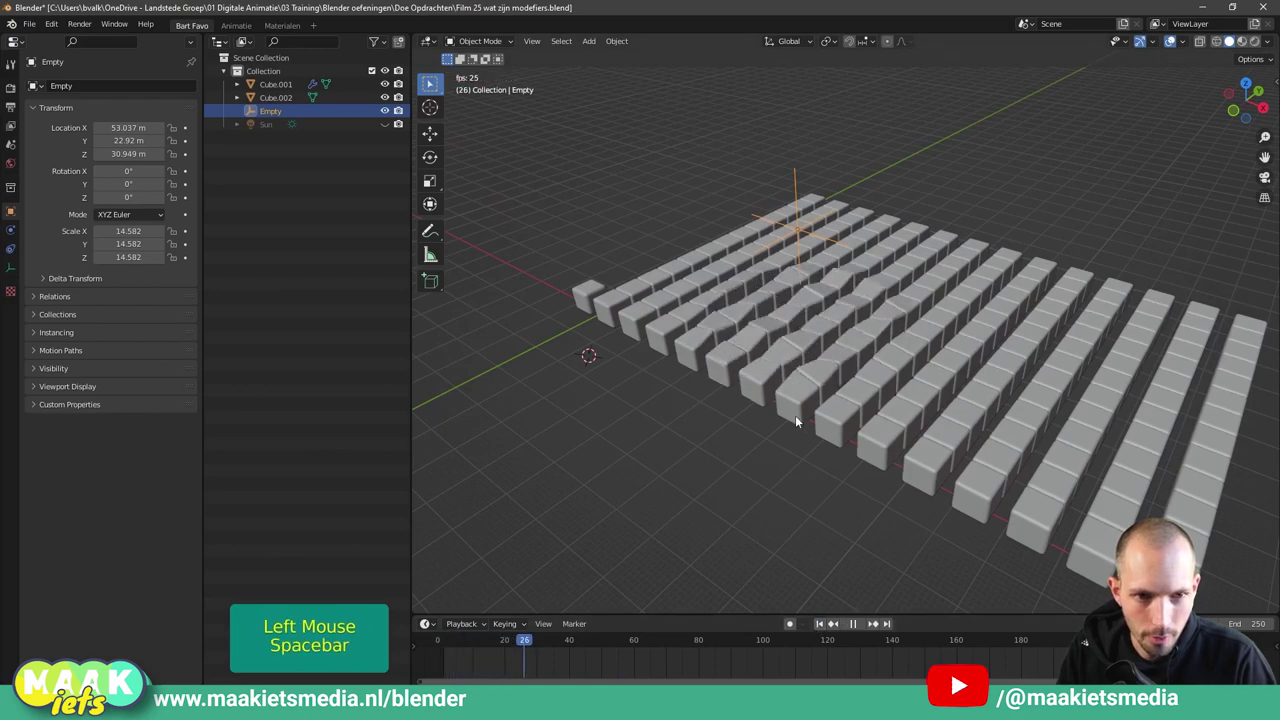
key("space")
key("g")
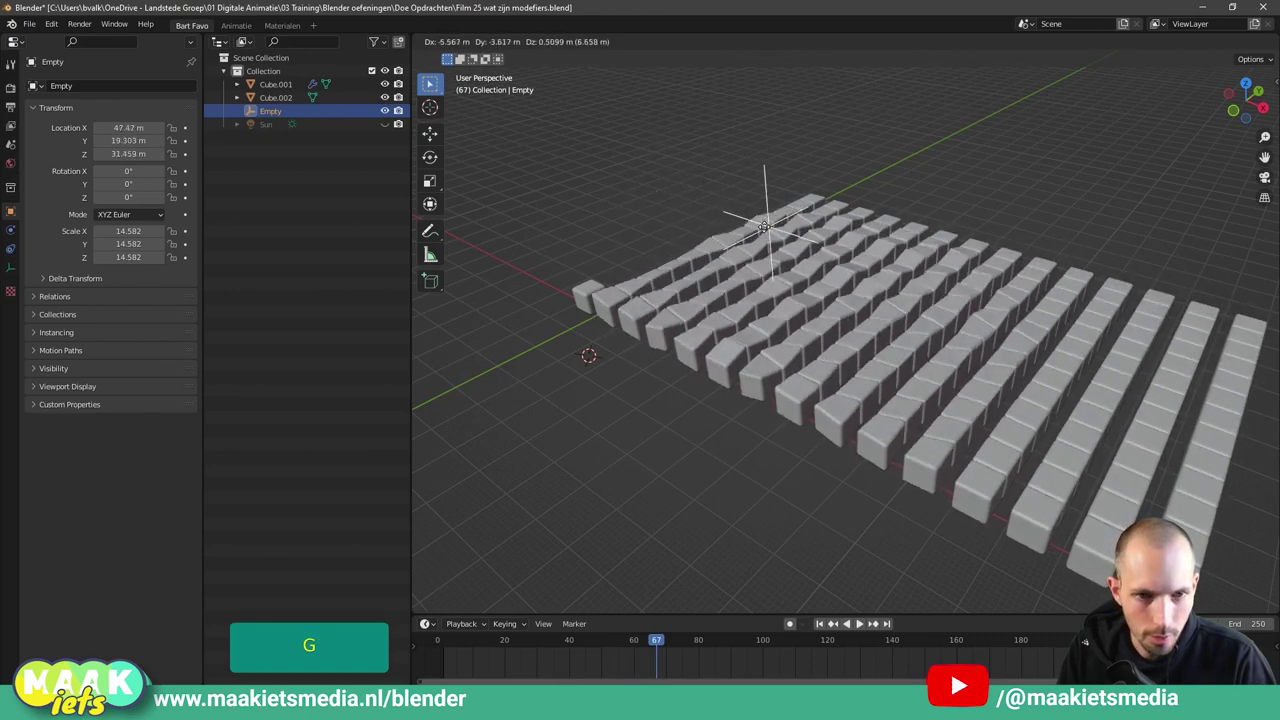
left_click(772, 223)
middle_click(861, 246)
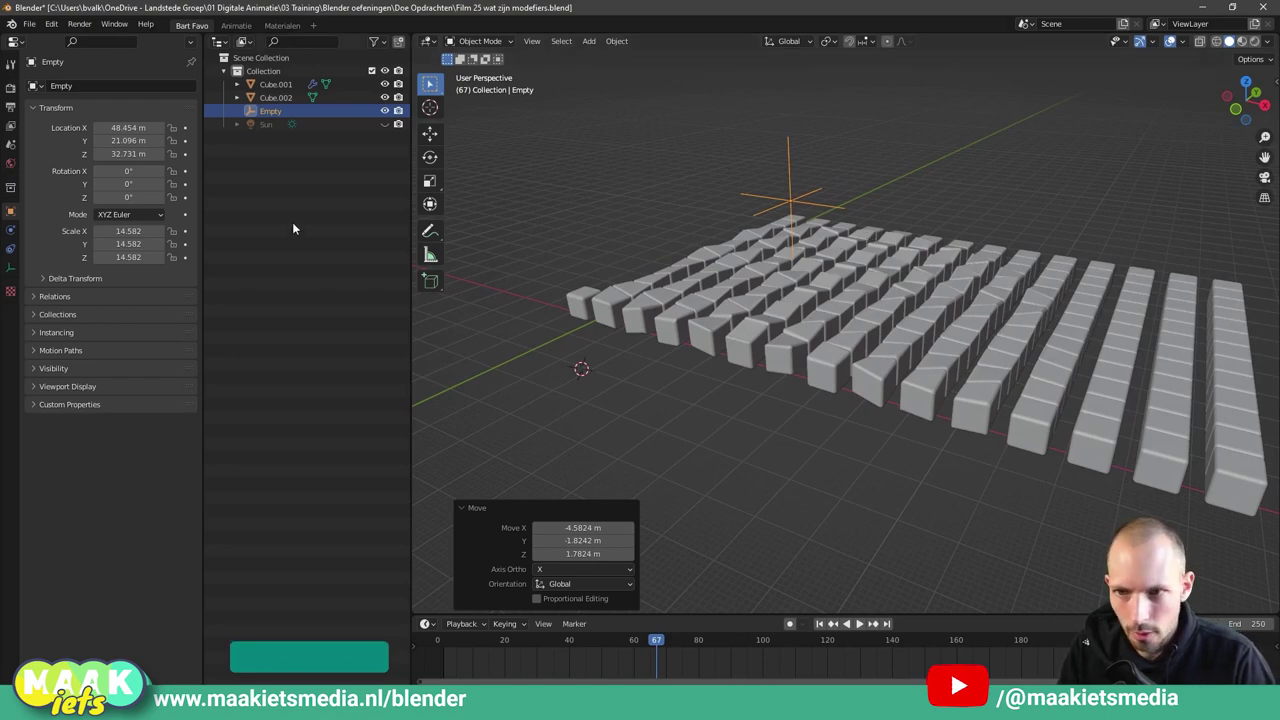
Select the cube grid object and show its modifier stack in Modifier Properties.
left_click(617, 302)
middle_click(712, 406)
left_click(35, 162)
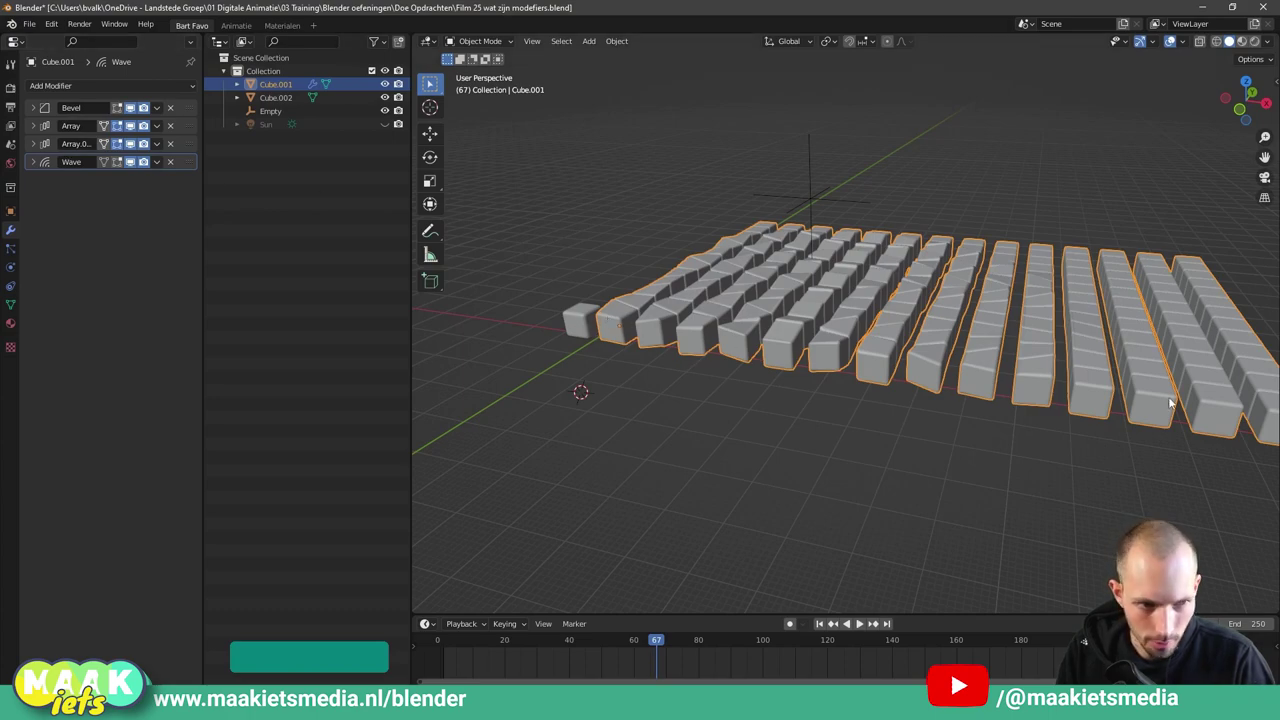
middle_click(966, 471)
scroll("up", 3)
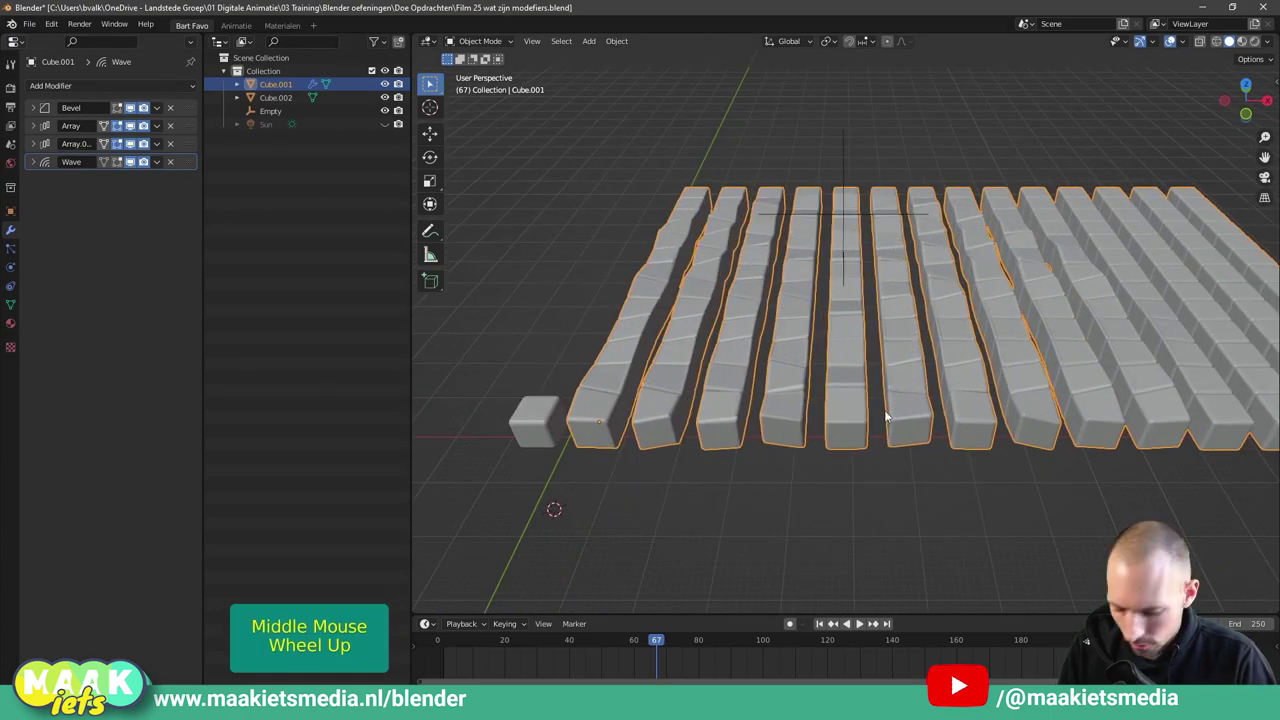
Play the animation from the start to compare the ripple with Wave acting first.
middle_click(809, 371)
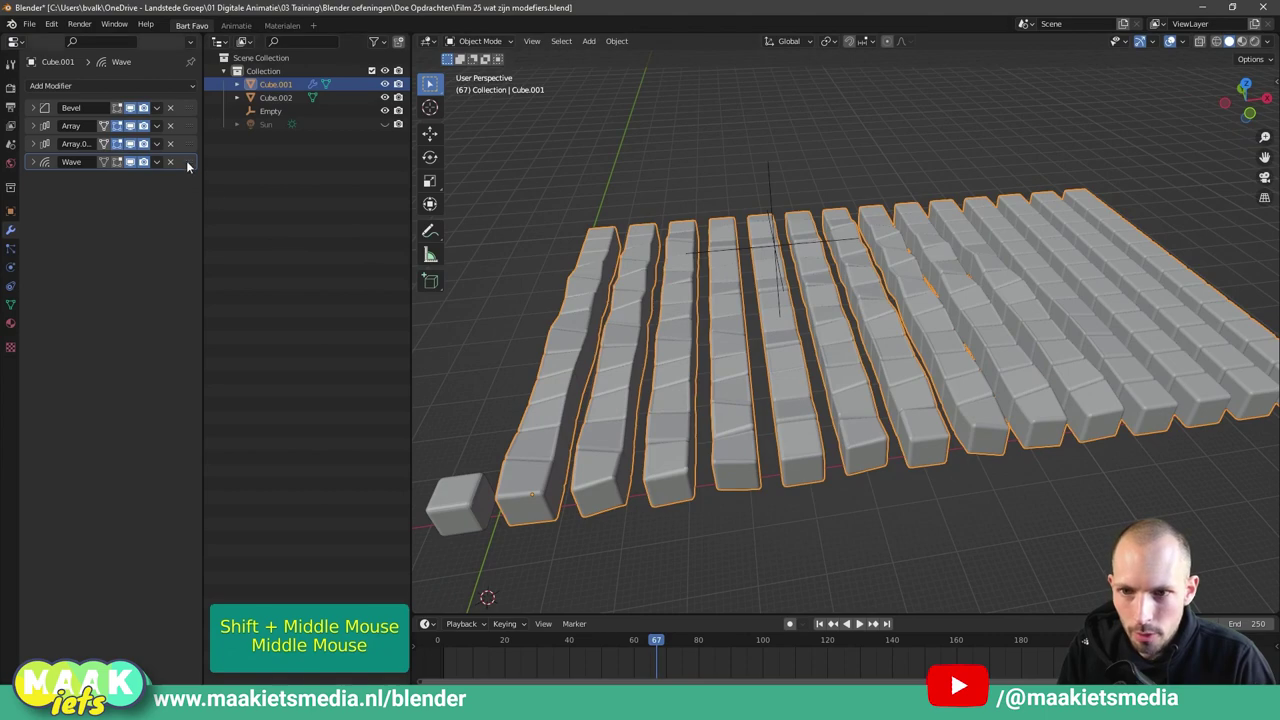
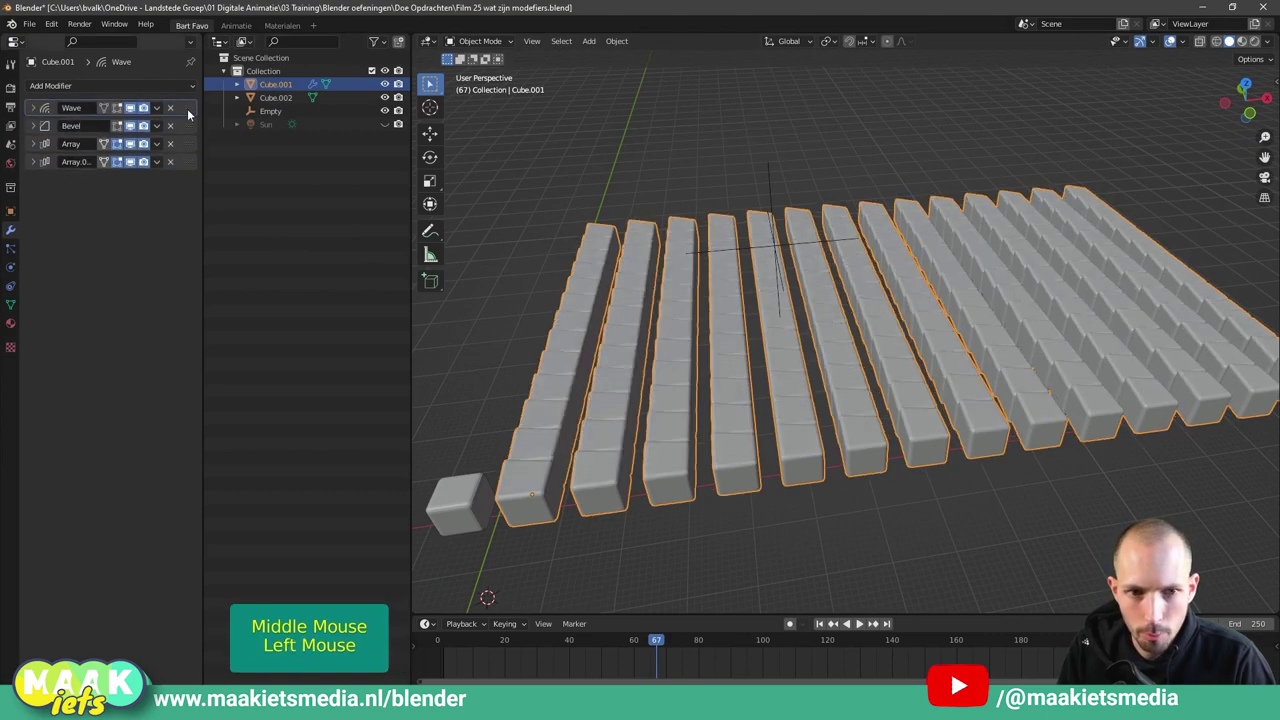
middle_click(753, 318)
left_click(607, 637)
key("space")
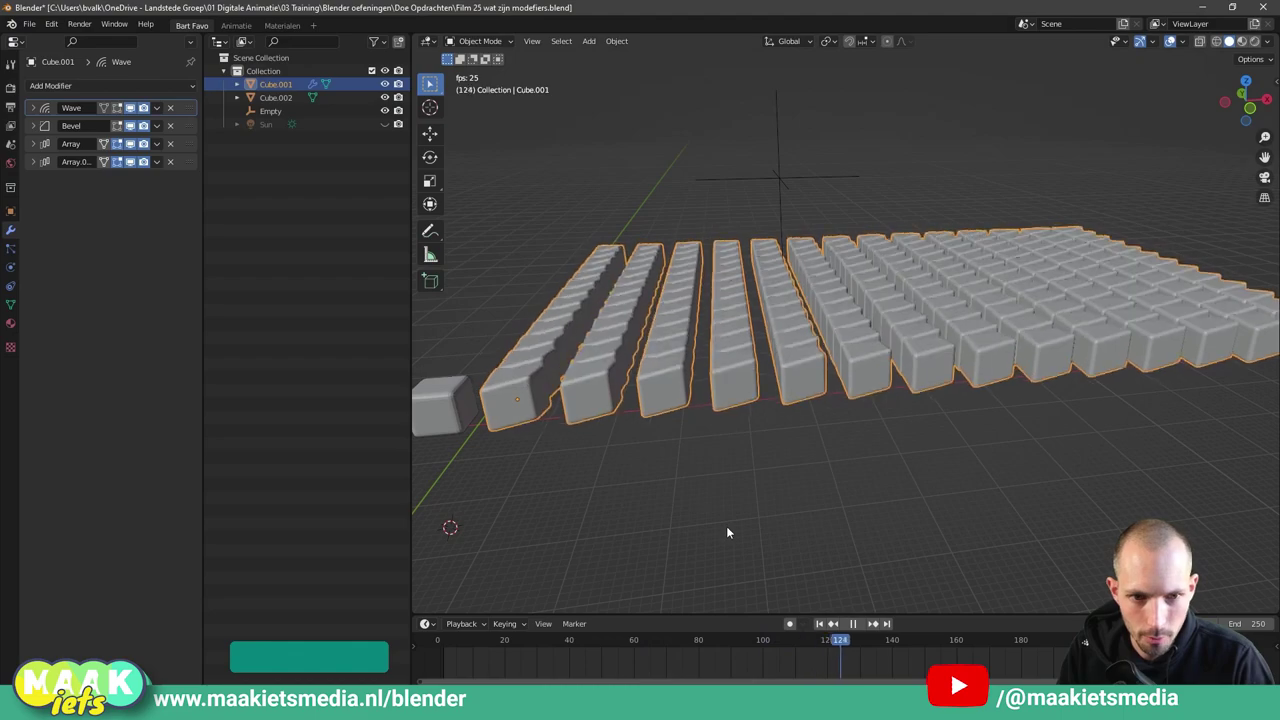
key("space")
left_click(539, 642)
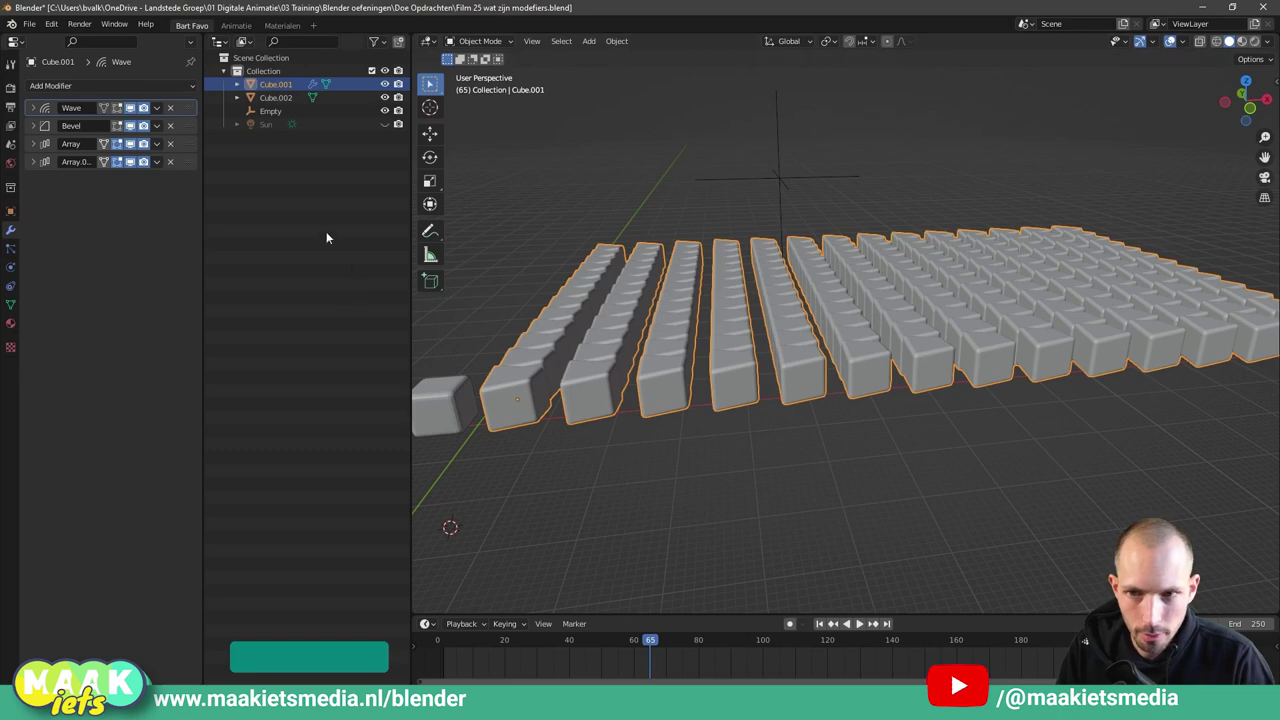
Move the Wave modifier to the end of the stack and replay the animation.
left_click(189, 110)
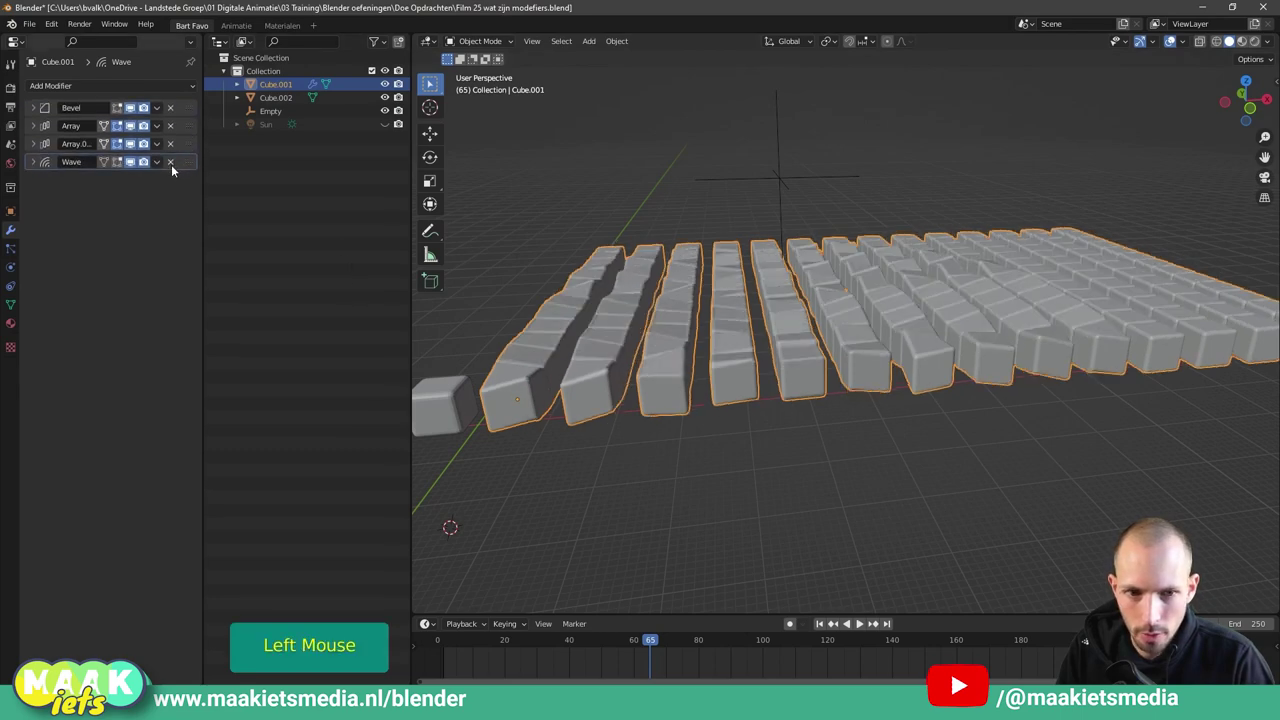
left_click(541, 638)
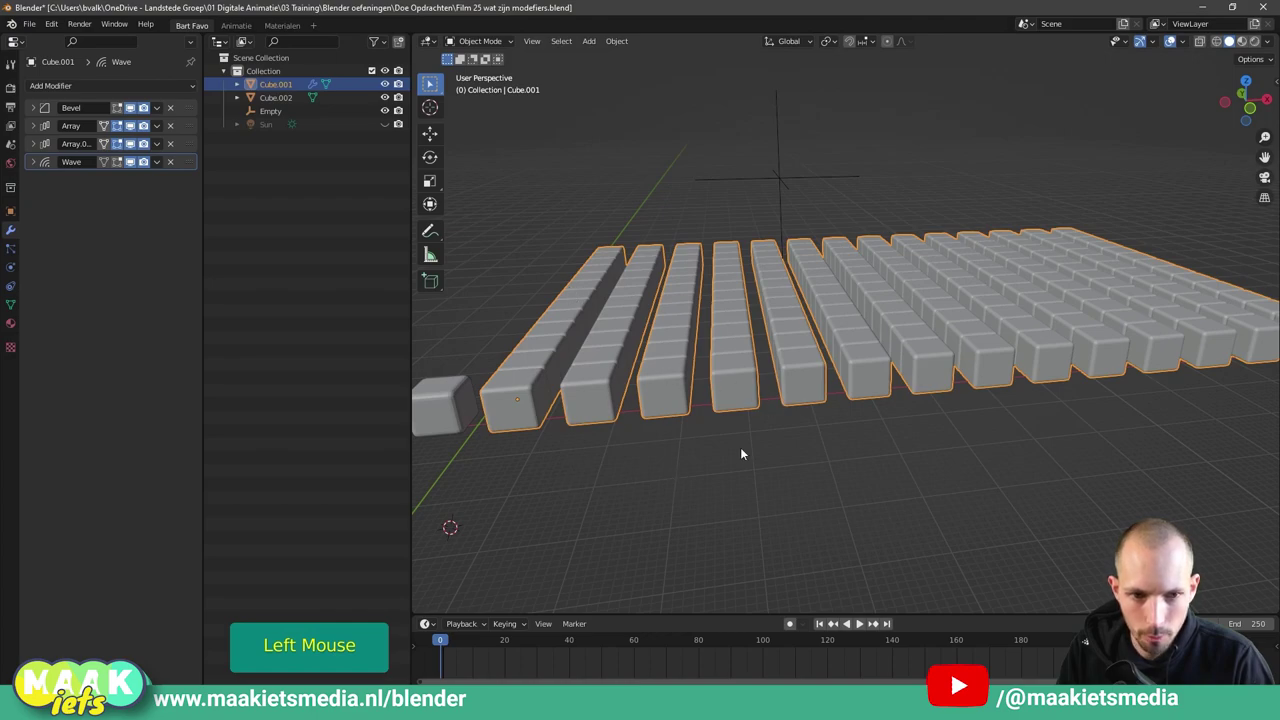
key("space")
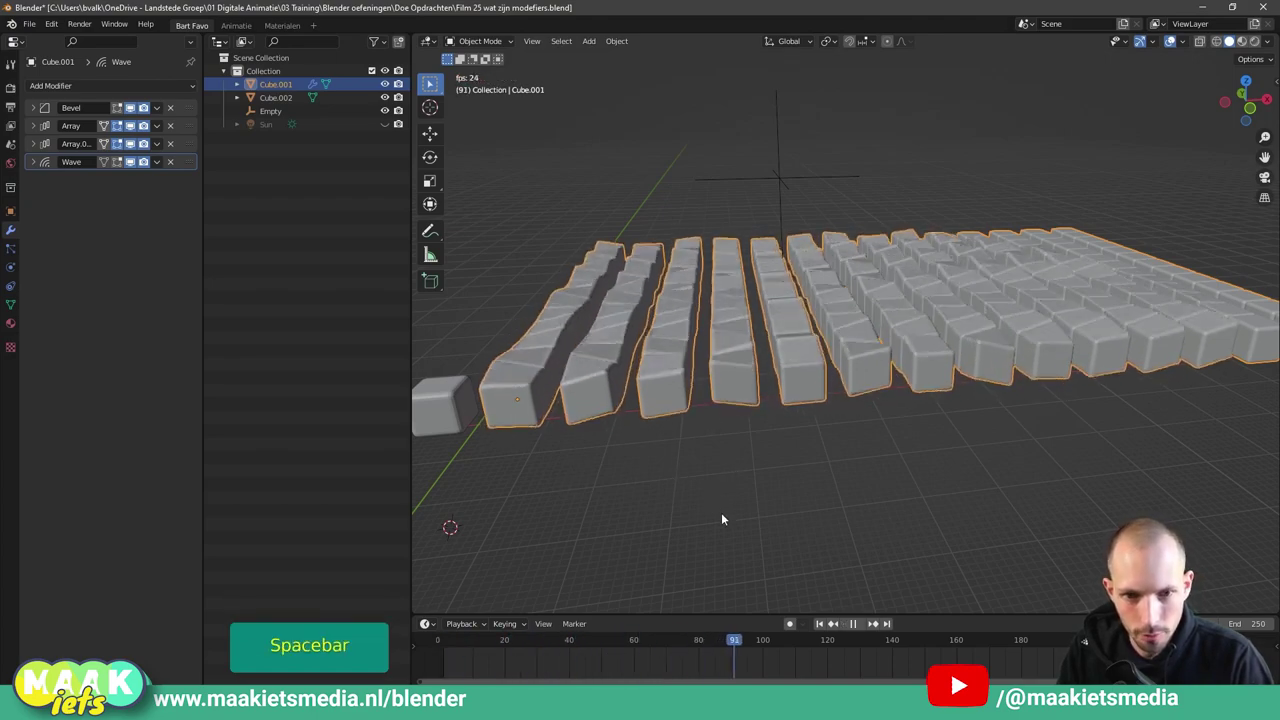
key("space")
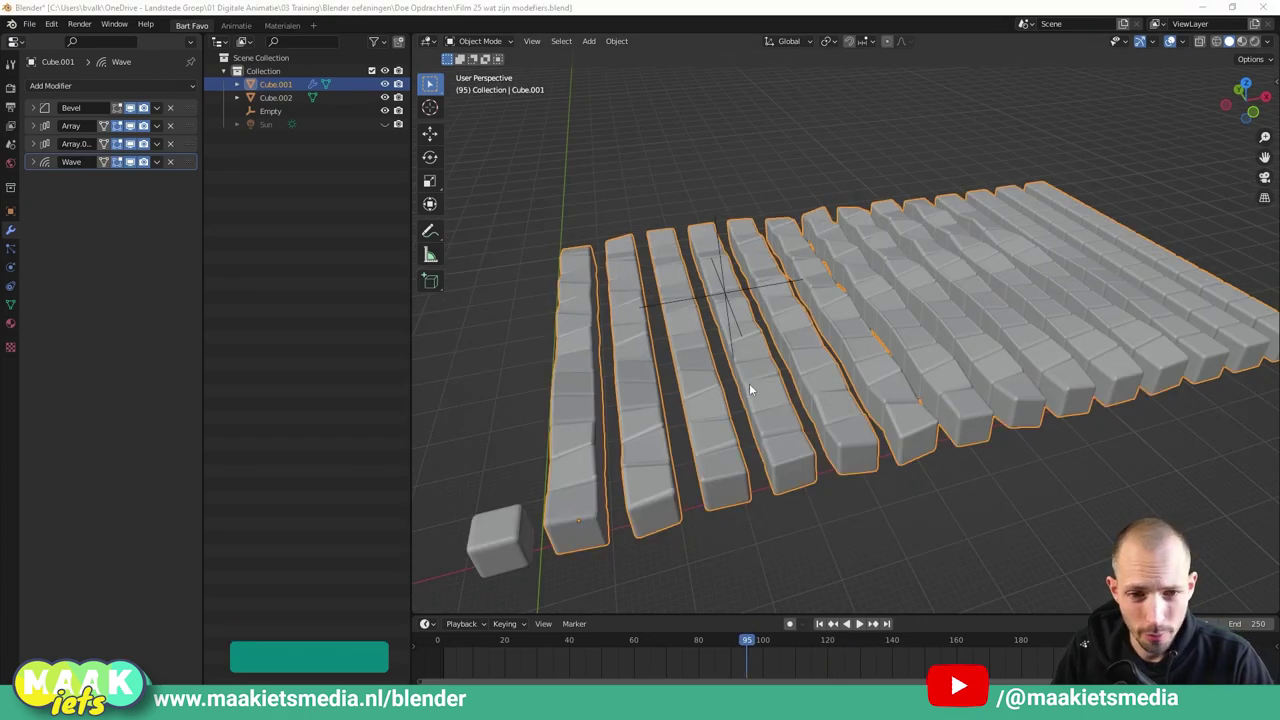
Orbit around the rippled cube grid to inspect it, pausing at frame 95.
scroll("down", 3)
scroll("up", 3)
middle_click(796, 383)
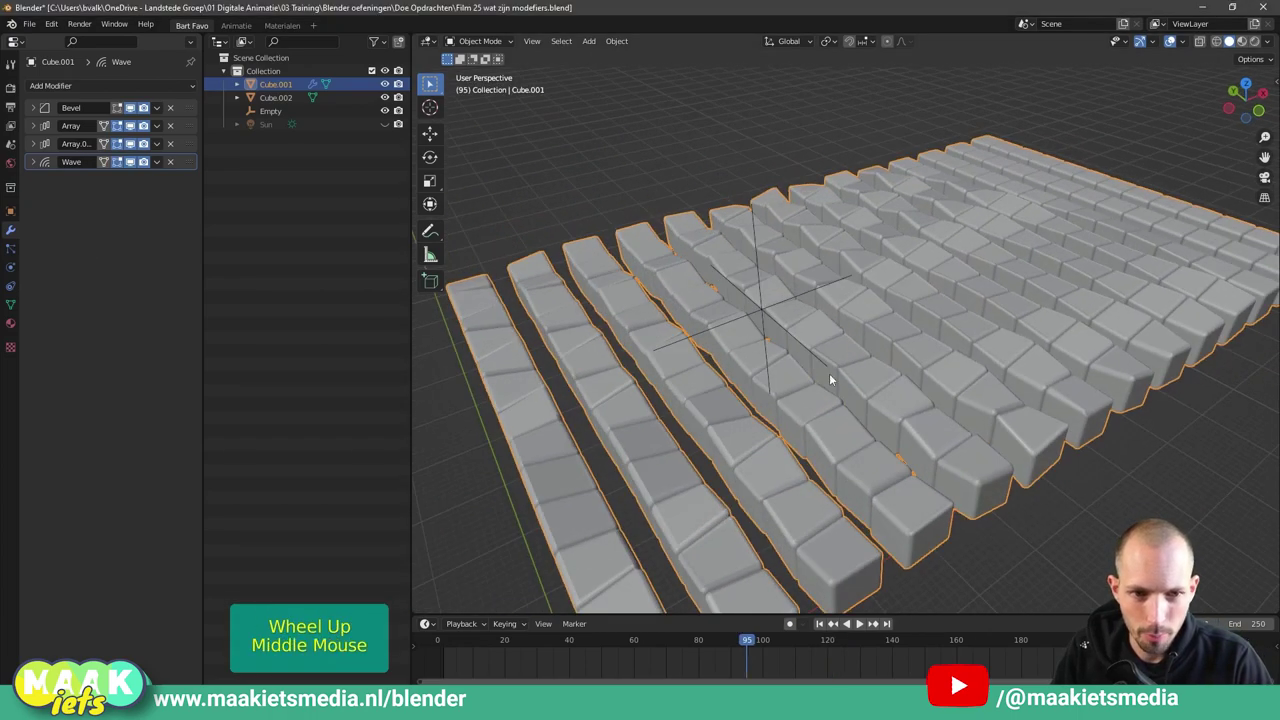
middle_click(852, 398)
left_click(868, 500)
middle_click(903, 466)
left_click(749, 473)
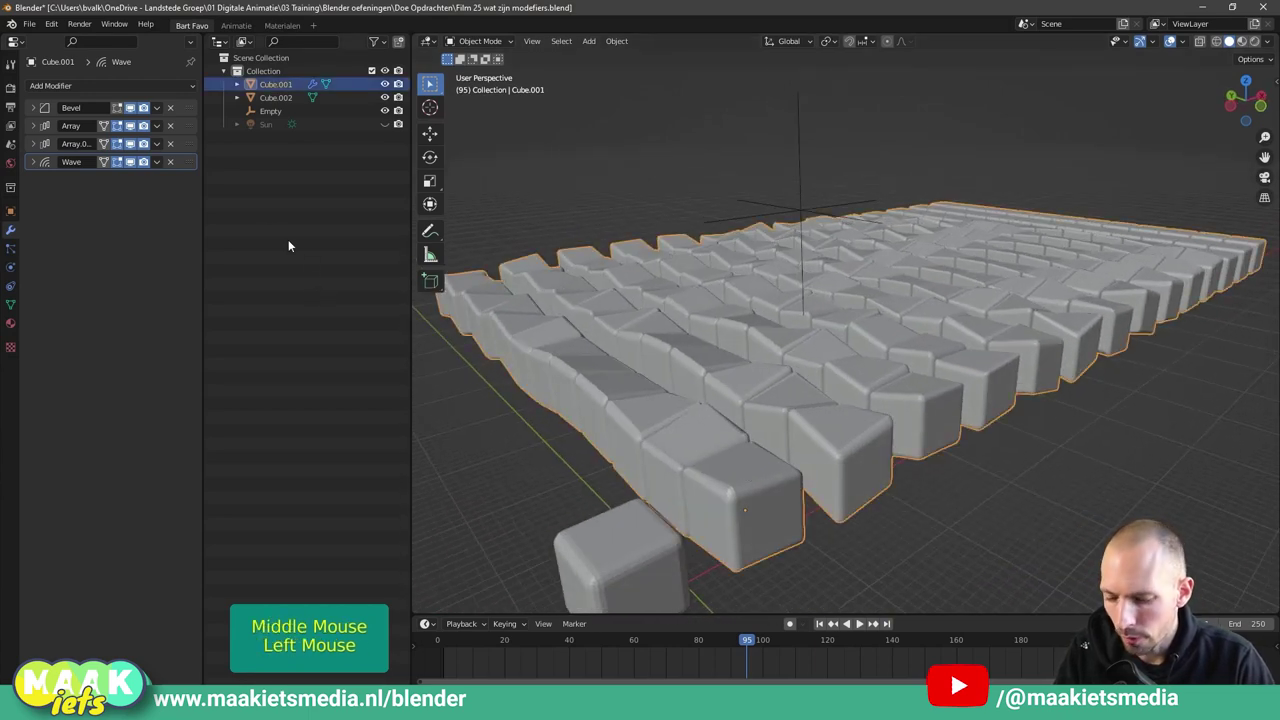
key("ctrl+shift+a")
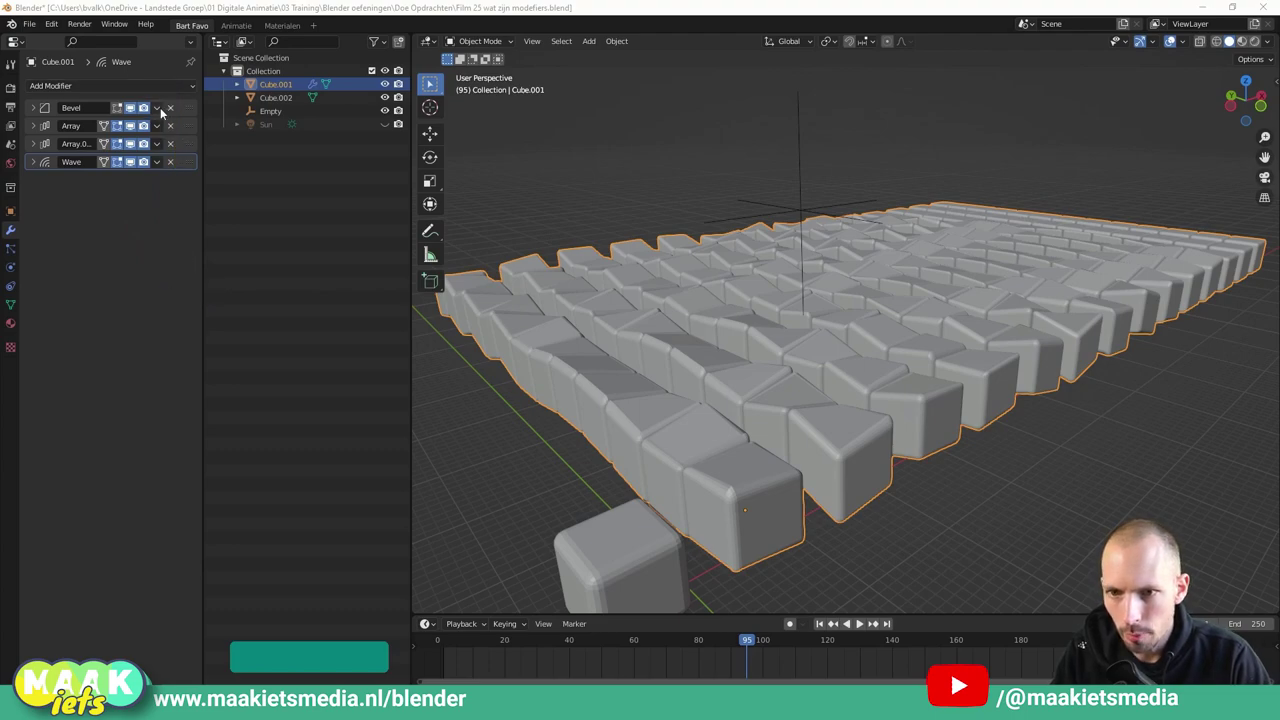
Apply the Bevel modifier and inspect the beveled cubes up close.
left_click(164, 110)
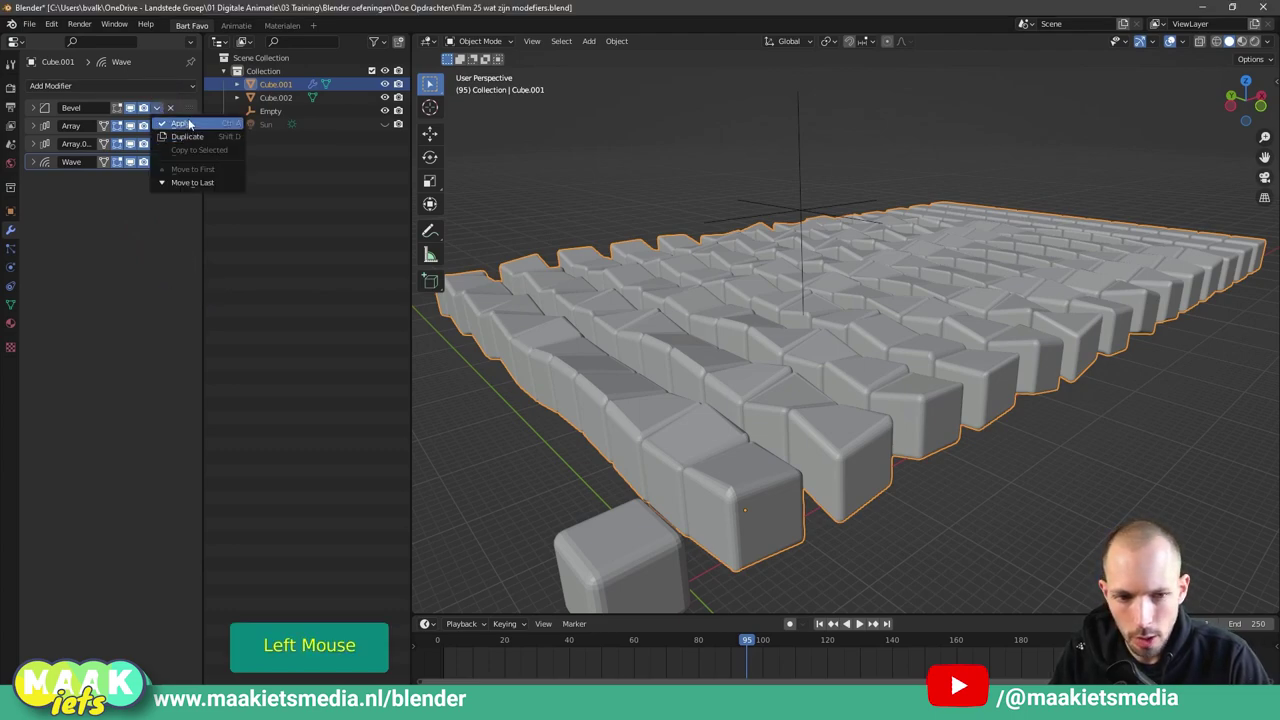
scroll("up", 3)
scroll("up", 3)
middle_click(720, 436)
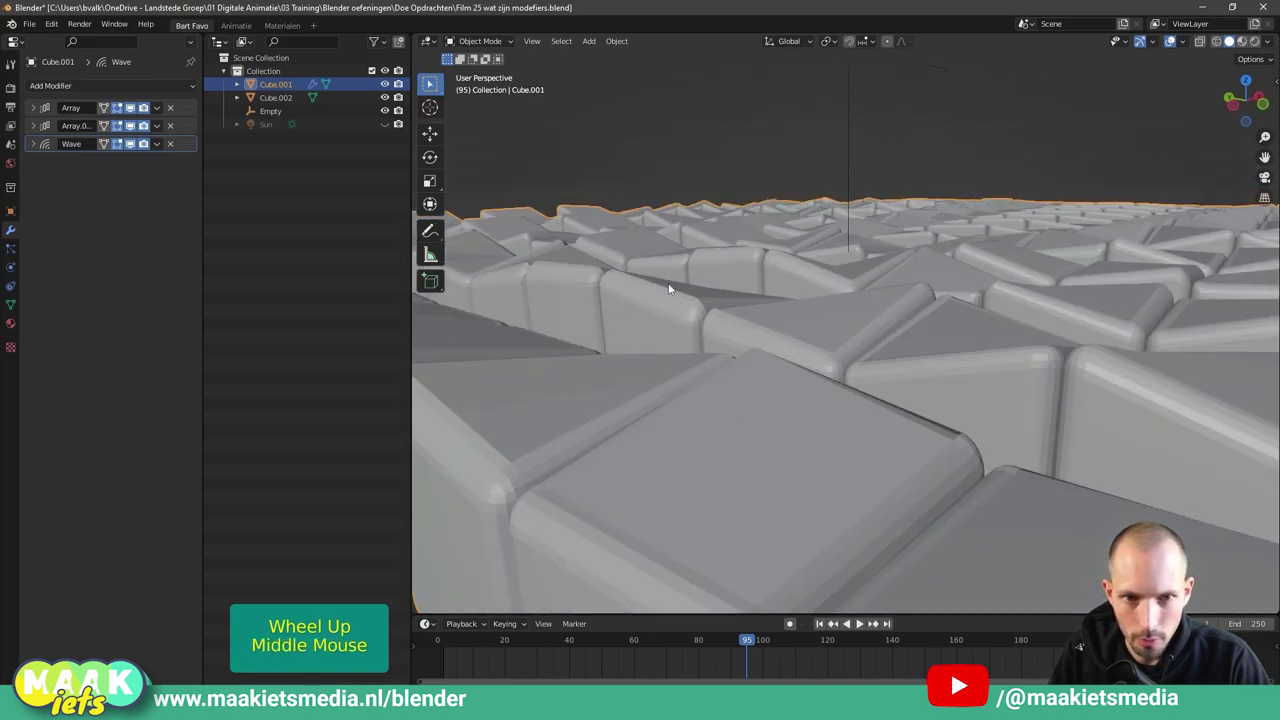
scroll("down", 3)
middle_click(778, 316)
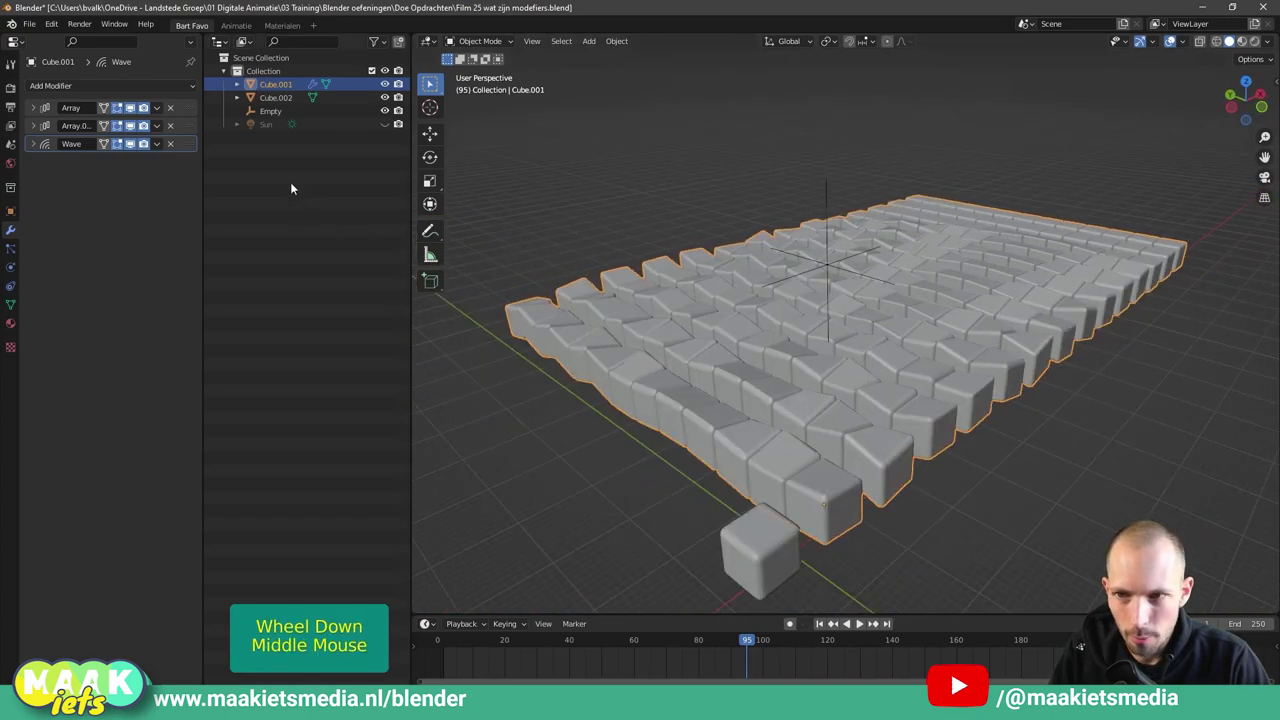
Apply both Array modifiers and the Wave modifier, leaving an empty stack.
left_click(161, 114)
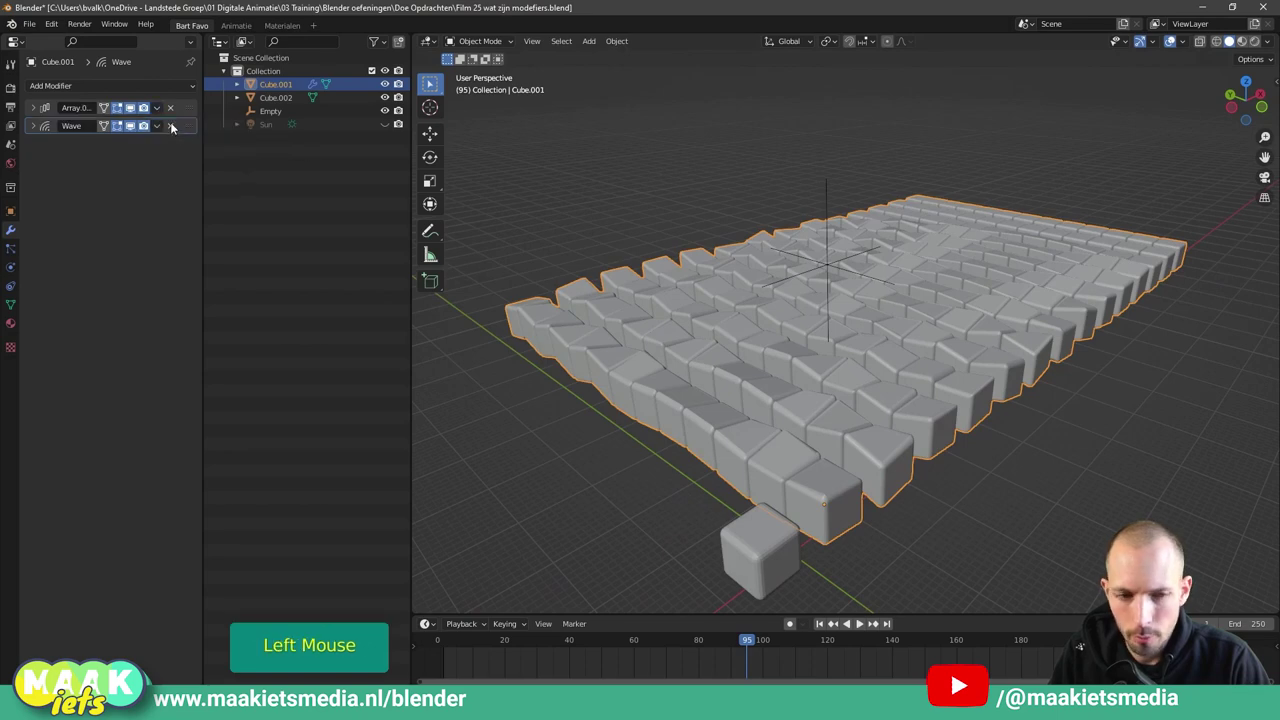
left_click(157, 114)
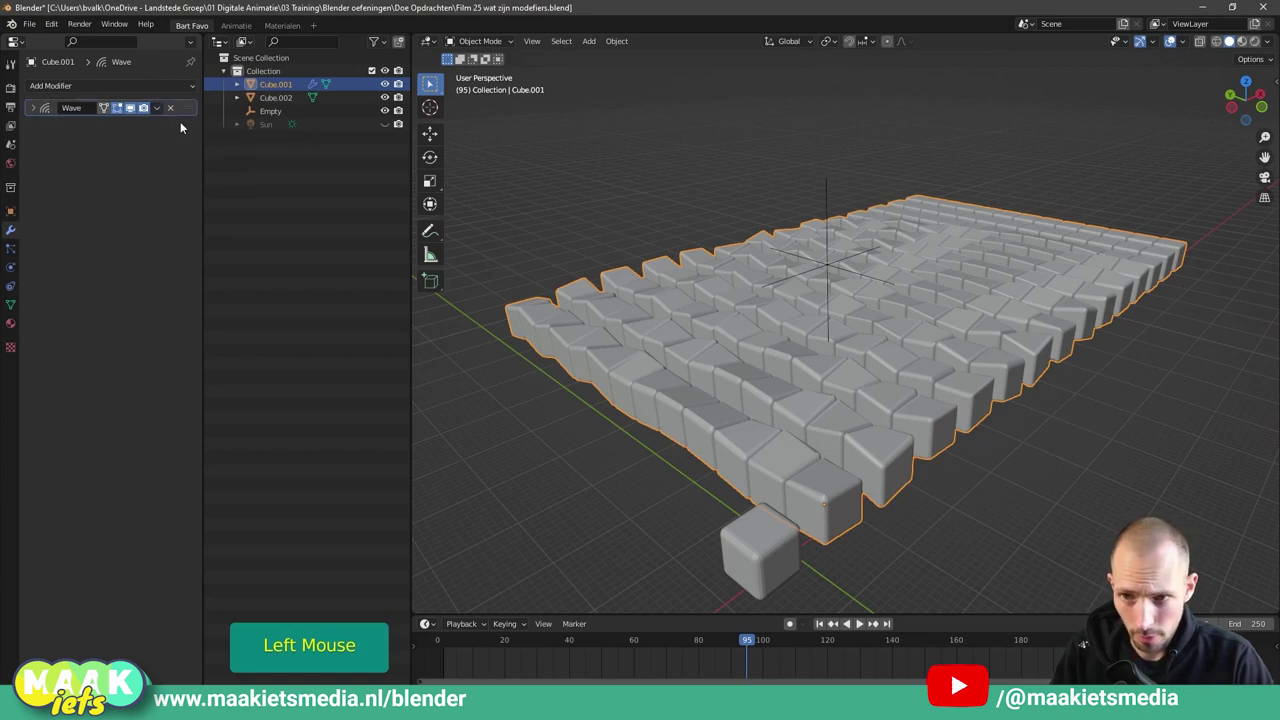
left_click(160, 112)
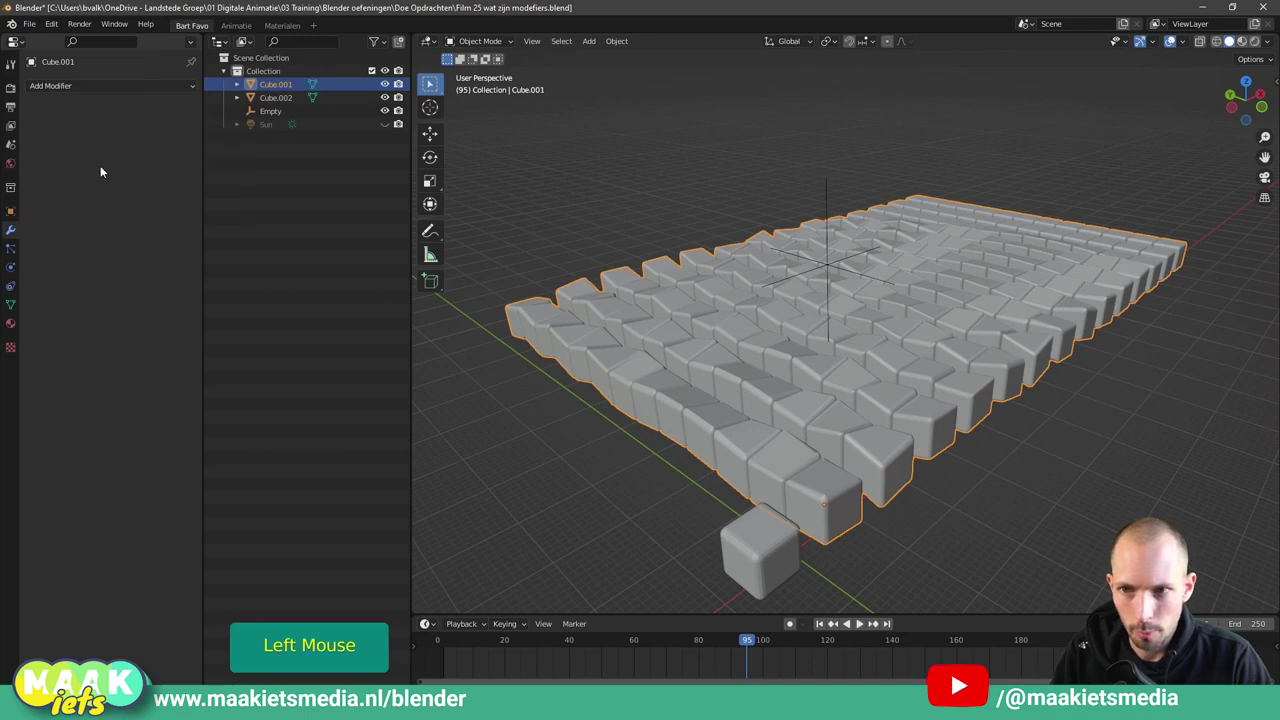
key("ctrl+shift+a")
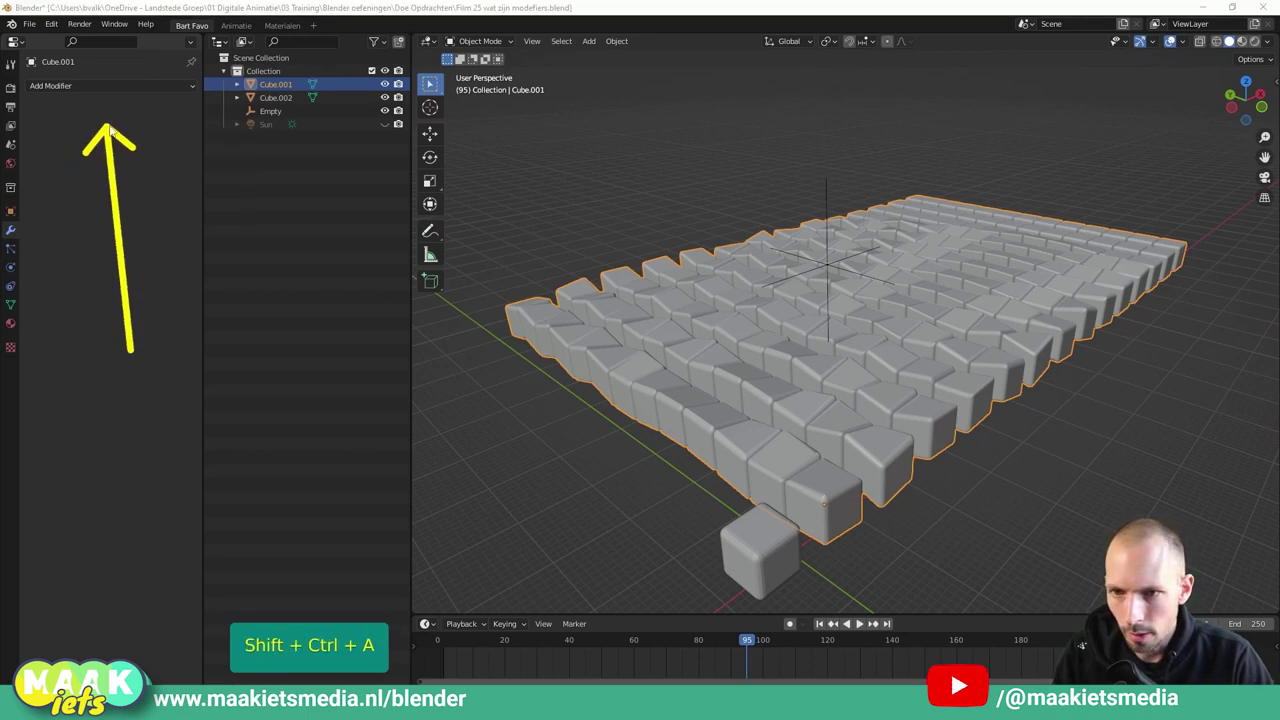
Select the wave's Empty and move it to a new spot beside the frozen grid.
left_click(705, 356)
left_click(695, 178)
middle_click(697, 333)
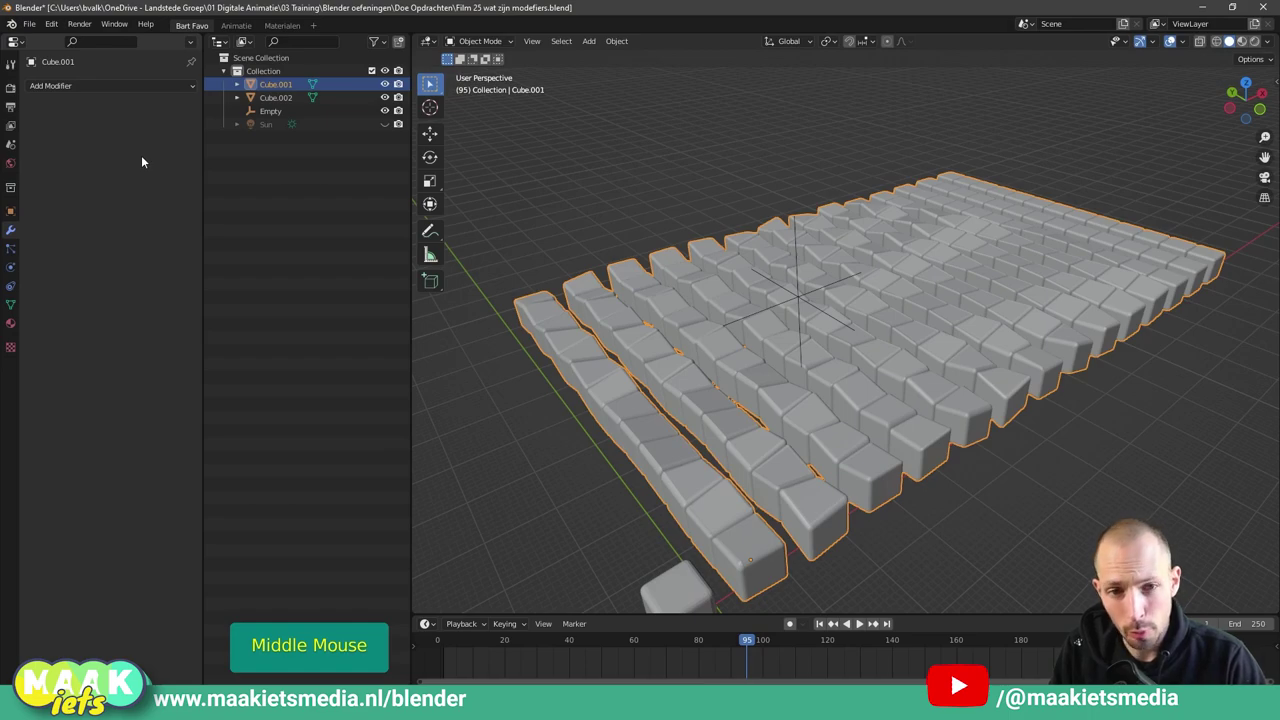
scroll("down", 3)
scroll("up", 3)
middle_click(881, 411)
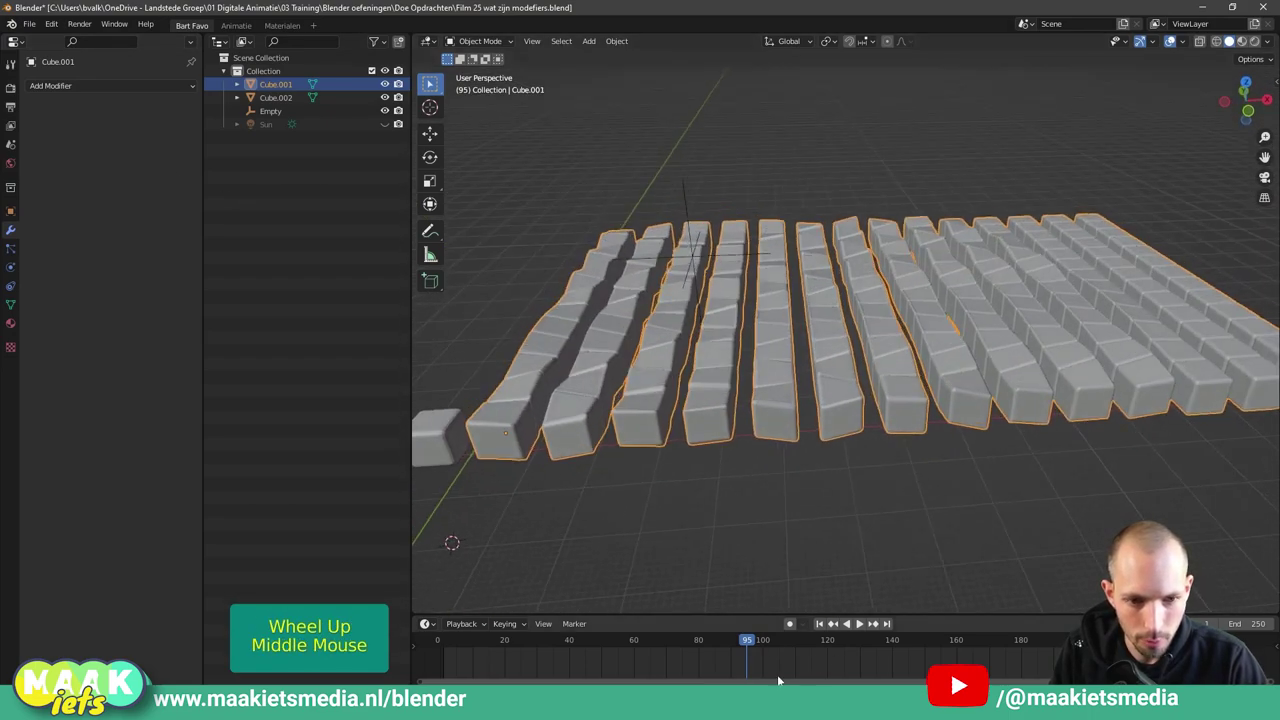
left_click(793, 638)
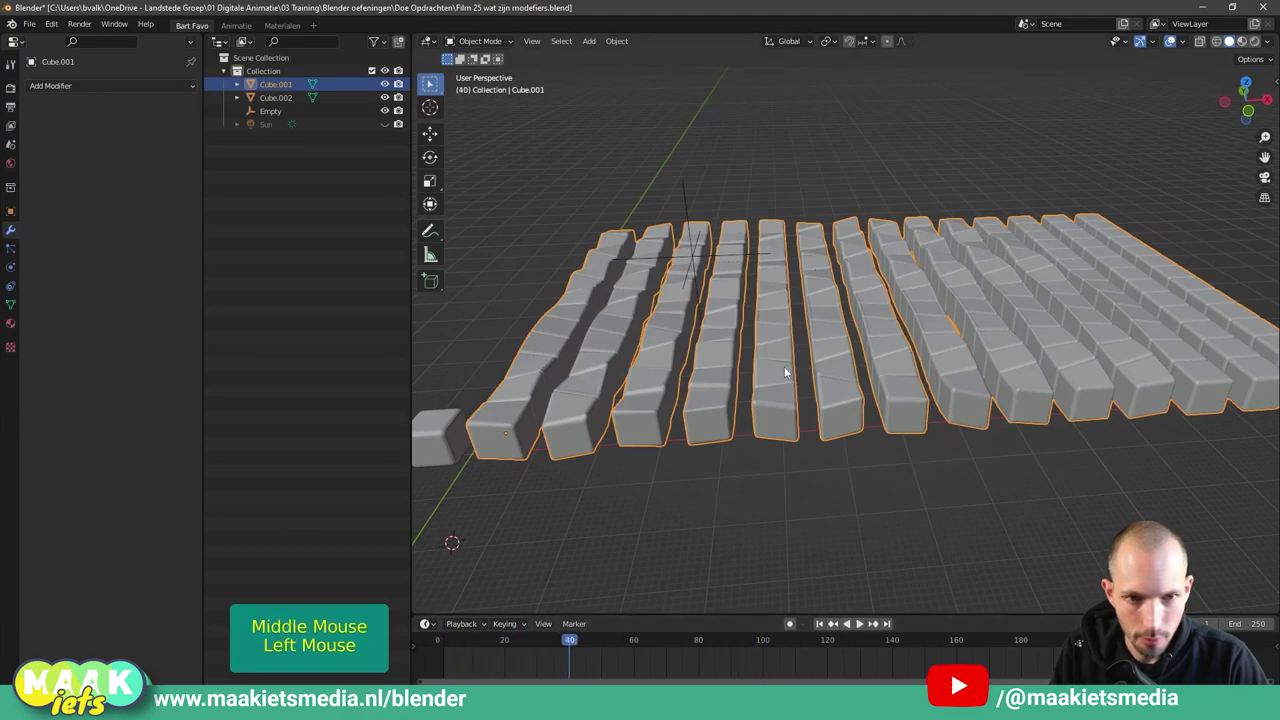
left_click(679, 264)
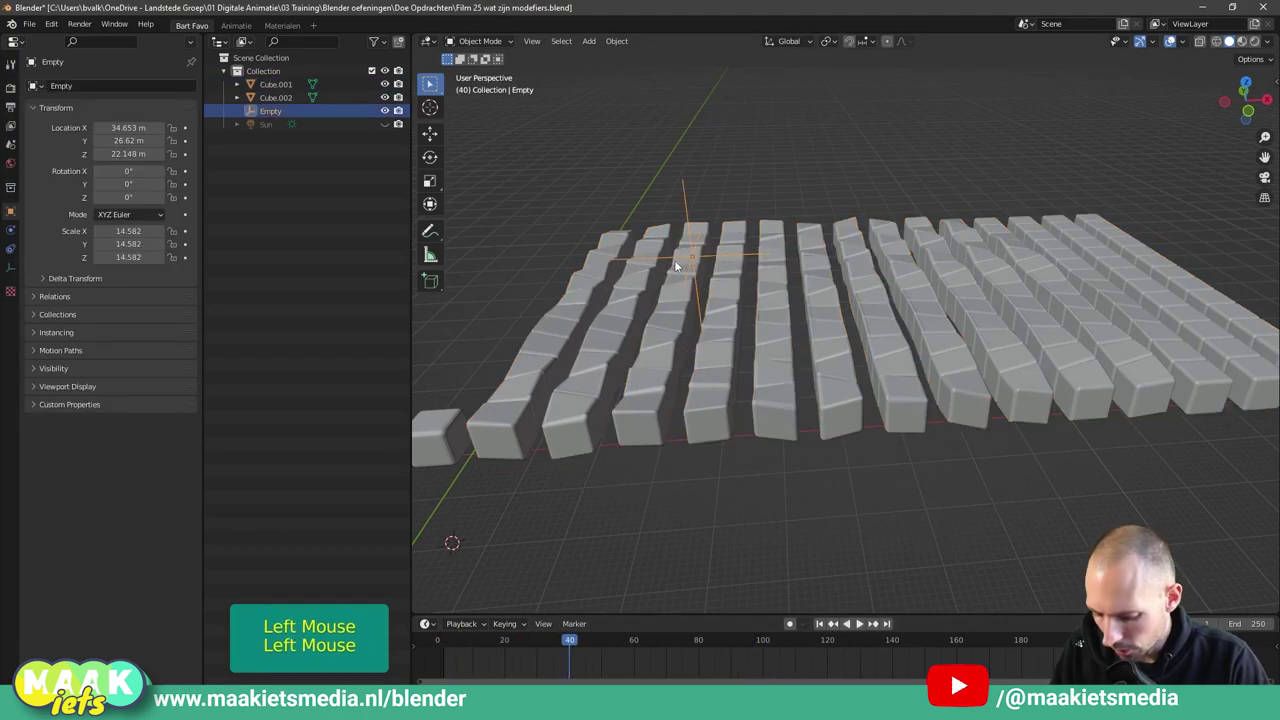
key("g")
left_click(577, 175)
Inspect the grid's ripple from several angles, then select the grid and start moving it.
middle_click(710, 314)
scroll("up", 3)
middle_click(945, 327)
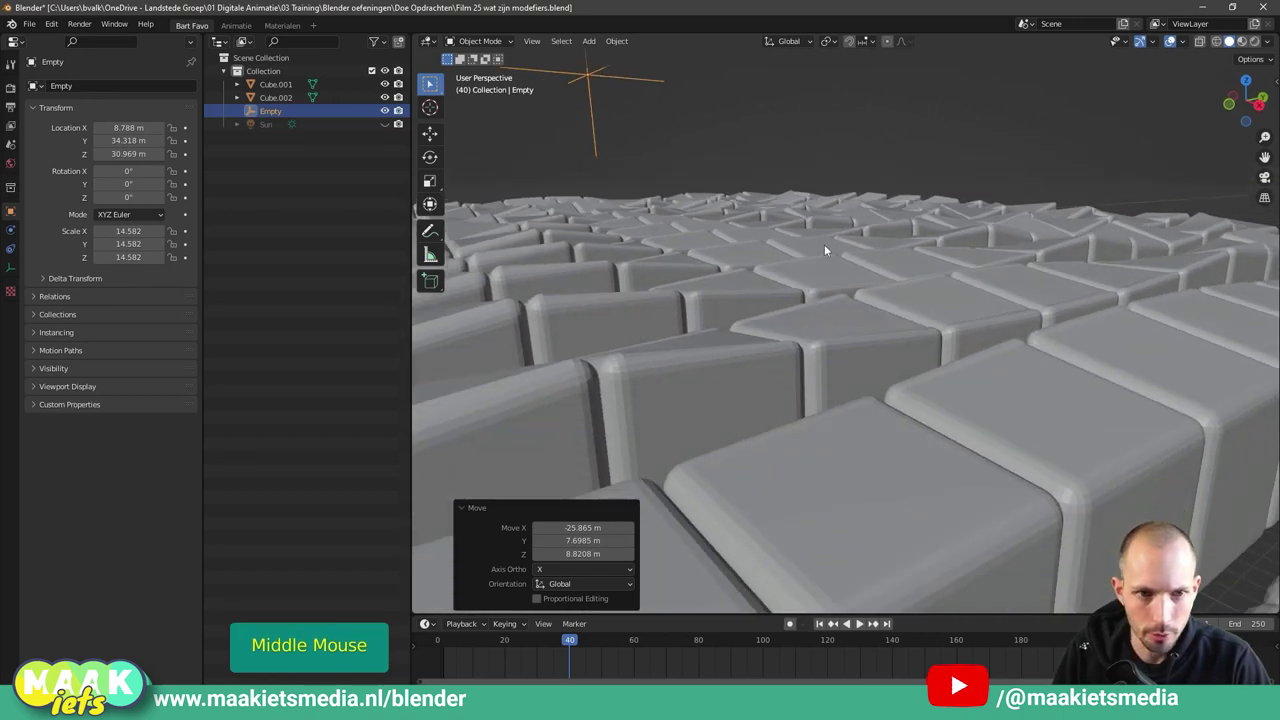
middle_click(755, 328)
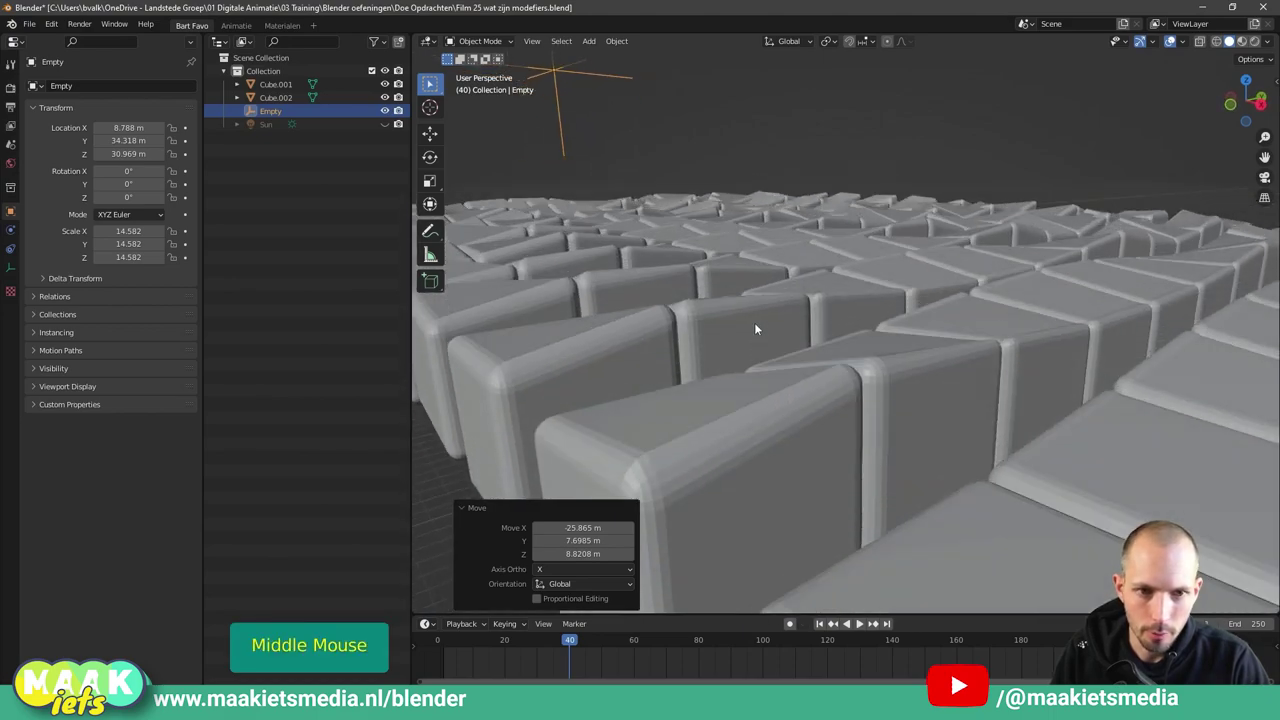
scroll("down", 3)
middle_click(768, 367)
left_click(861, 381)
key("g")
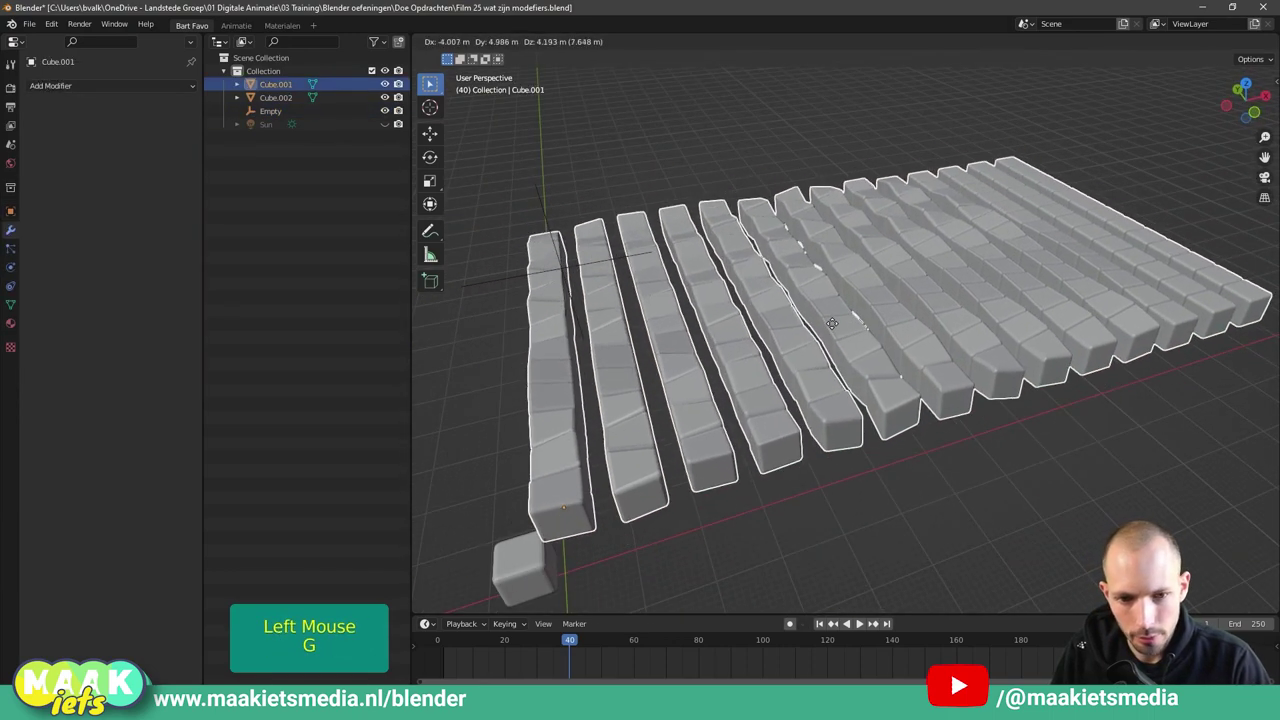
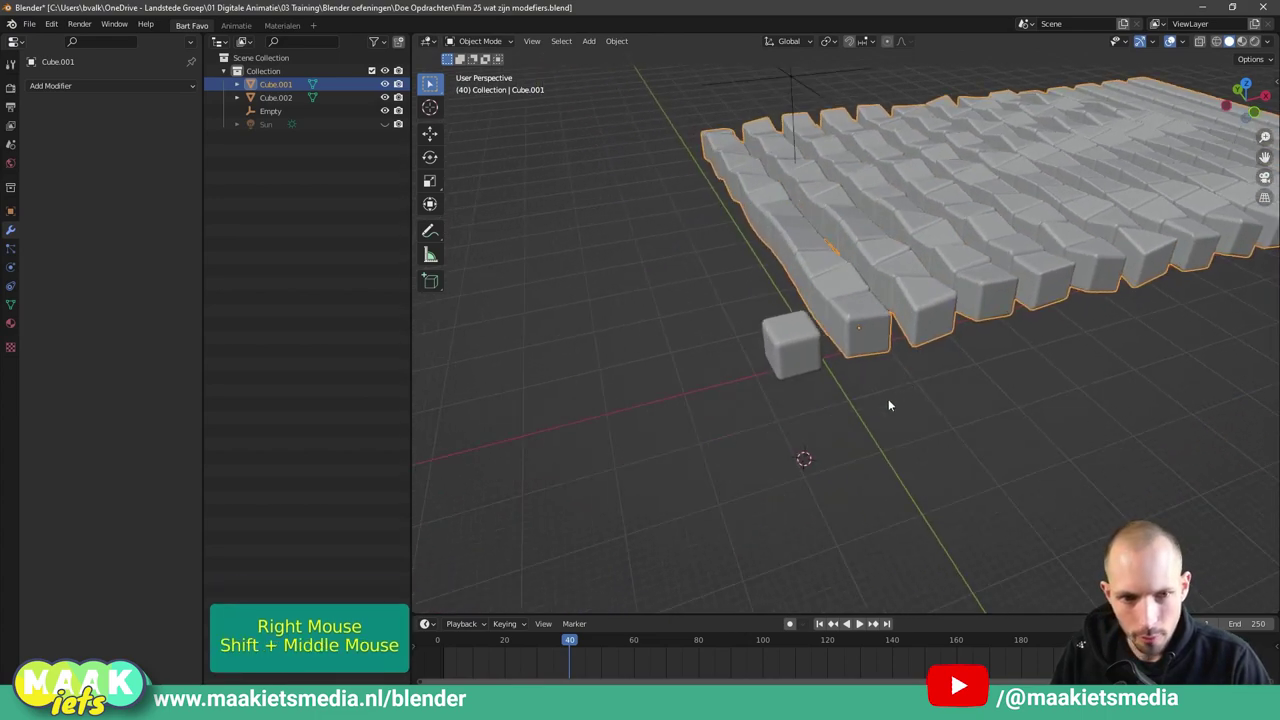
Place the cube grid, then select the lone beveled cube and zoom toward it.
left_click(810, 333)
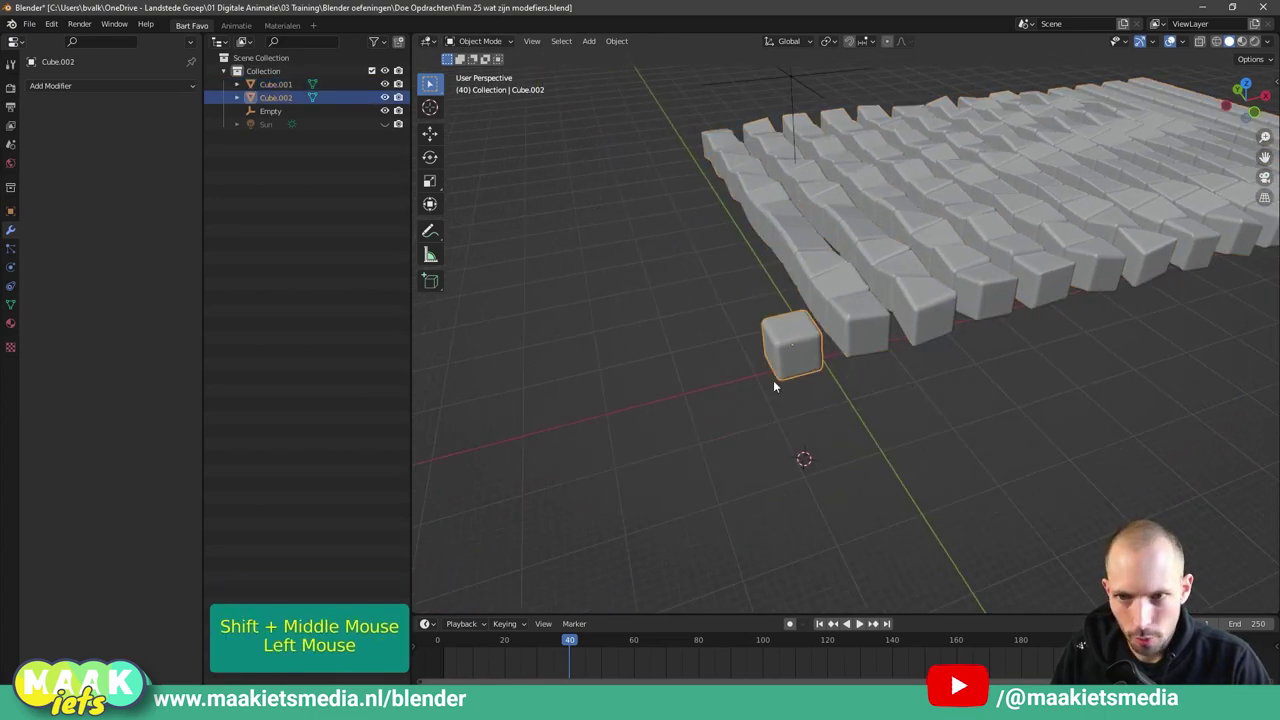
scroll("up", 3)
scroll("down", 3)
scroll("down", 3)
middle_click(790, 421)
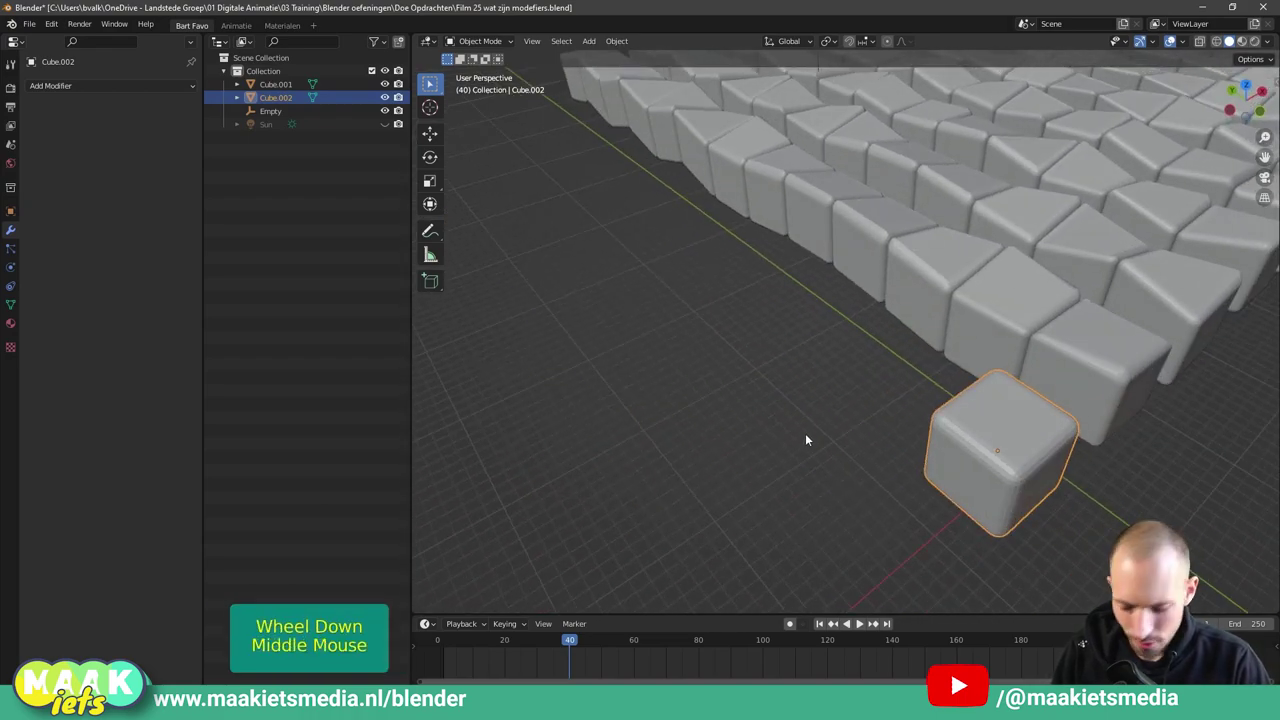
right_click(706, 378)
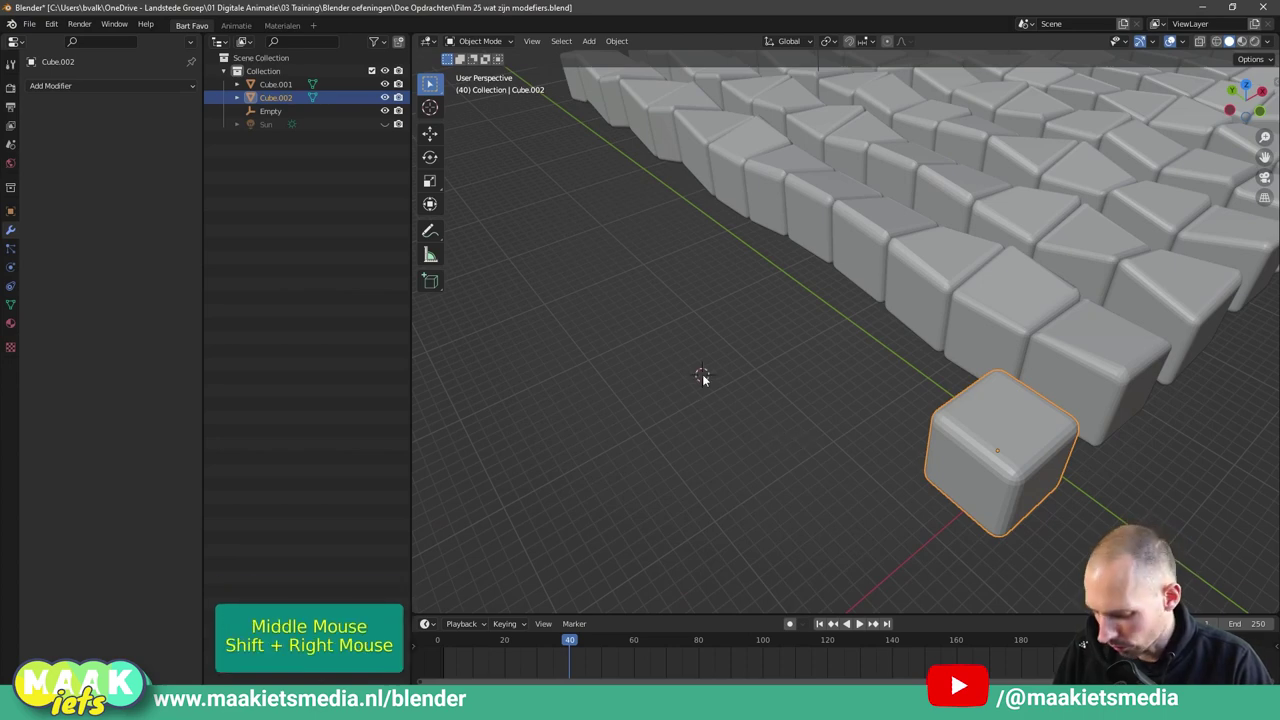
Add a new default cube and isolate it in Local View.
key("shift+a")
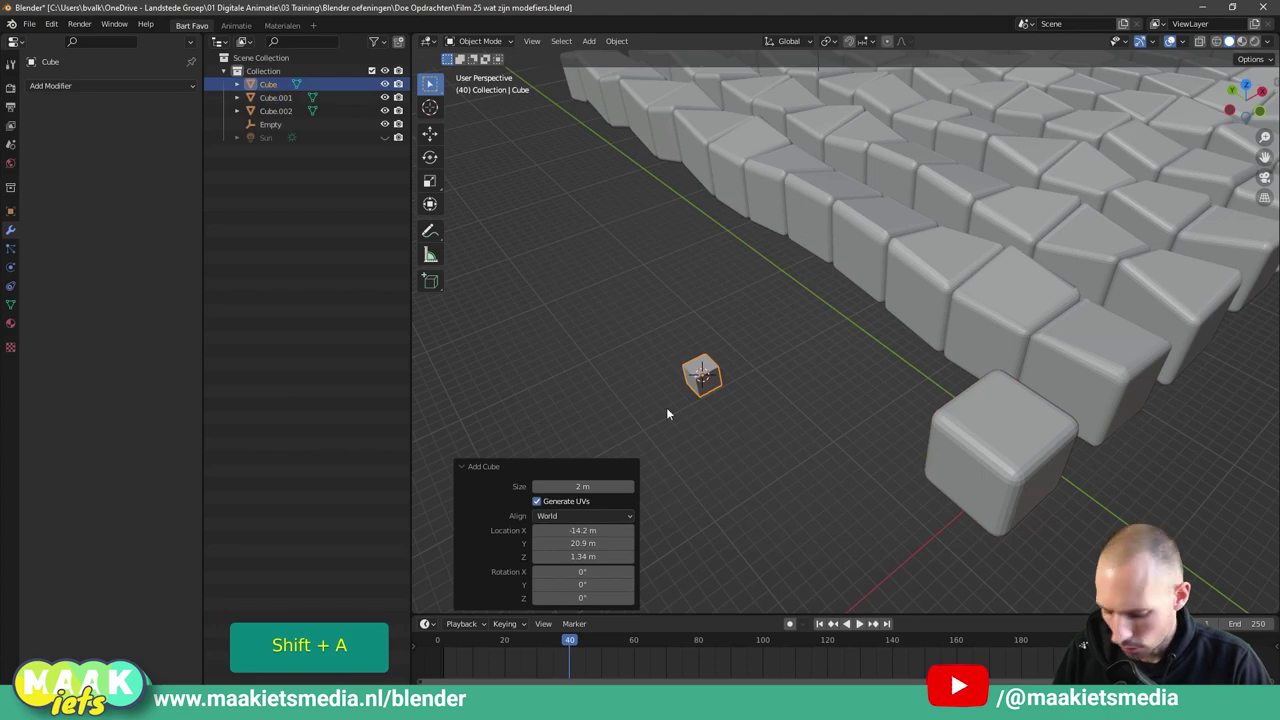
key("s")
left_click(838, 511)
key("KP_Divide")
scroll("down", 3)
middle_click(888, 454)
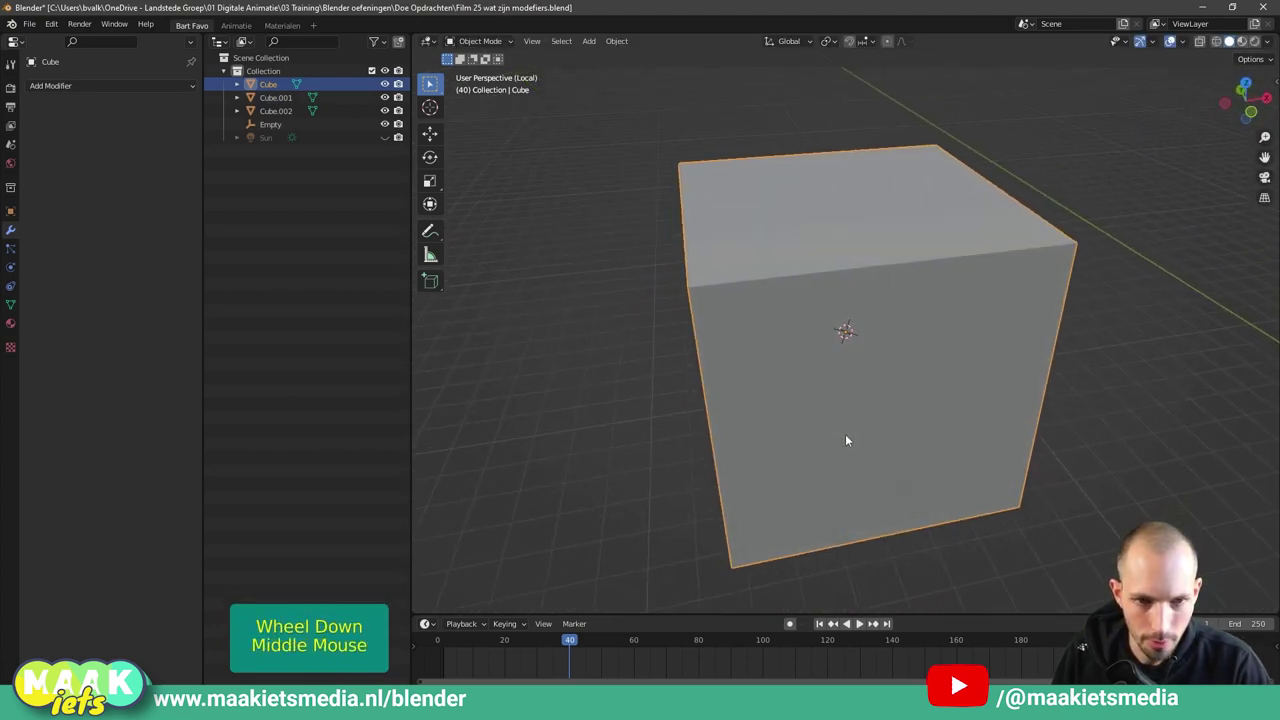
Switch the new cube into Edit Mode to work on its mesh.
key("Tab")
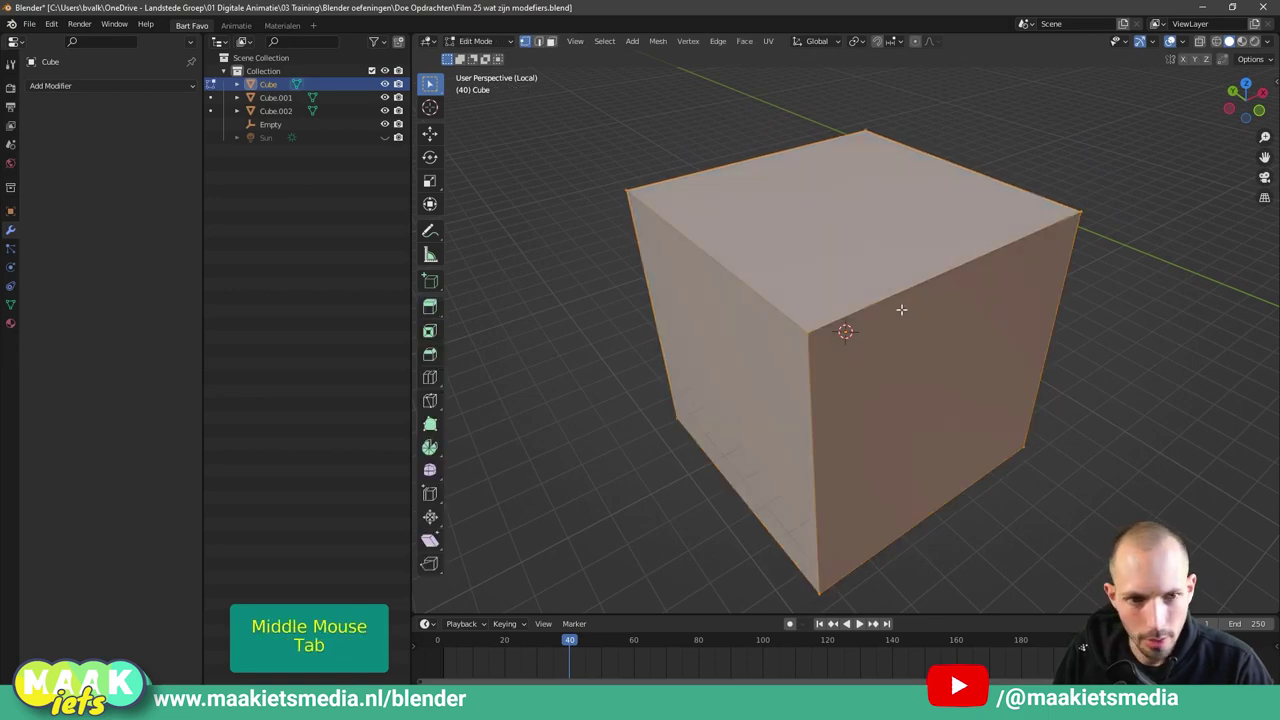
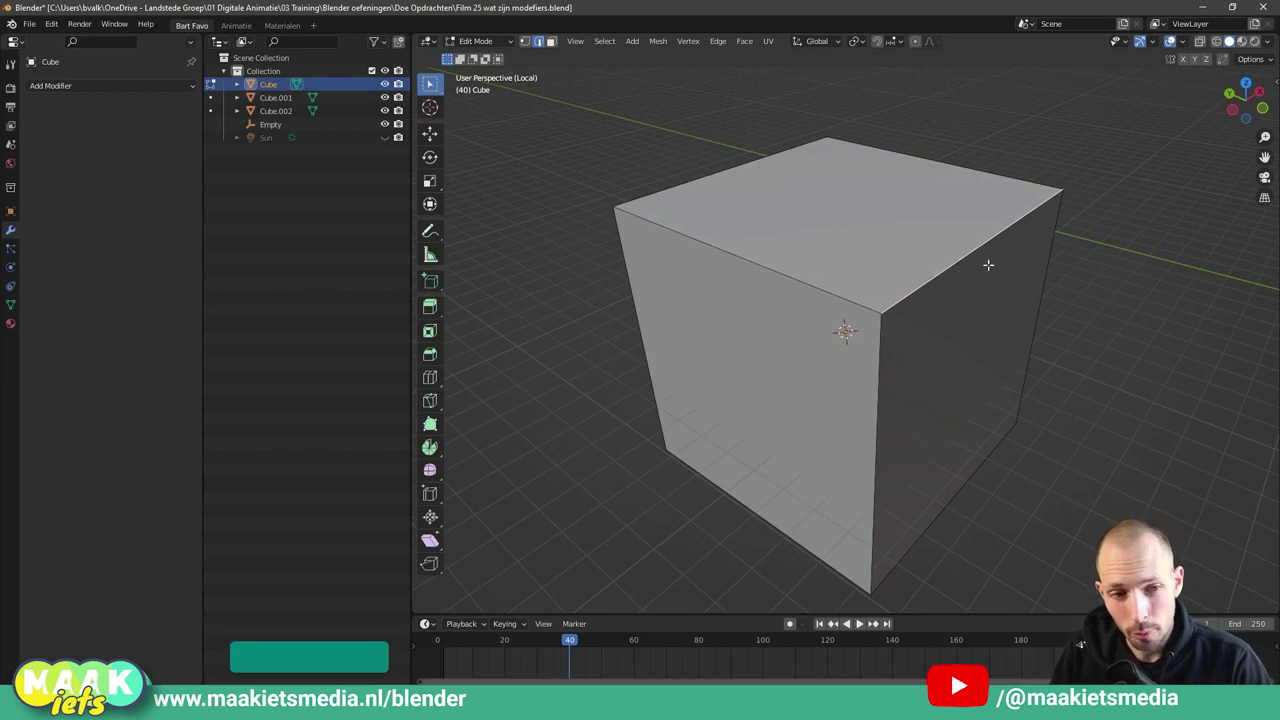
scroll("down", 3)
scroll("up", 3)
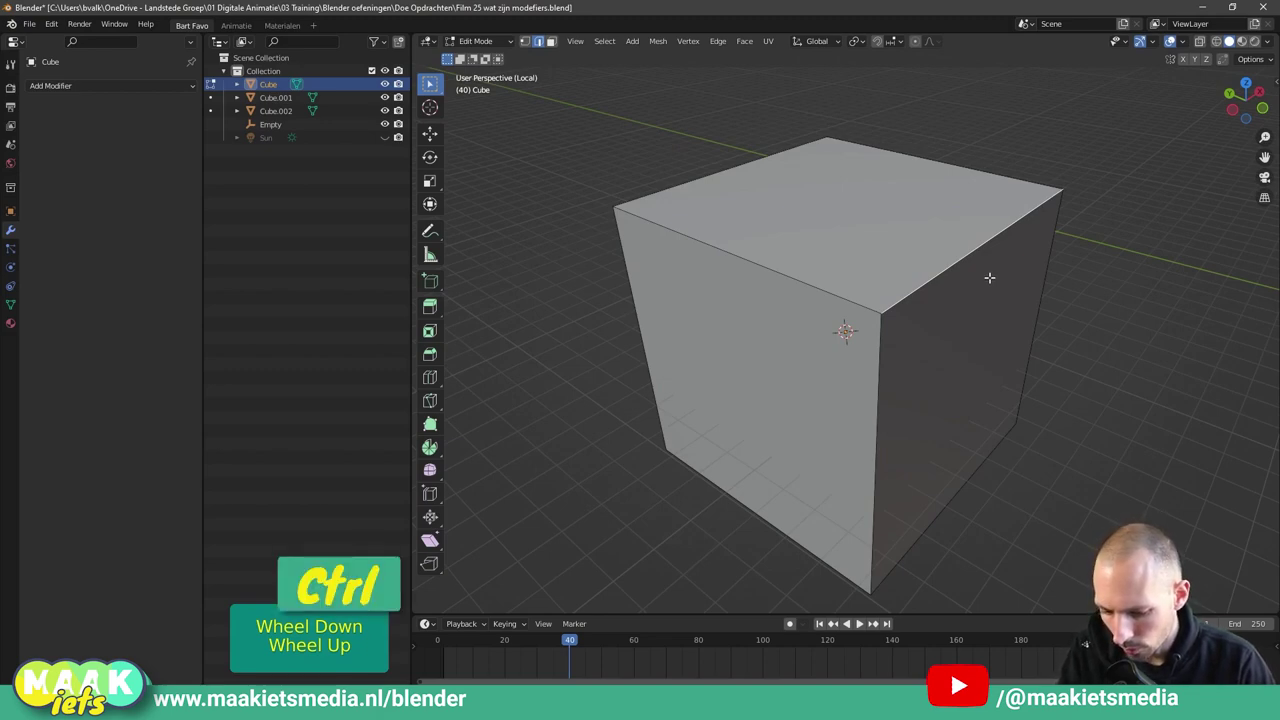
Preview a rounded bevel on one edge, undo it, then select the entire cube mesh.
key("ctrl+b")
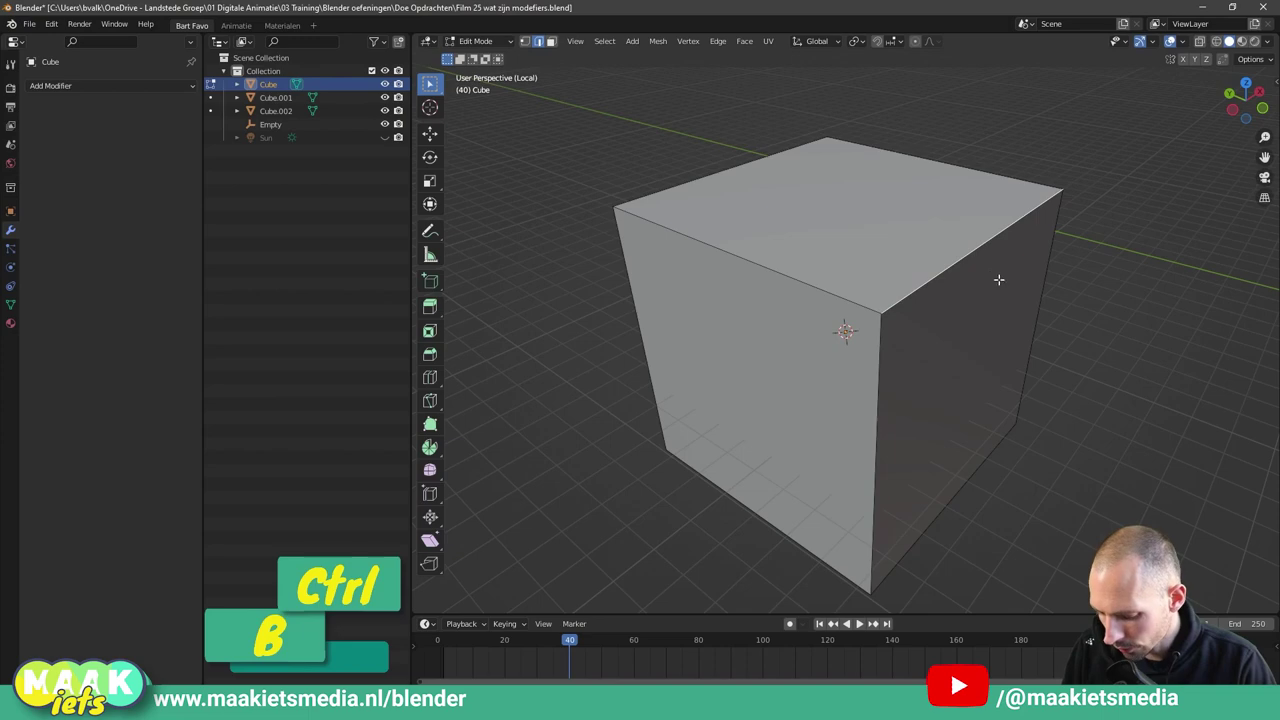
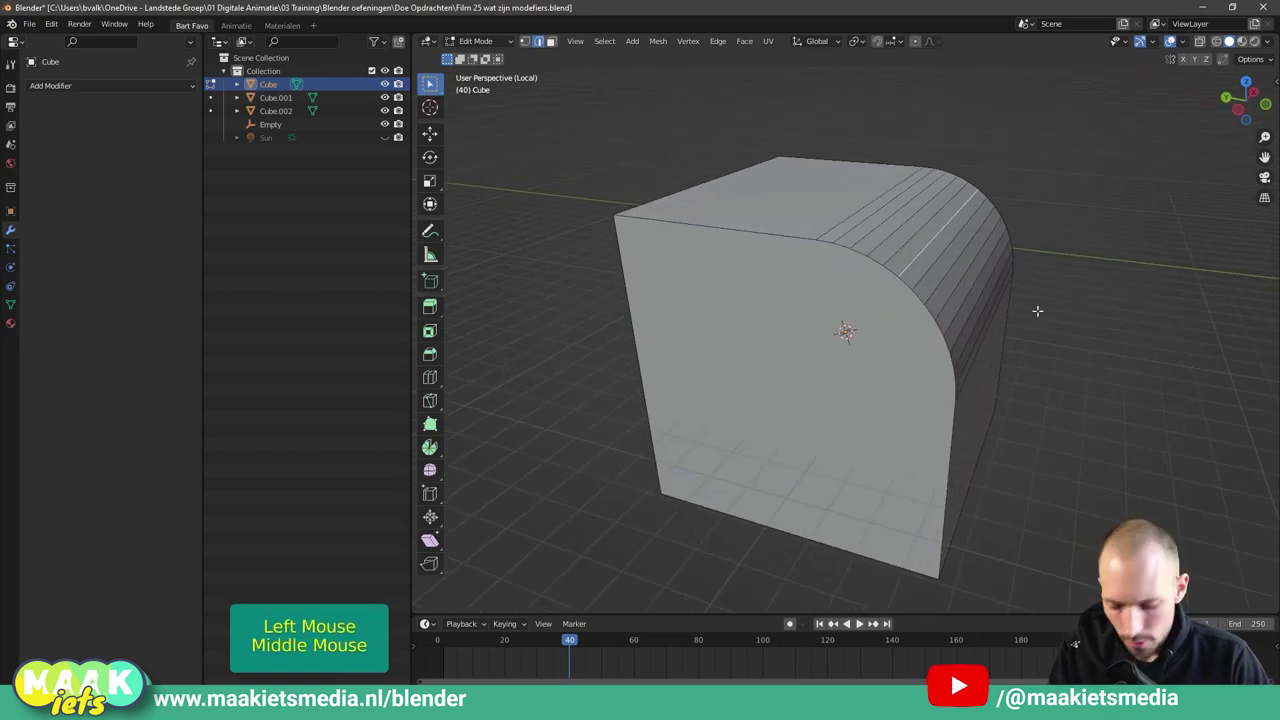
key("ctrl+z")
key("ctrl+z")
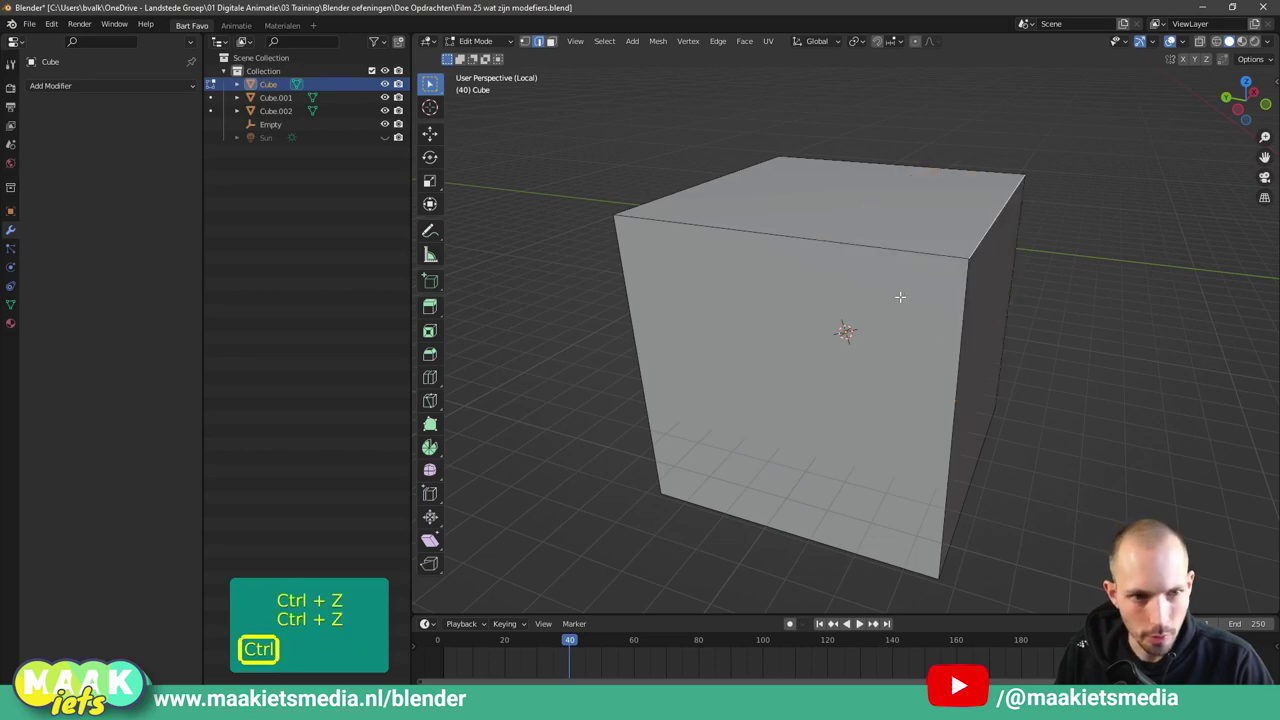
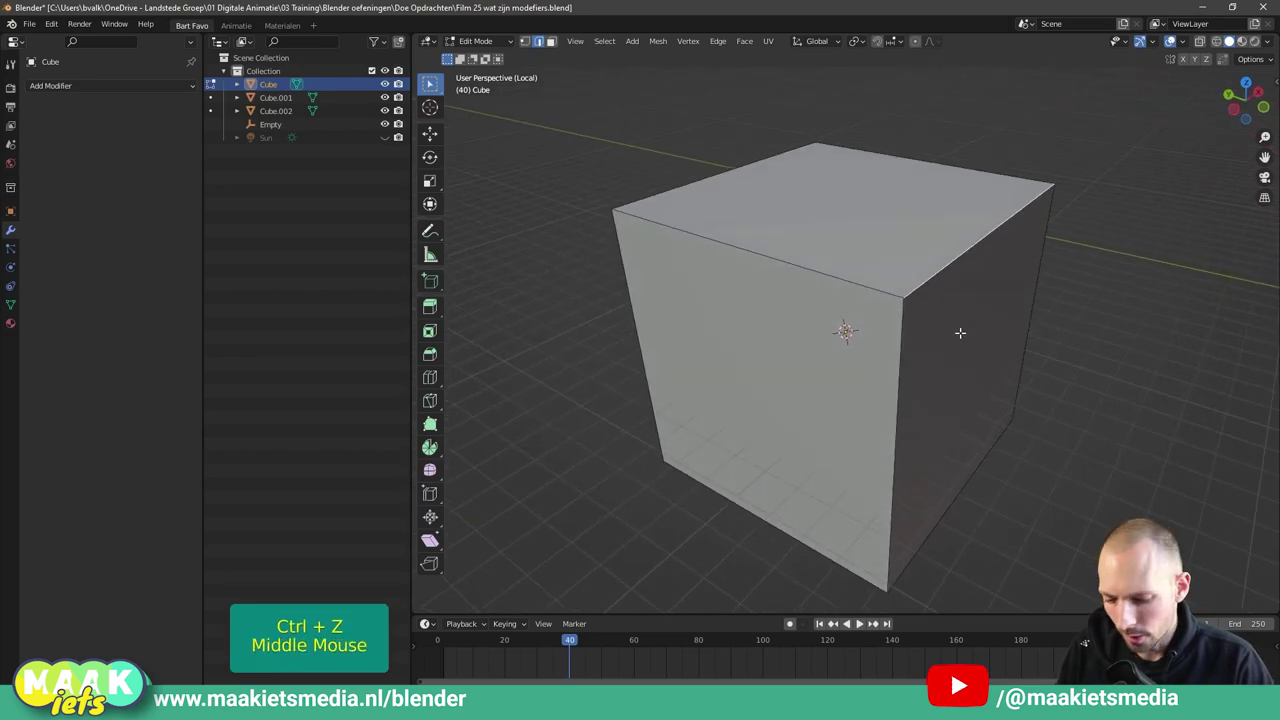
key("a")
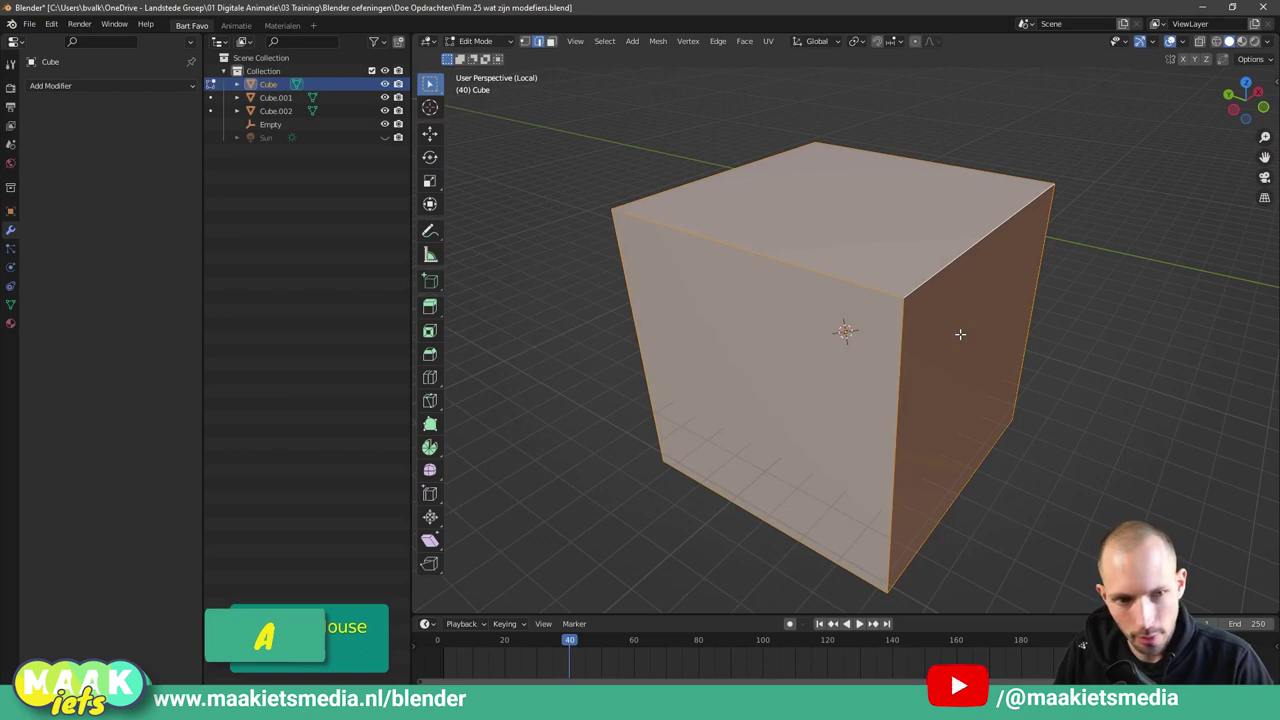
Preview beveling all corners to round the cube, cancel it and return to Object Mode.
scroll("down", 3)
key("ctrl+b")
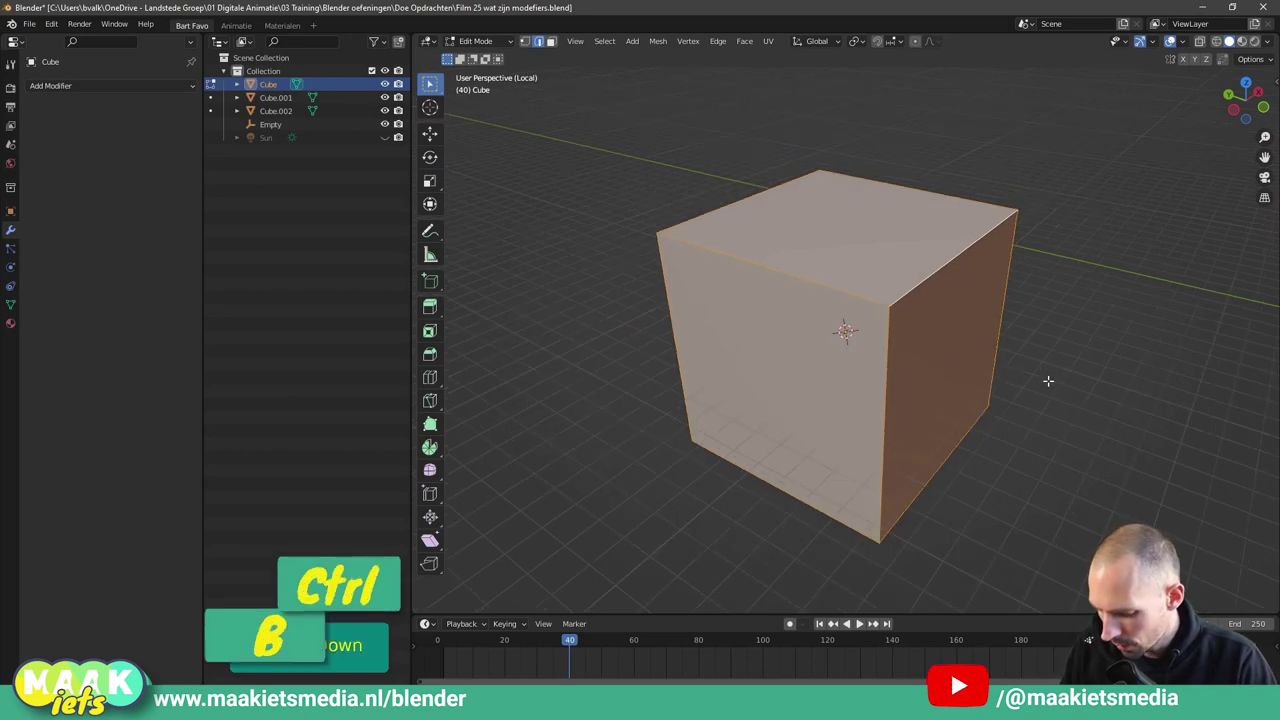
scroll("down", 3)
scroll("up", 3)
scroll("down", 3)
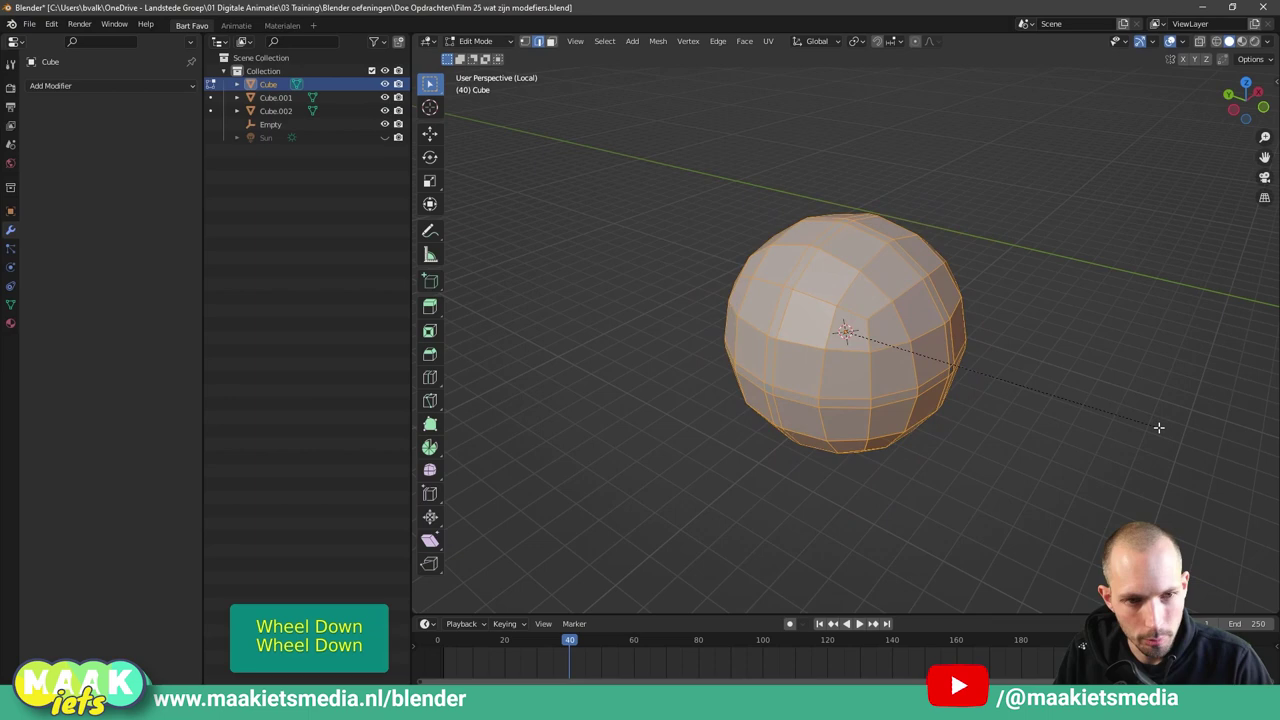
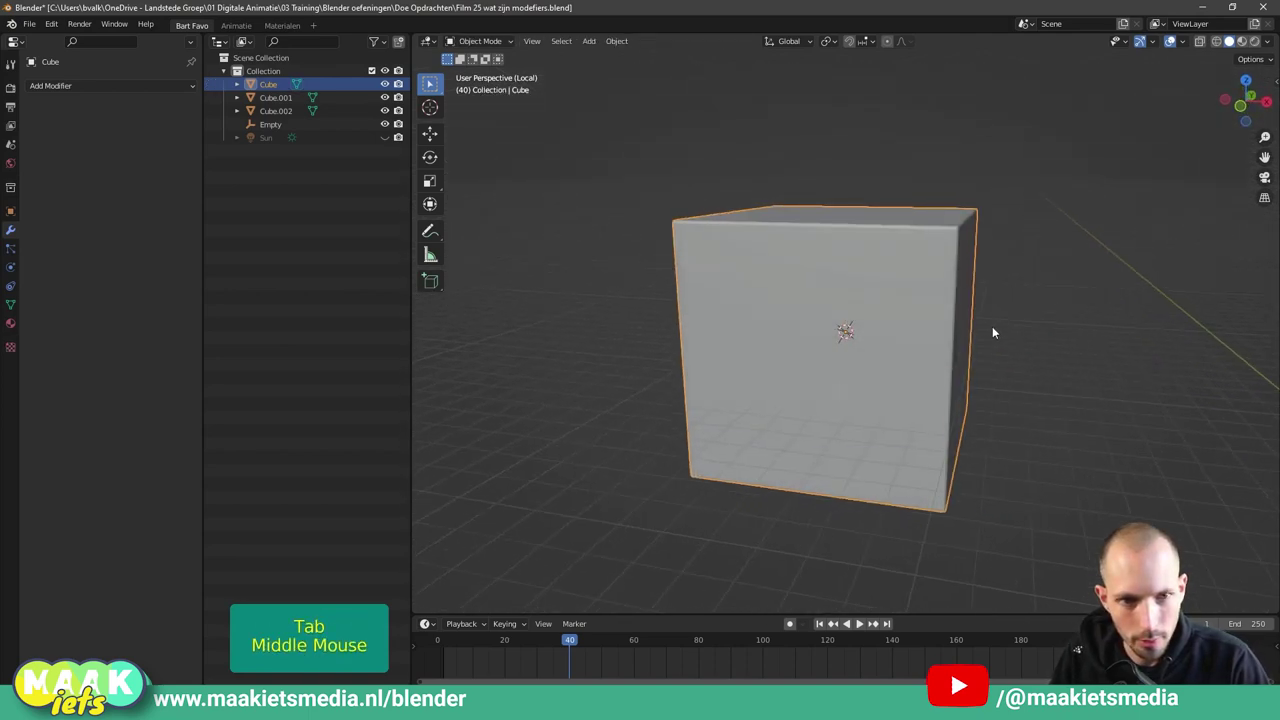
middle_click(859, 232)
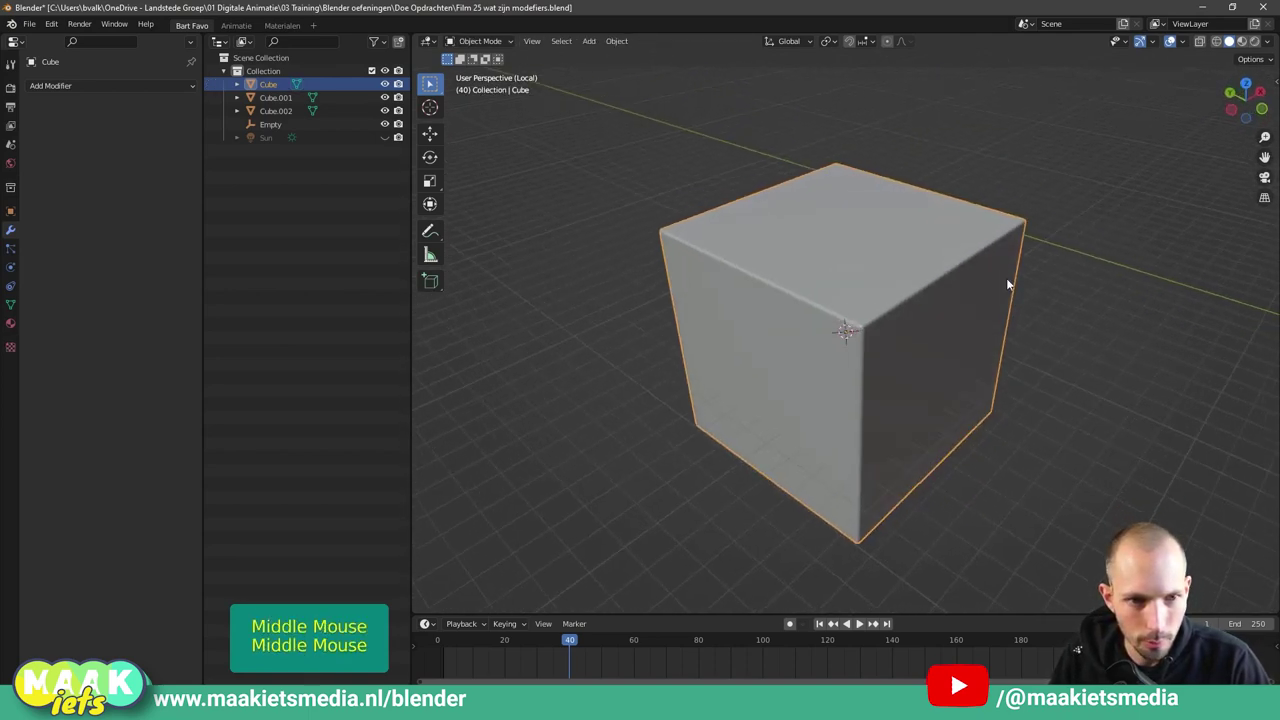